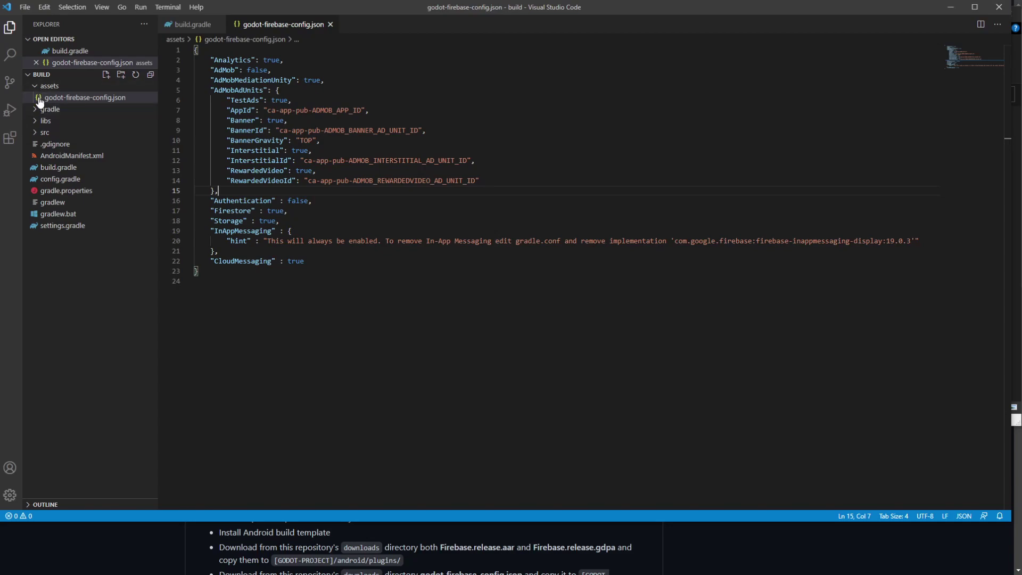
- Bring up the Cloud Firestore section of the GodotFirebaseTestProject console
click(43, 173)
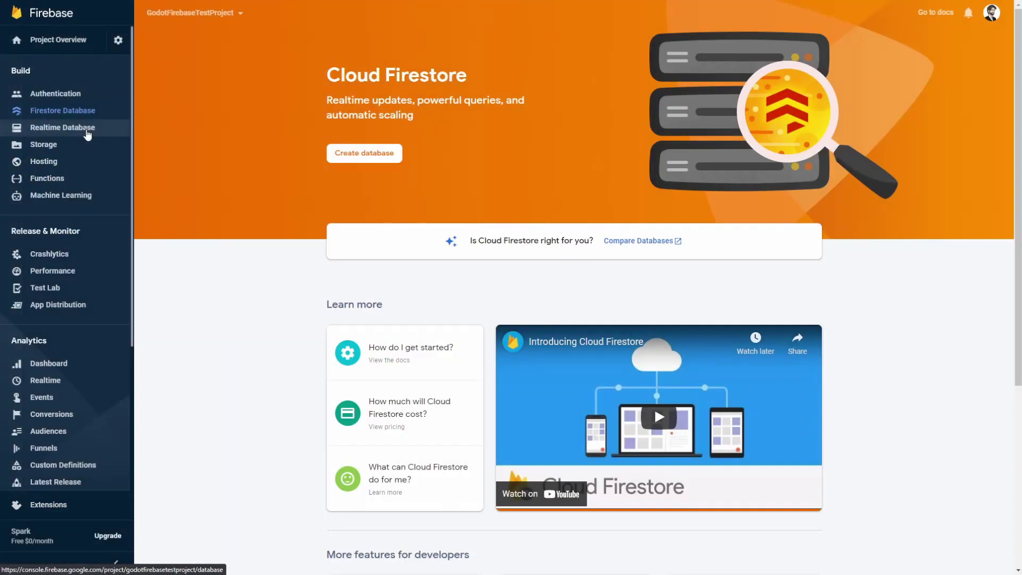
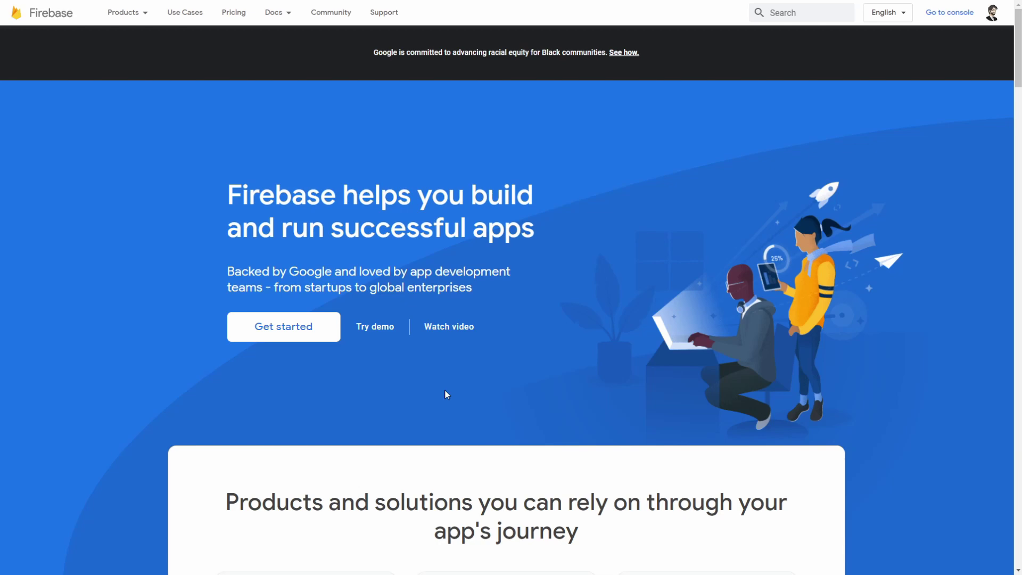
- Review the Pricing page, highlighting the Spark plan's phone-auth and Firestore read/write/delete limits
click(248, 16)
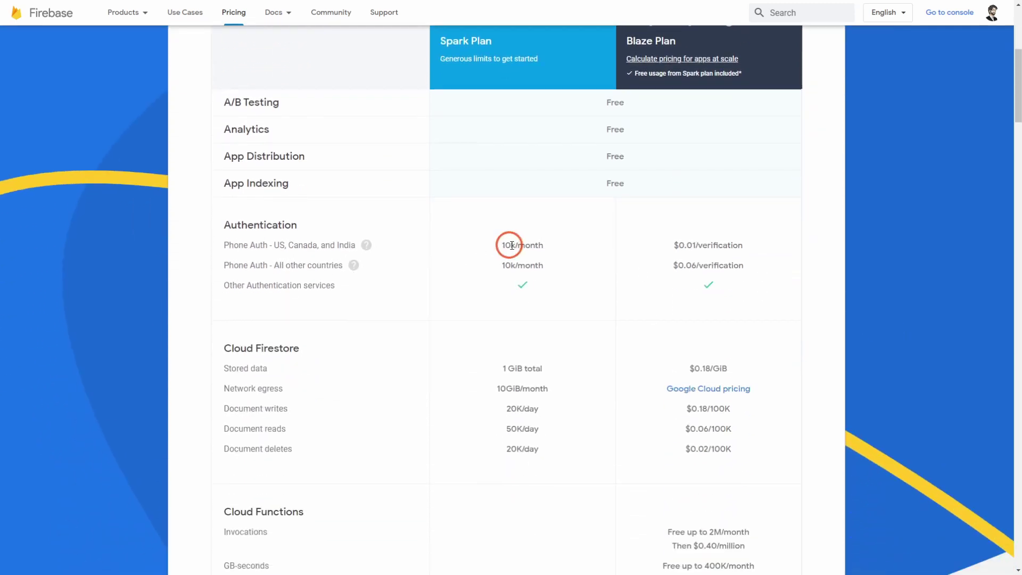
click(576, 248)
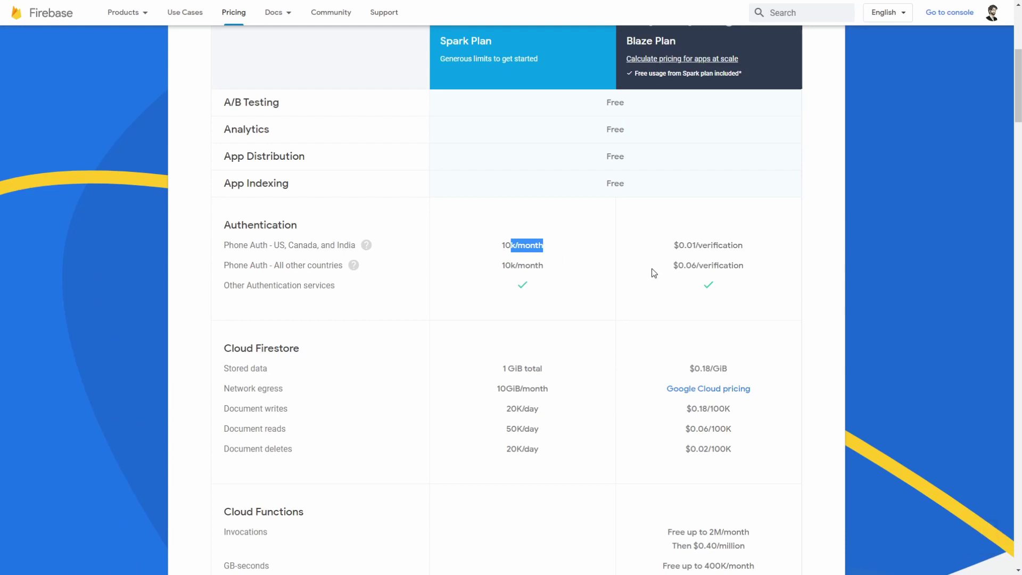
click(569, 333)
click(599, 361)
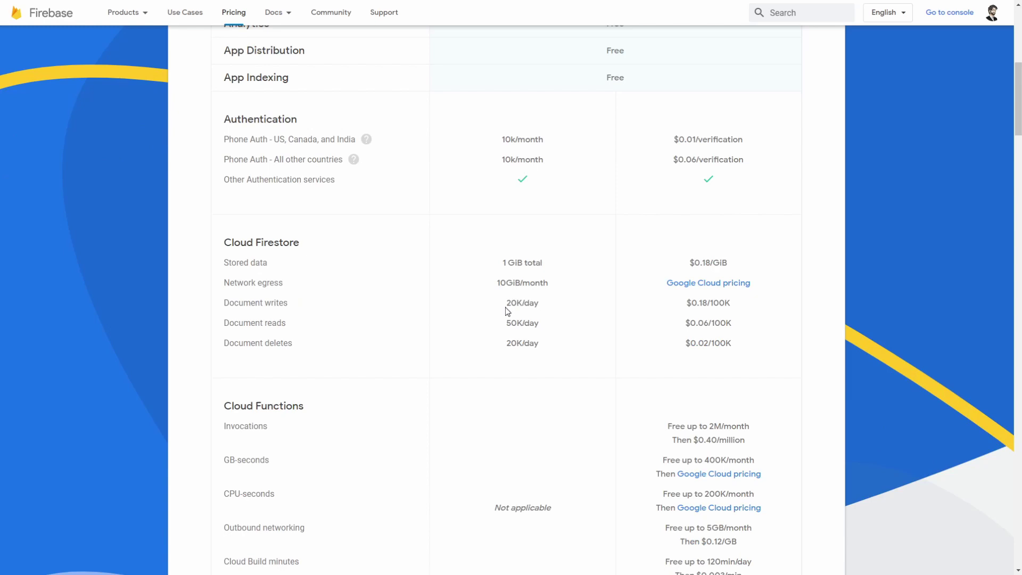
click(575, 371)
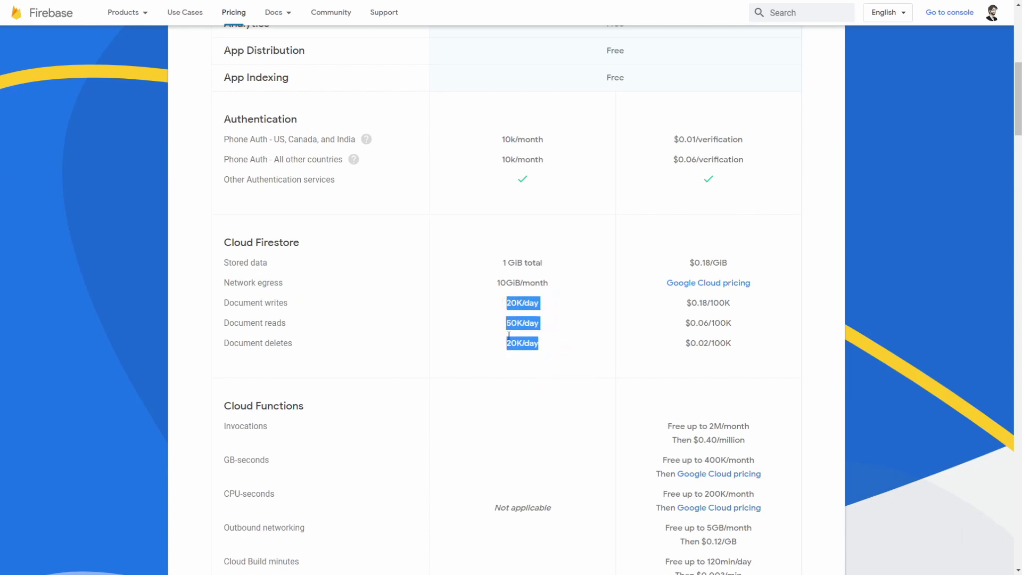
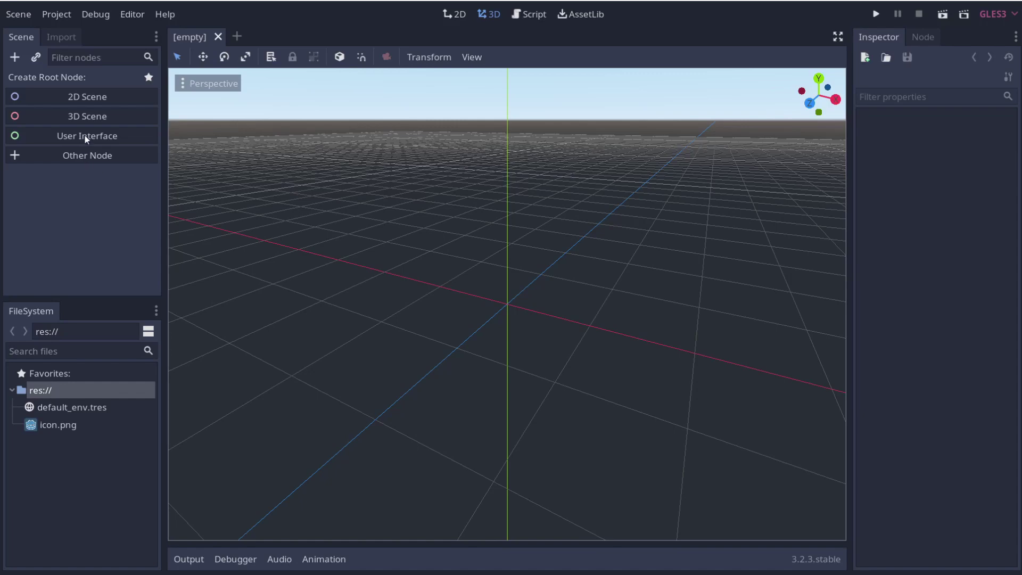
- Create a User Interface root scene and save it as TutorialFirebaseExample.tscn
click(89, 137)
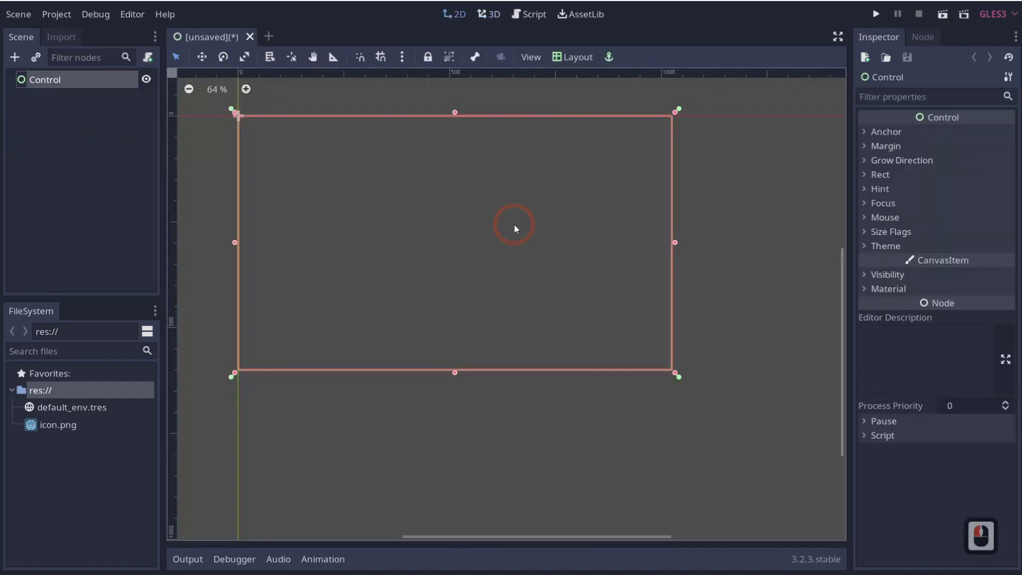
key(ctrl+s)
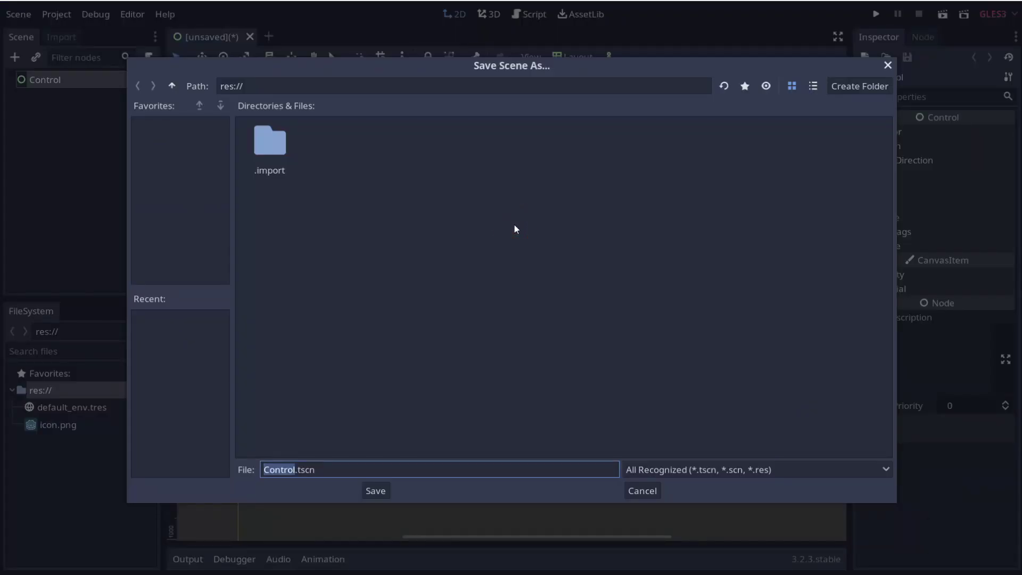
text(ttorial)
text(rebase)
key(e)
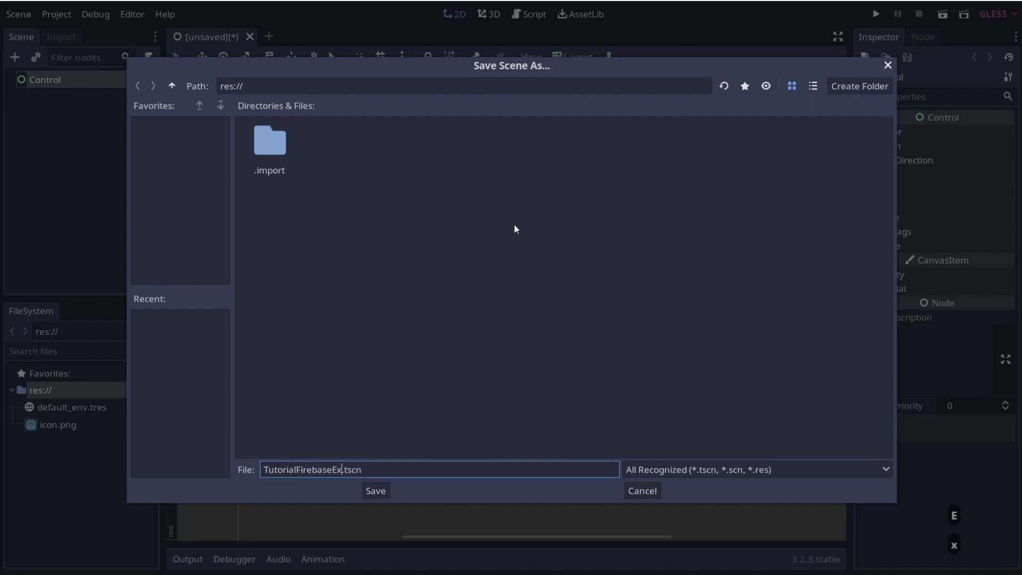
text(ample)
key(Return)
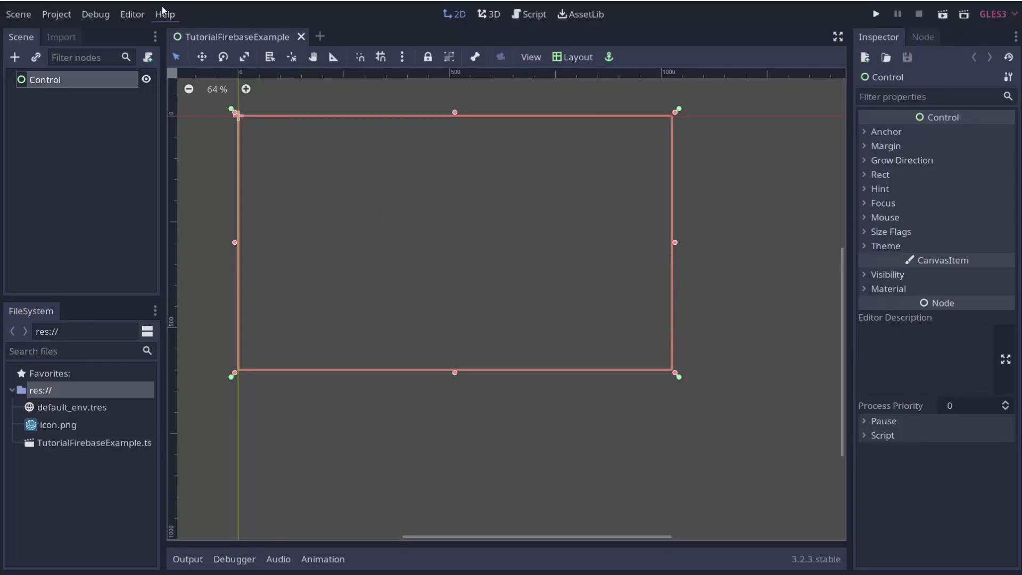
- Install the Android build template from the Project menu
click(62, 21)
click(91, 113)
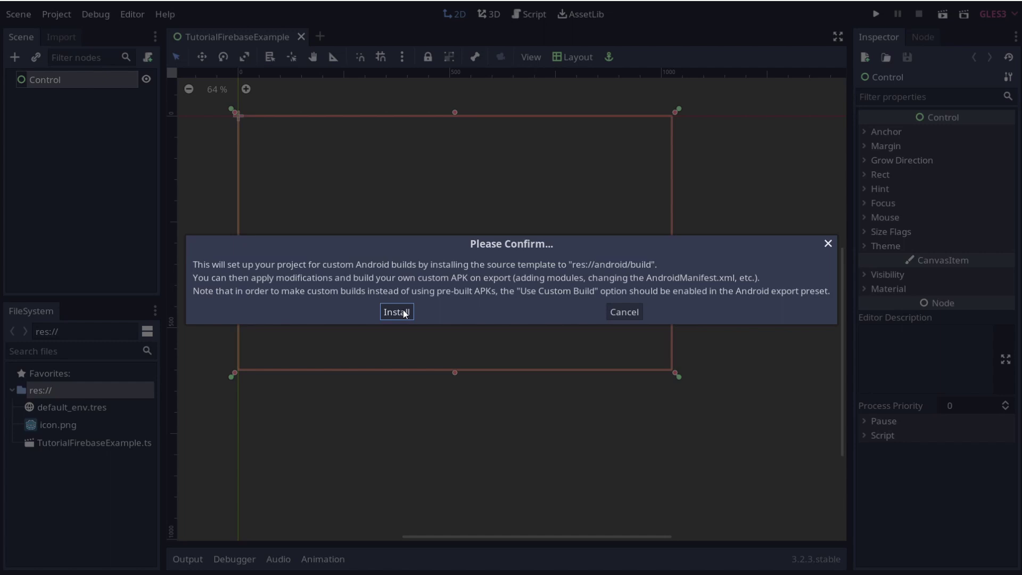
click(406, 315)
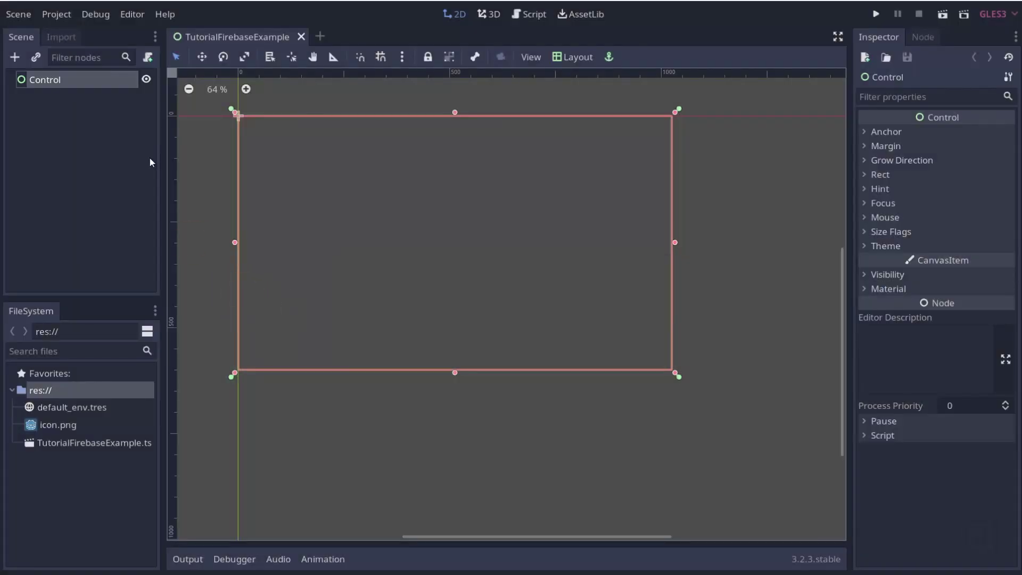
- Add an Android export preset with Use Custom Build enabled
click(57, 16)
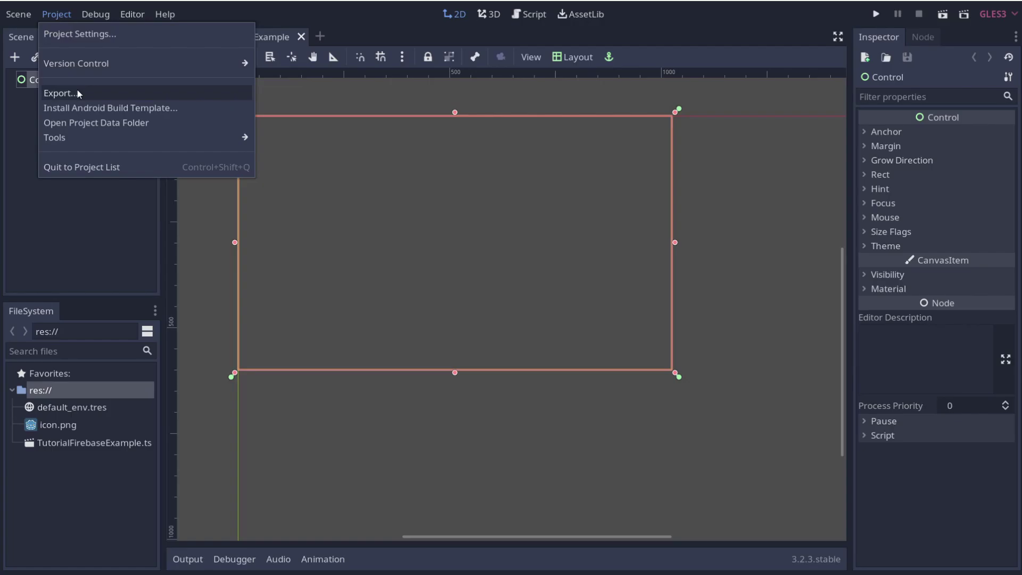
click(80, 97)
double_click(437, 79)
click(462, 111)
click(673, 383)
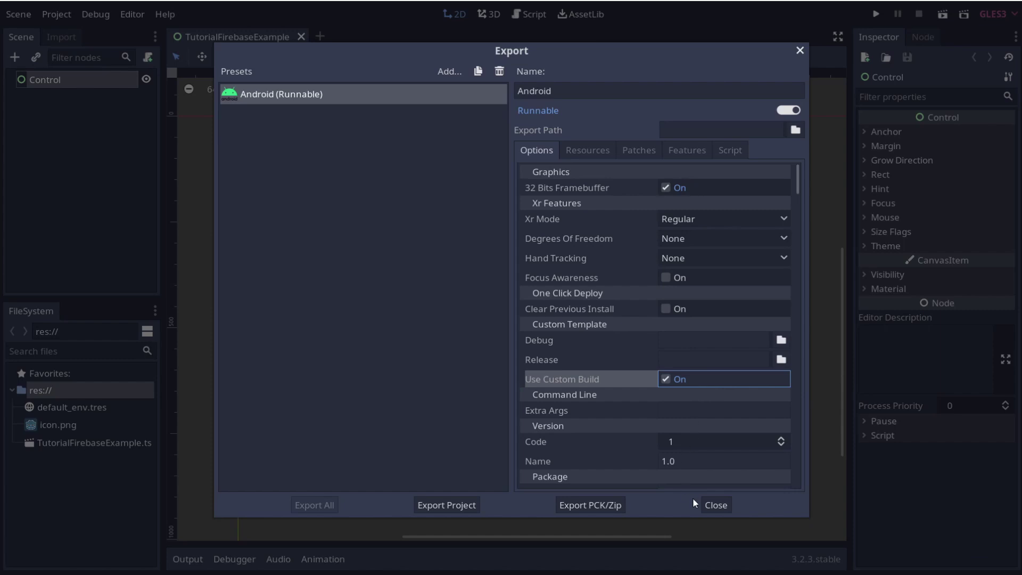
click(717, 505)
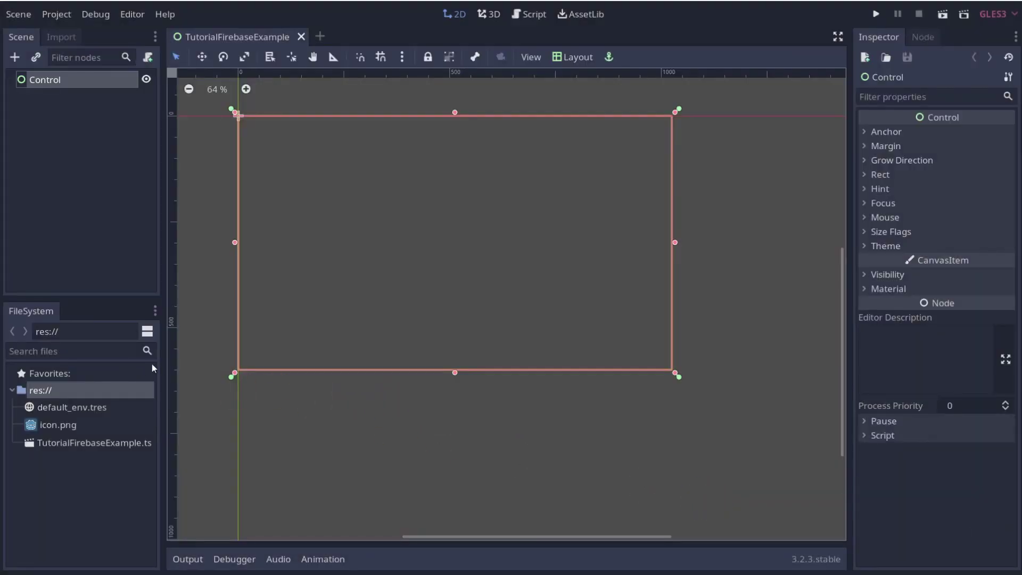
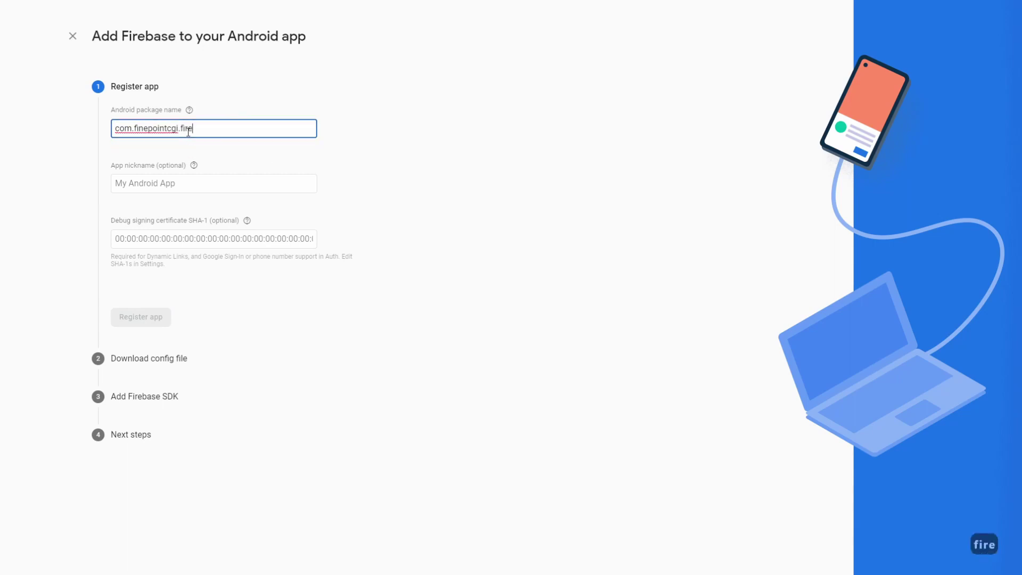
- Register the Android app as com.finepointcgi.firebasetestapp, copying the package name for later
text(asetestapp)
key(ctrl+a)
key(ctrl+c)
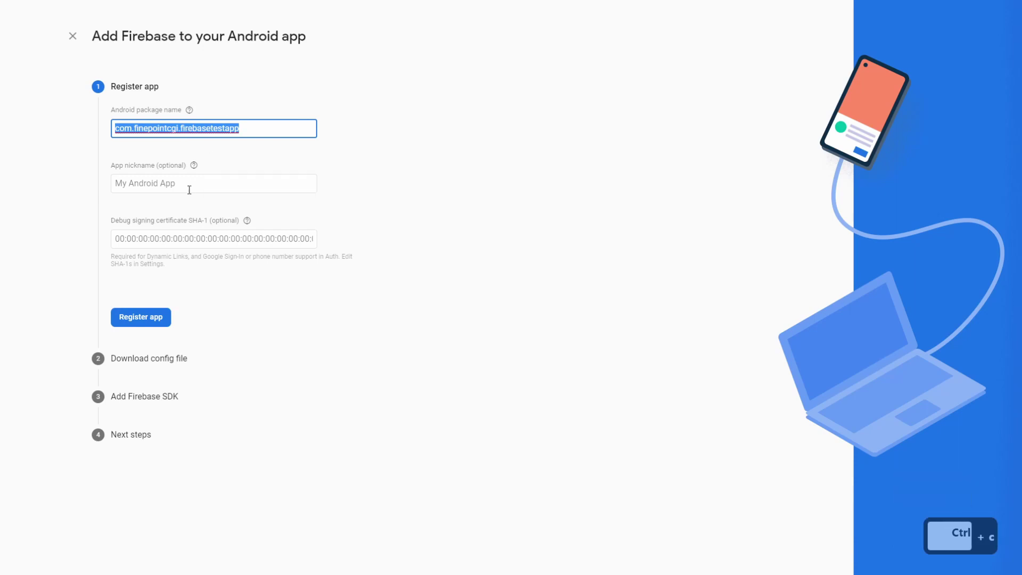
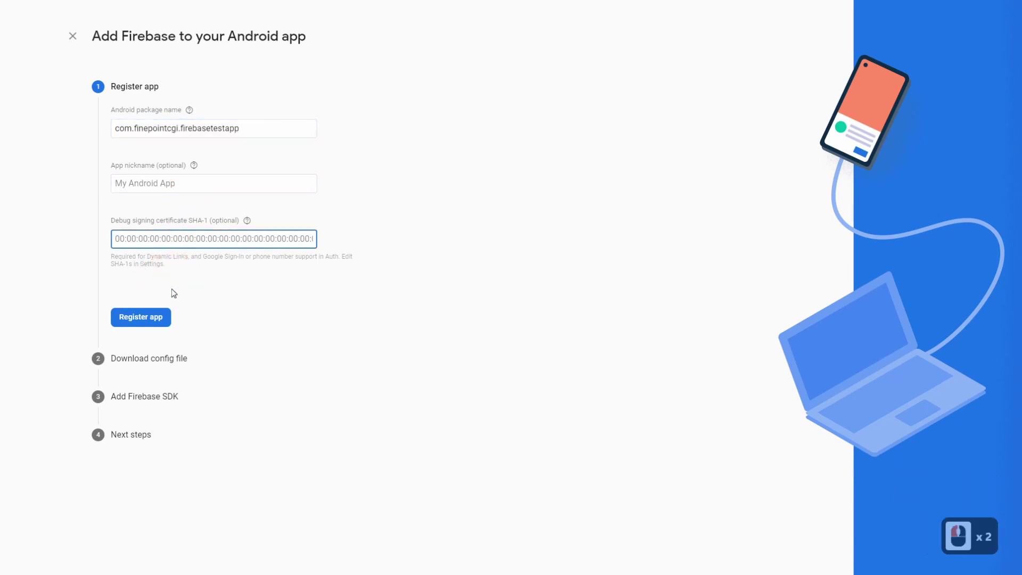
click(149, 321)
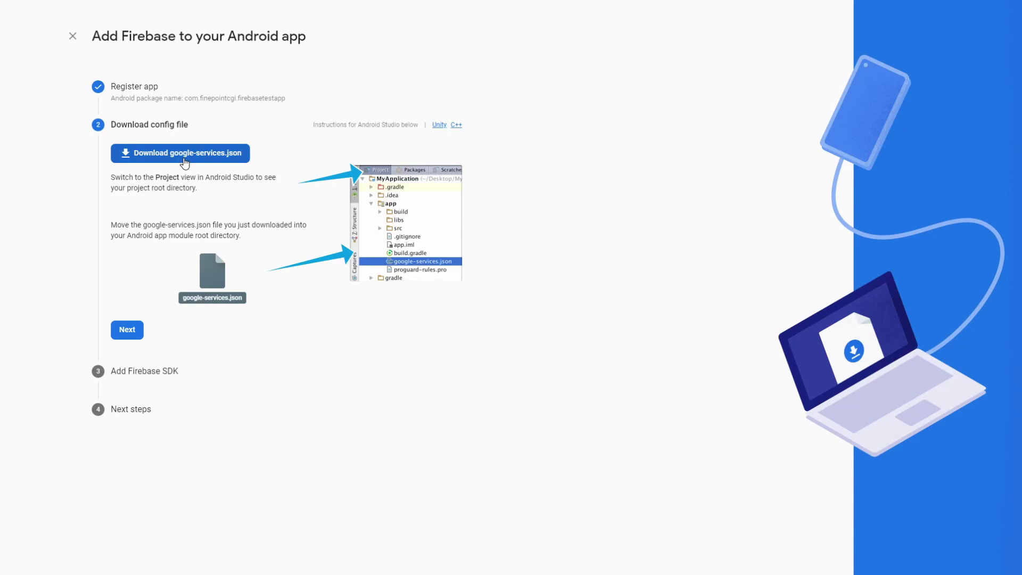
- Download google-services.json to Downloads, overwriting the existing copy
click(186, 161)
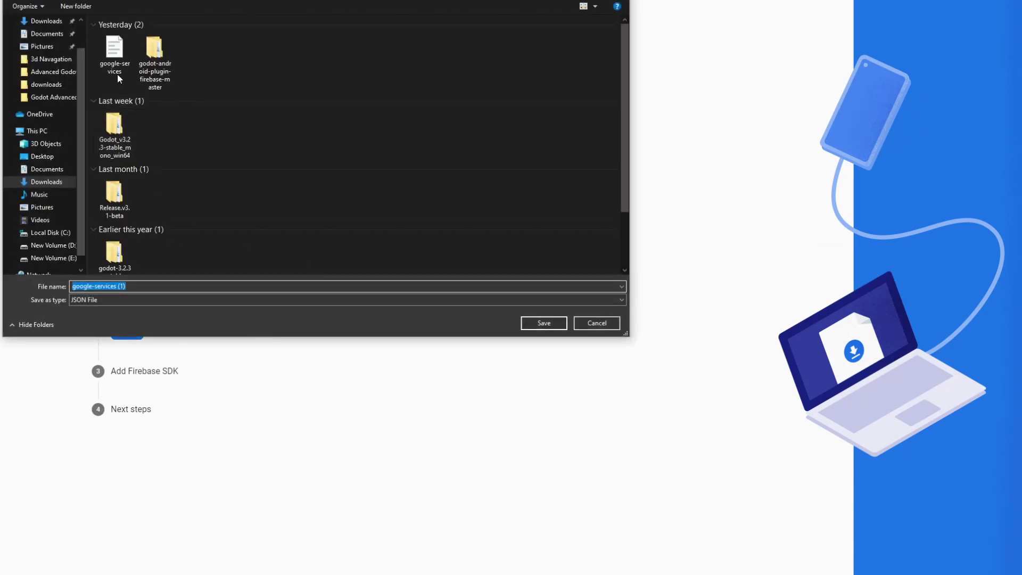
click(125, 56)
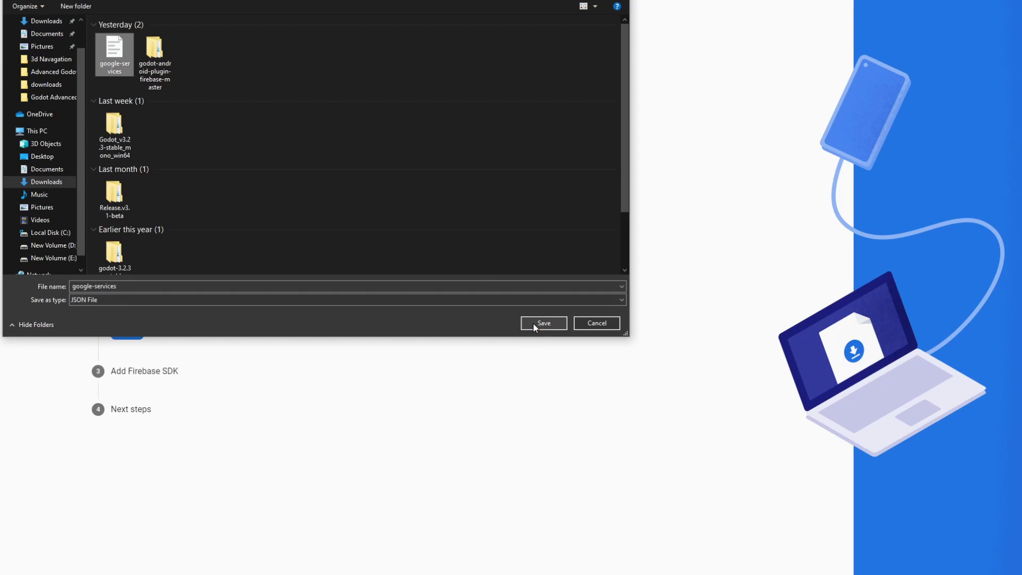
click(538, 326)
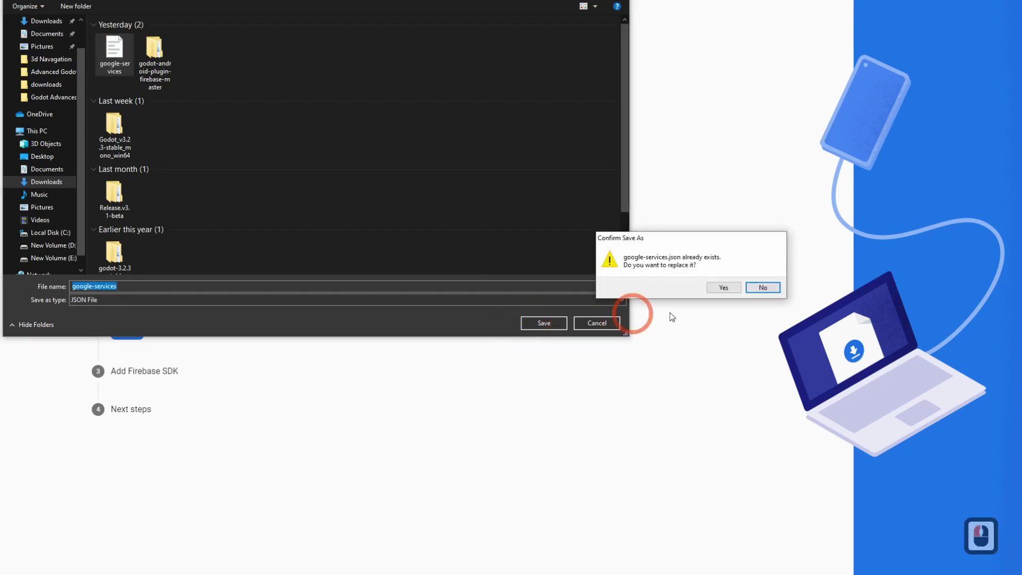
click(726, 287)
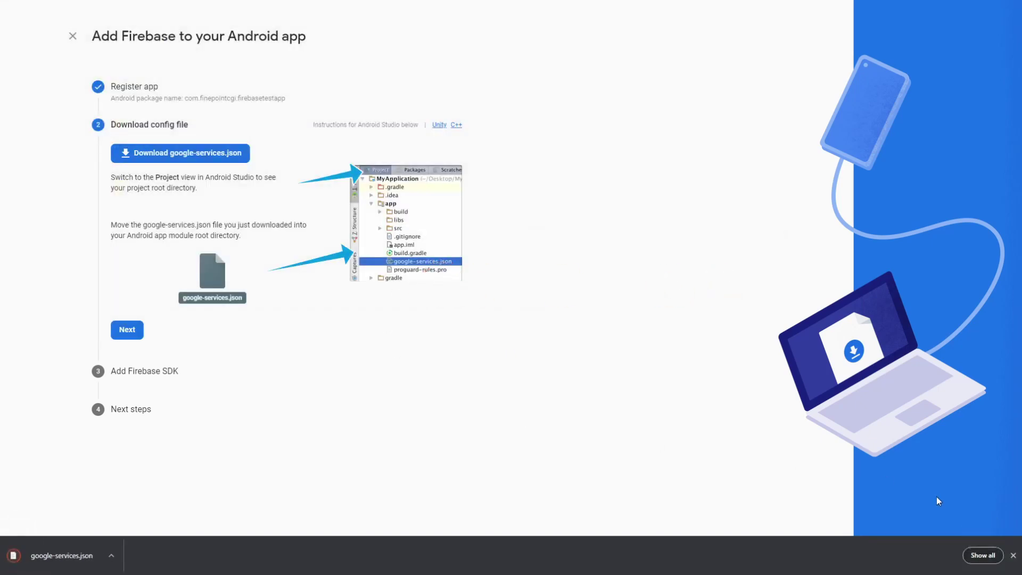
click(1014, 557)
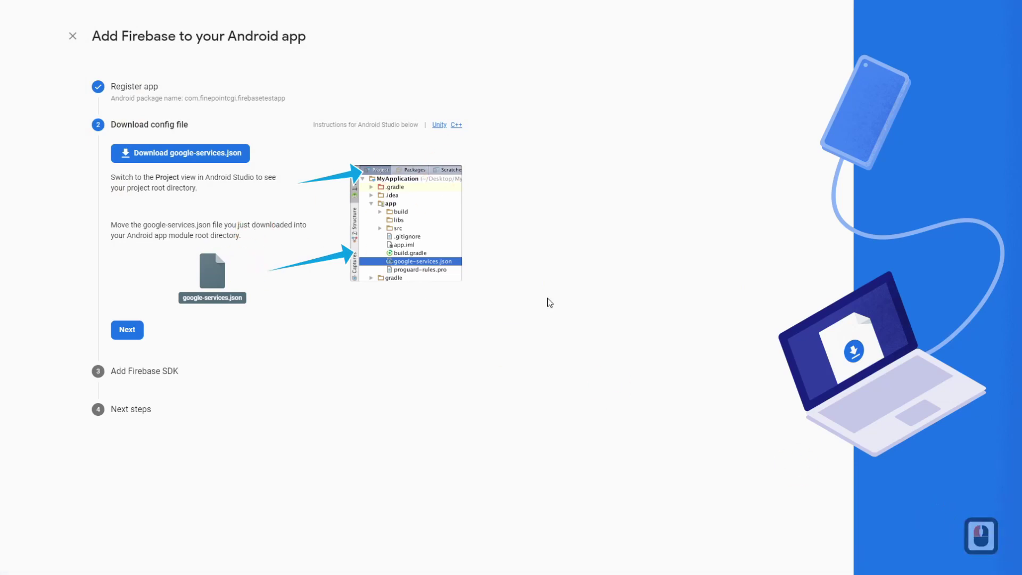
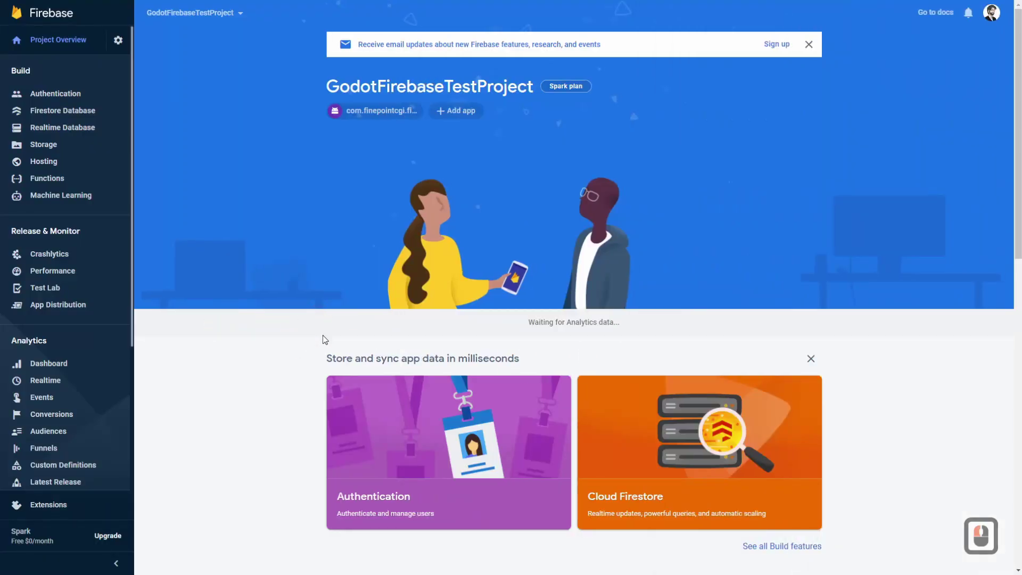
- Finish the Firebase app setup and switch back to the Godot editor
key(alt+Tab)
click(735, 306)
- Set the Android preset's Package Unique Name to the copied Firebase package name
click(57, 21)
click(625, 271)
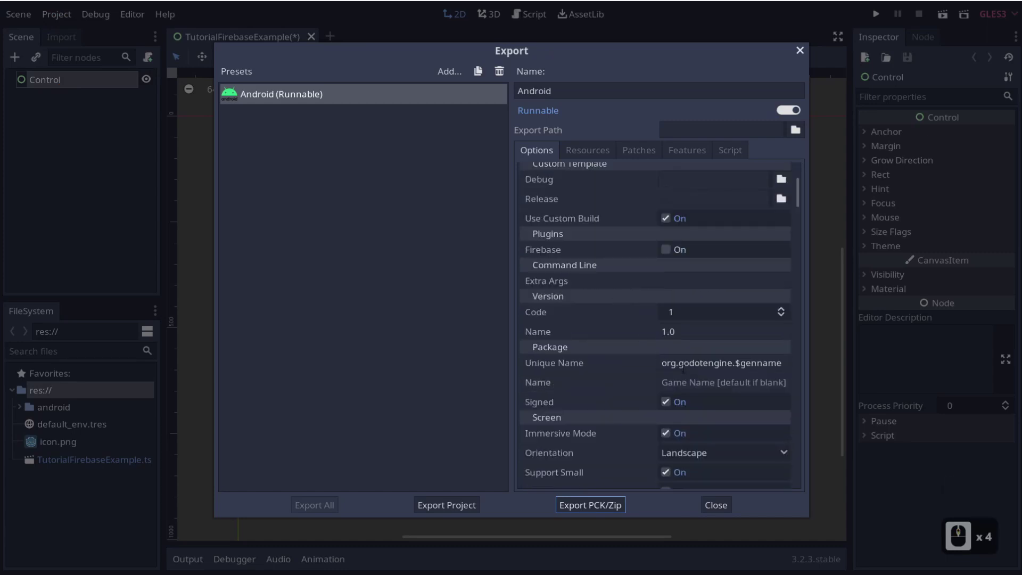
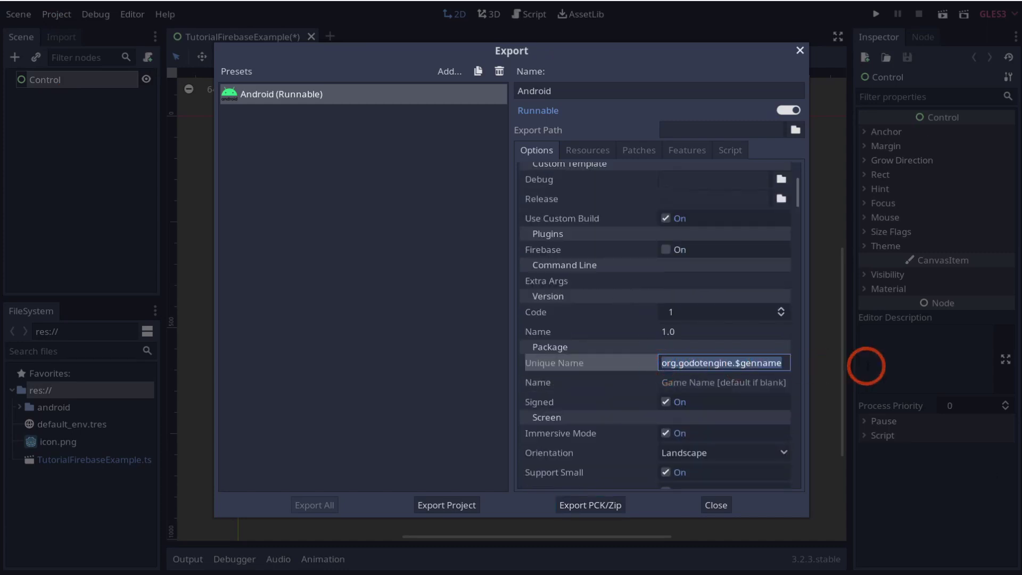
key(ctrl+v)
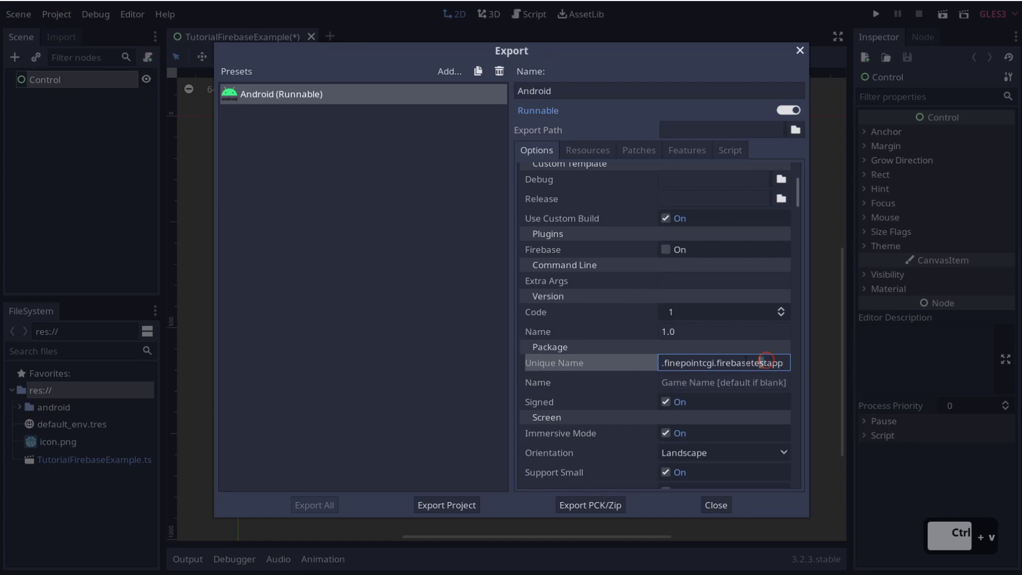
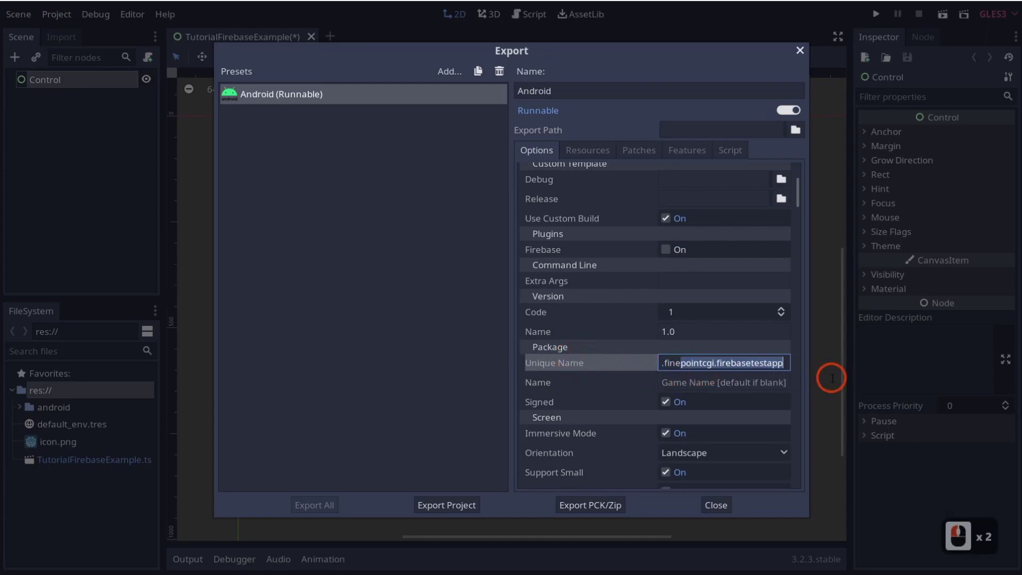
- Enable the Firebase plugin on the Android export preset
click(835, 384)
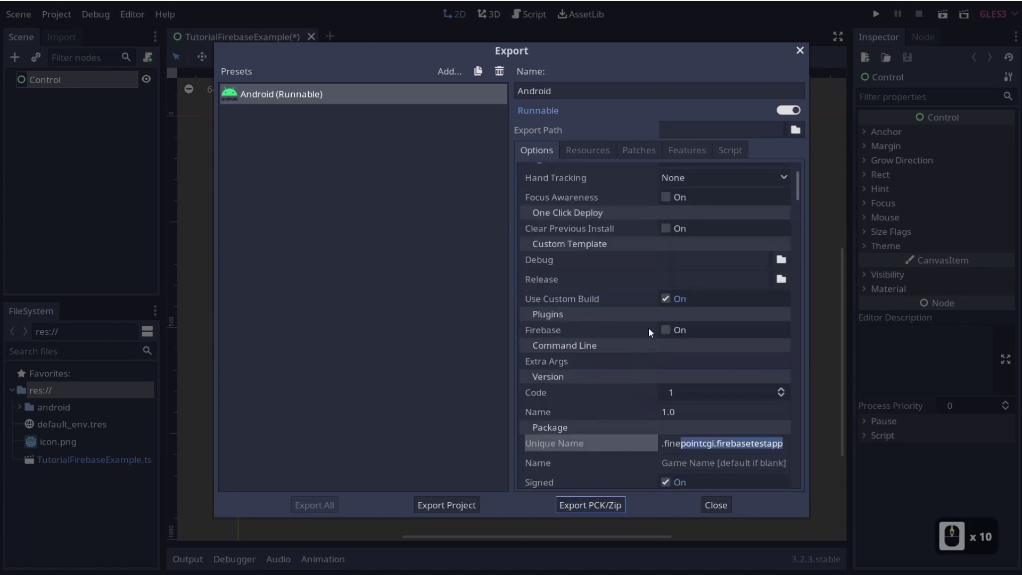
click(552, 337)
click(664, 338)
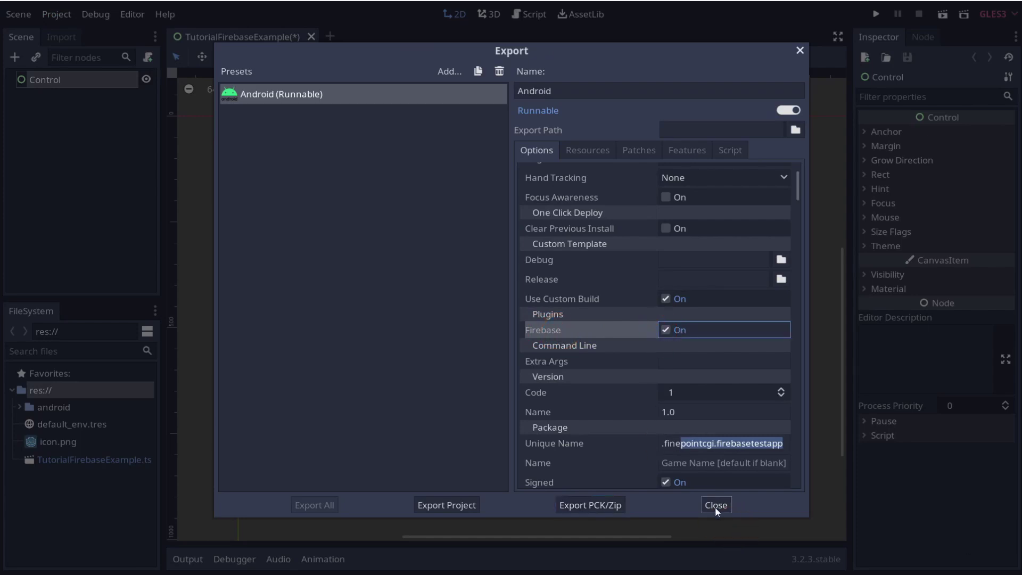
click(718, 513)
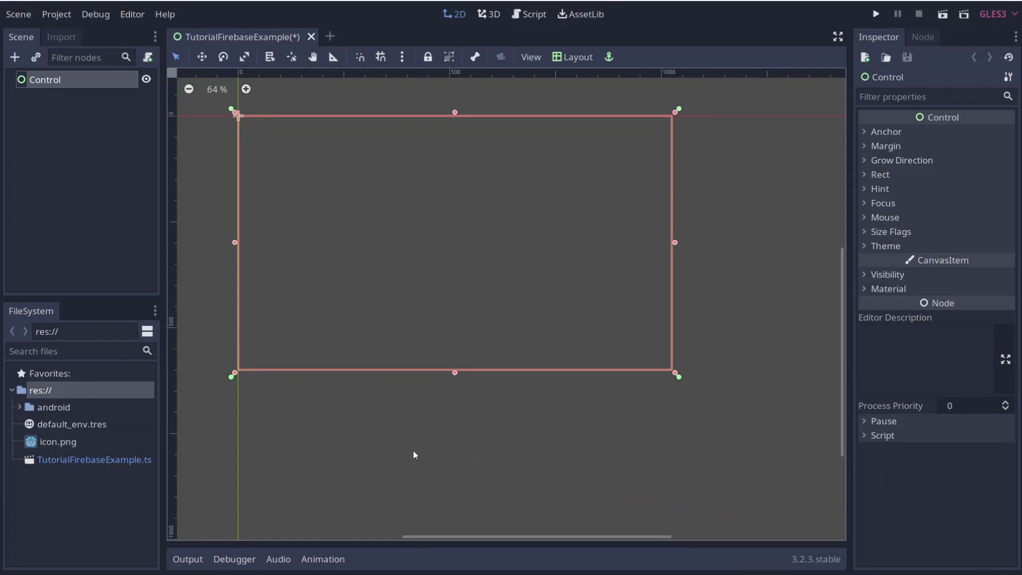
- Copy google-services.json from the Downloads folder
key(ctrl+s)
key(alt+Tab)
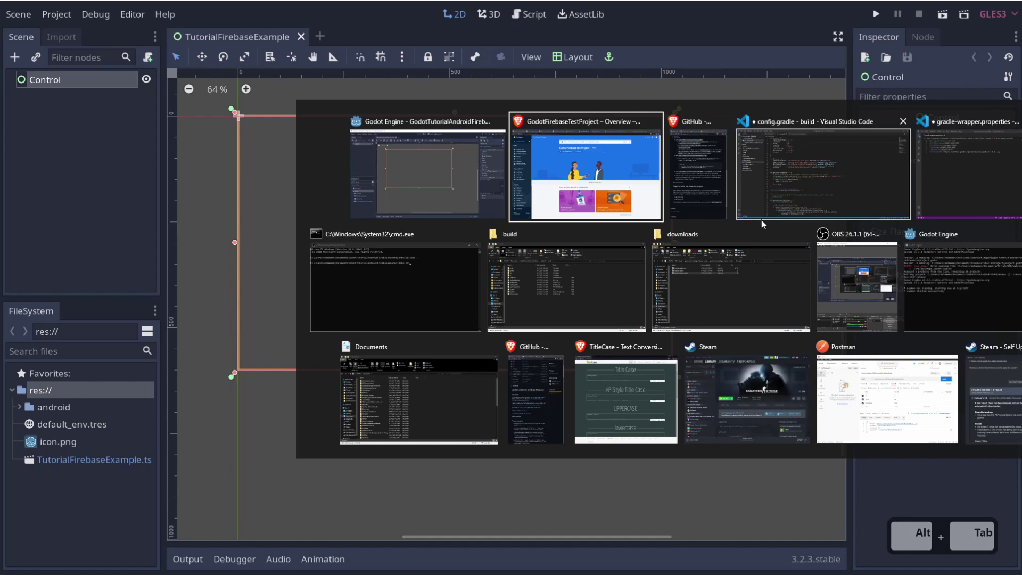
click(758, 295)
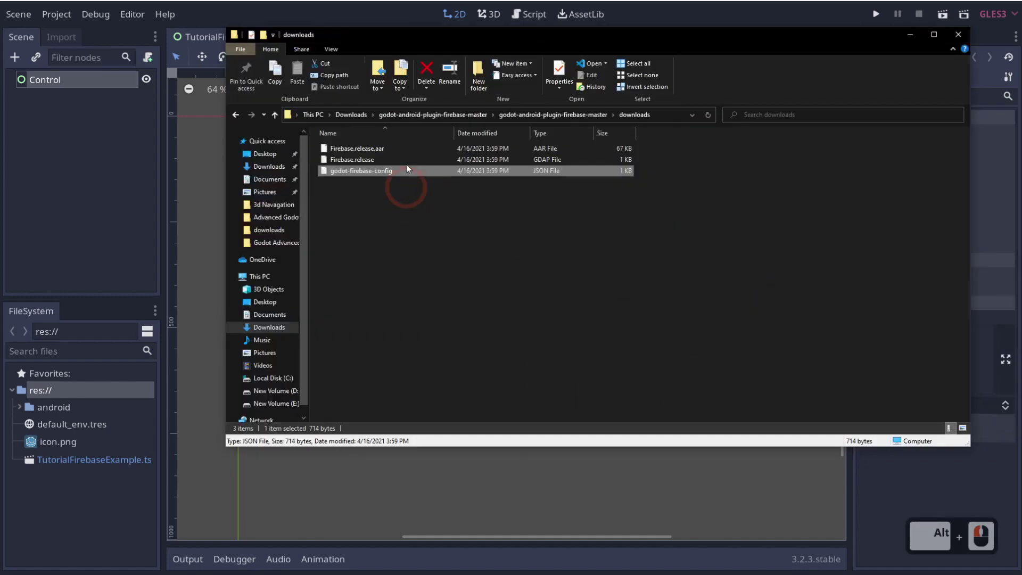
click(368, 120)
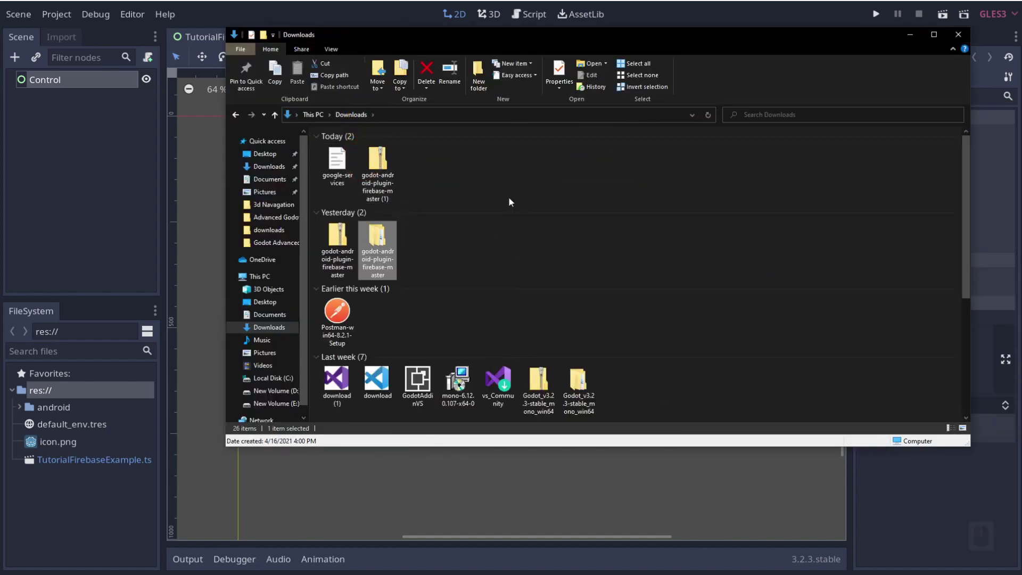
click(513, 203)
click(344, 168)
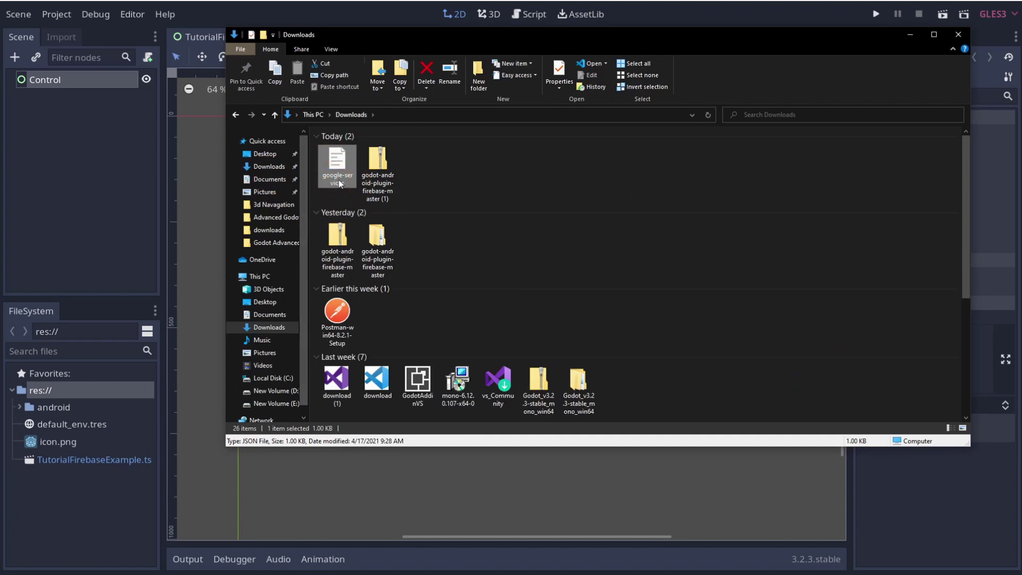
key(ctrl+c)
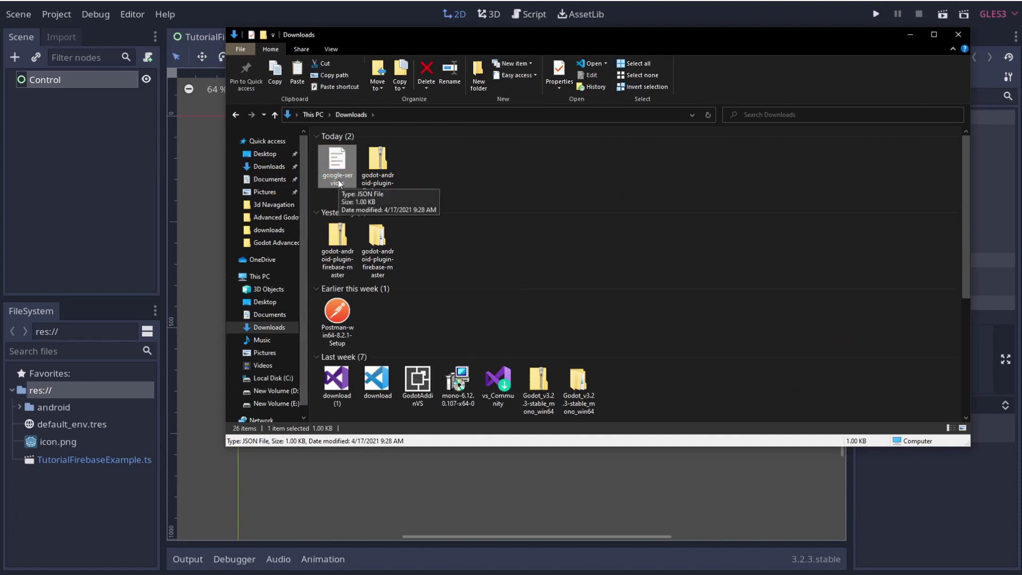
- Paste google-services.json into GodotTutorialAndroidFirebase\android\build
key(alt+Tab)
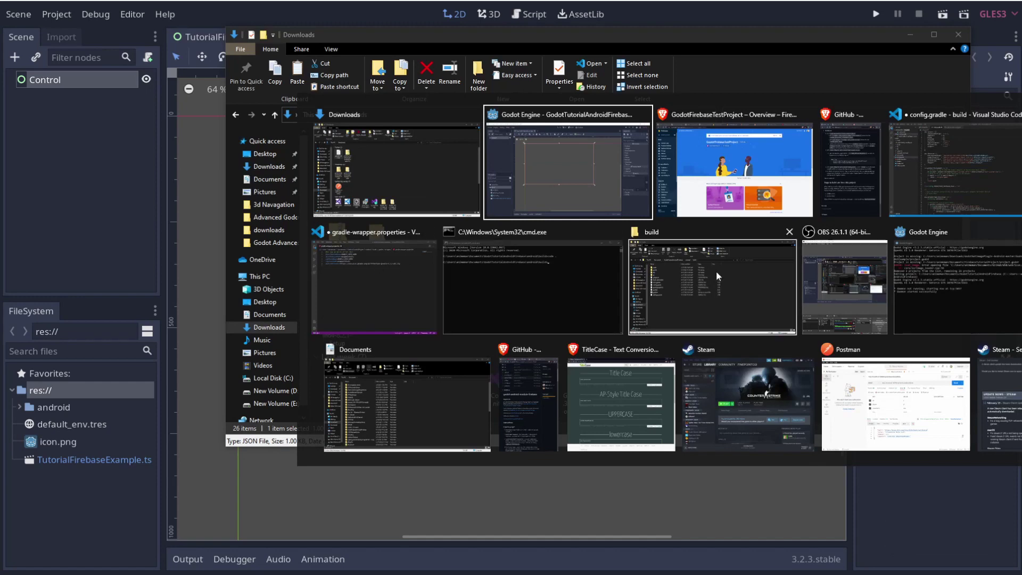
click(719, 278)
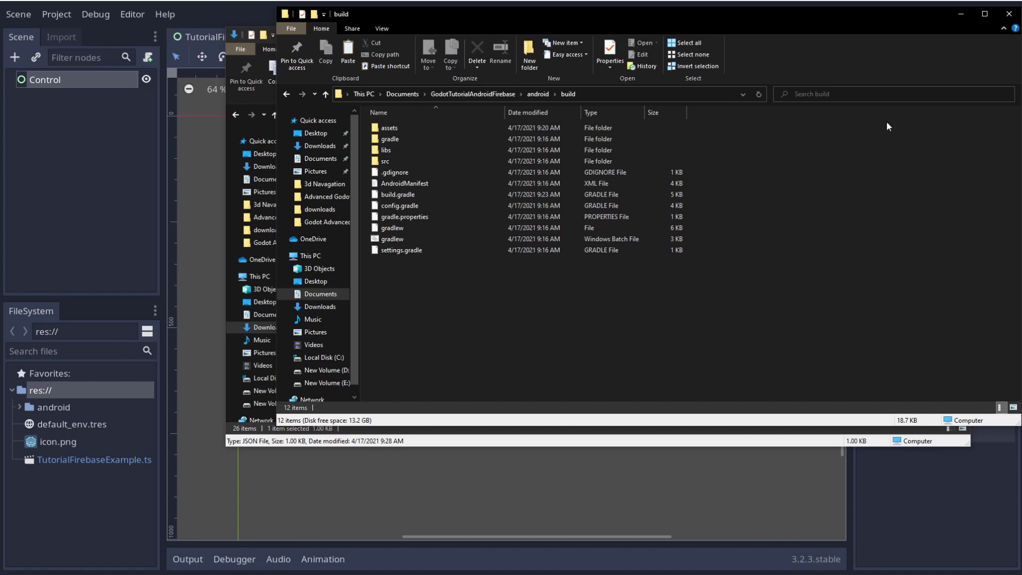
click(561, 313)
key(ctrl+v)
click(557, 317)
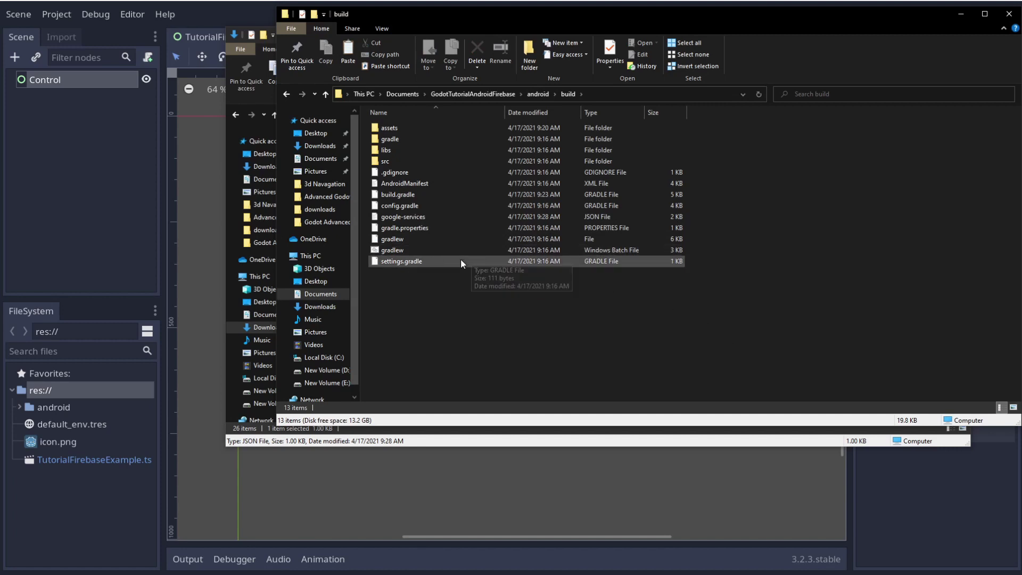
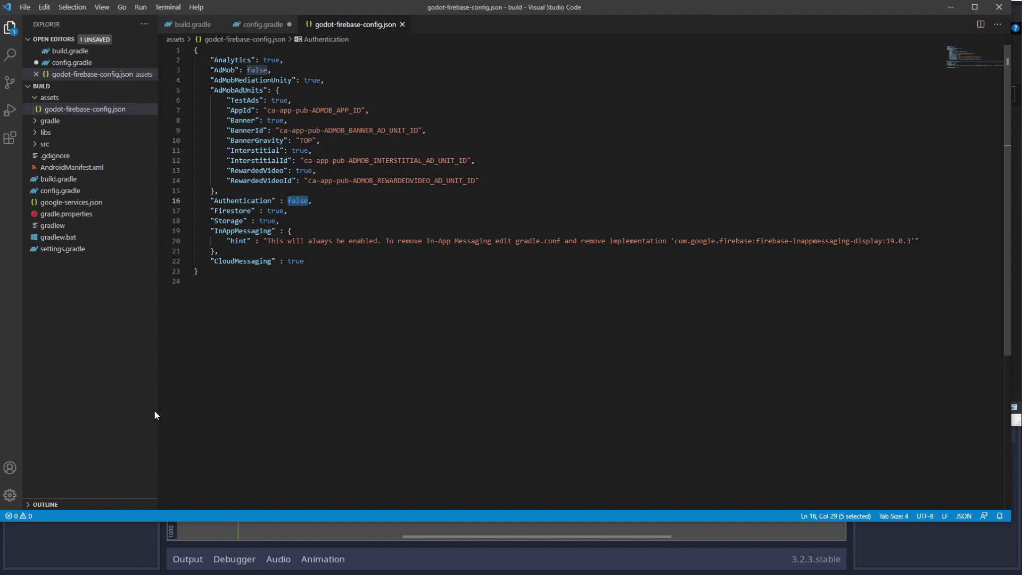
- Return to the Godot editor after editing godot-firebase-config.json
click(115, 525)
- Rename the root node MasterControlNode and create the MasterFirebaseControl.gd script for it
right_click(57, 85)
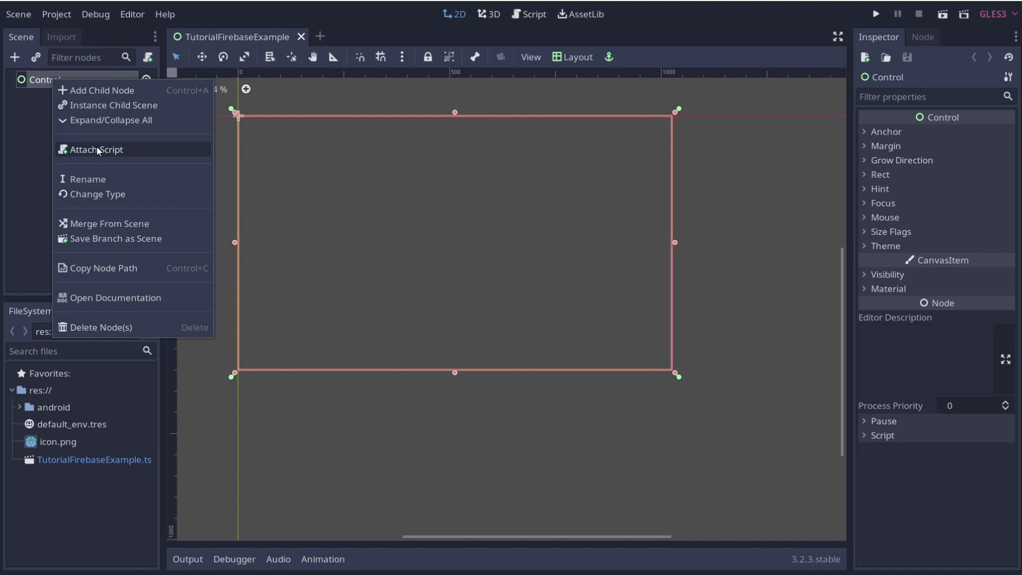
click(97, 185)
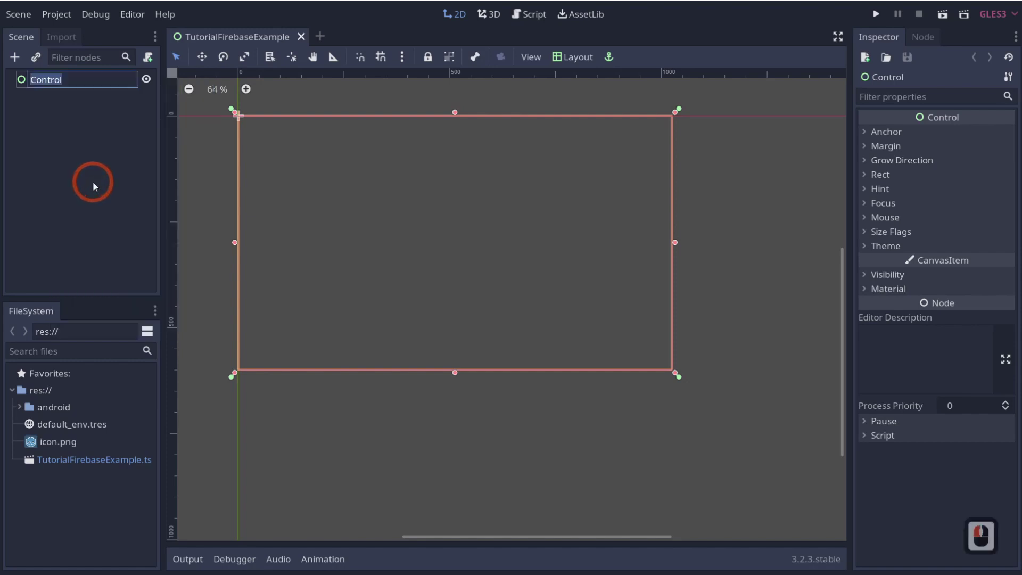
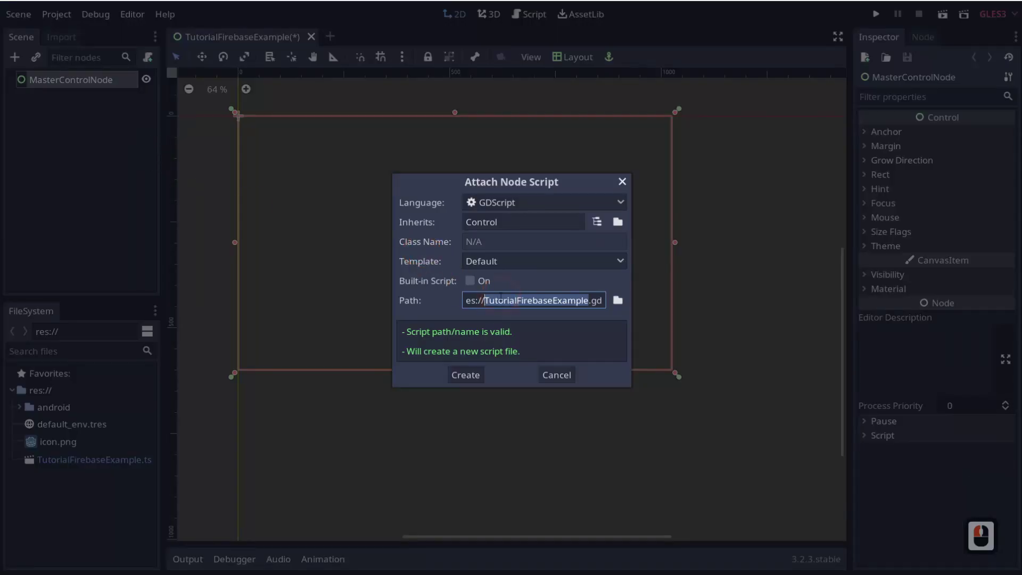
text(aster)
text(rebase)
text(ntrol)
key(shift+n)
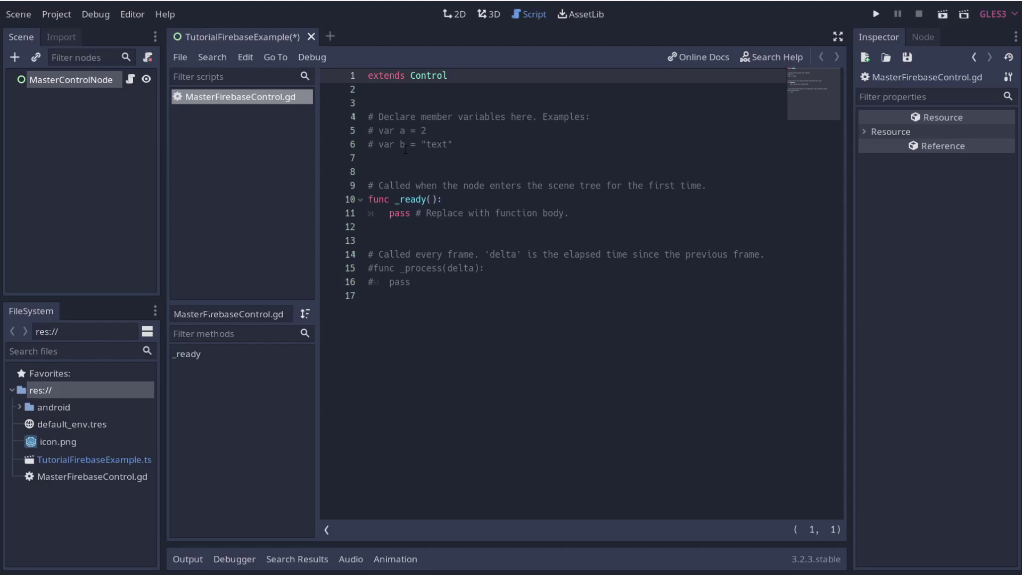
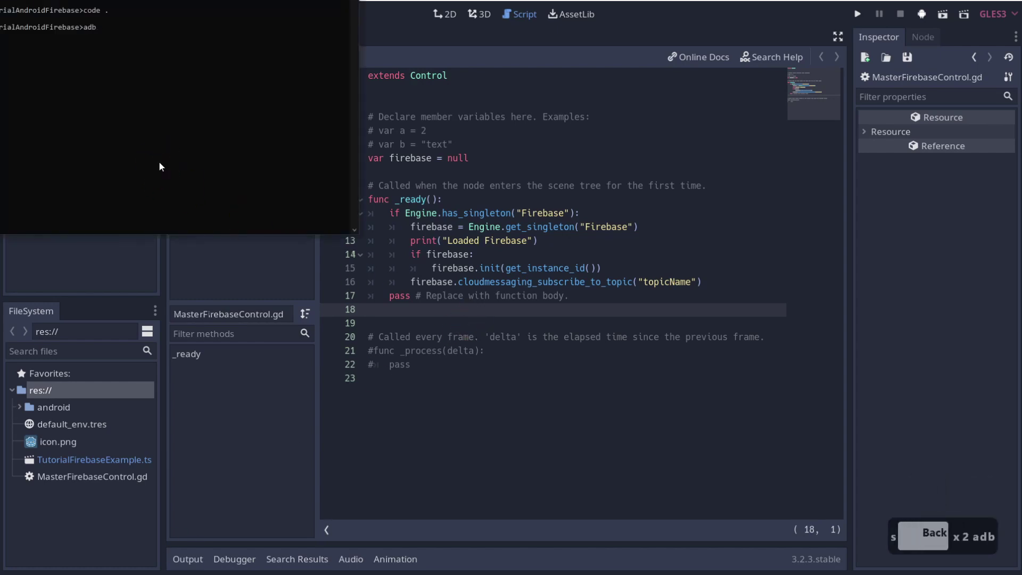
- Run adb logcat to stream the device log, then select and copy the output
click(511, 102)
text(log)
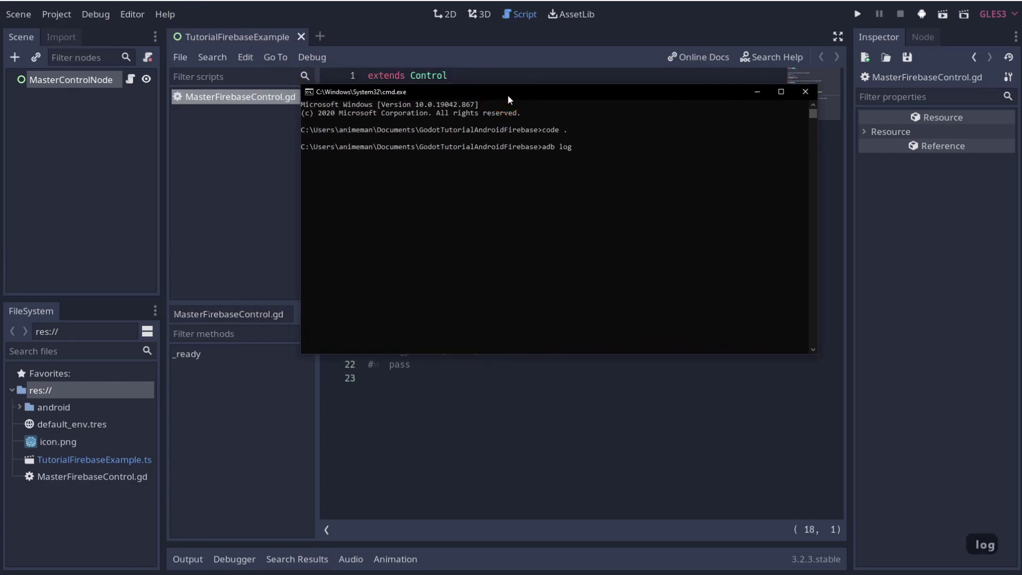
text(cat)
key(Return)
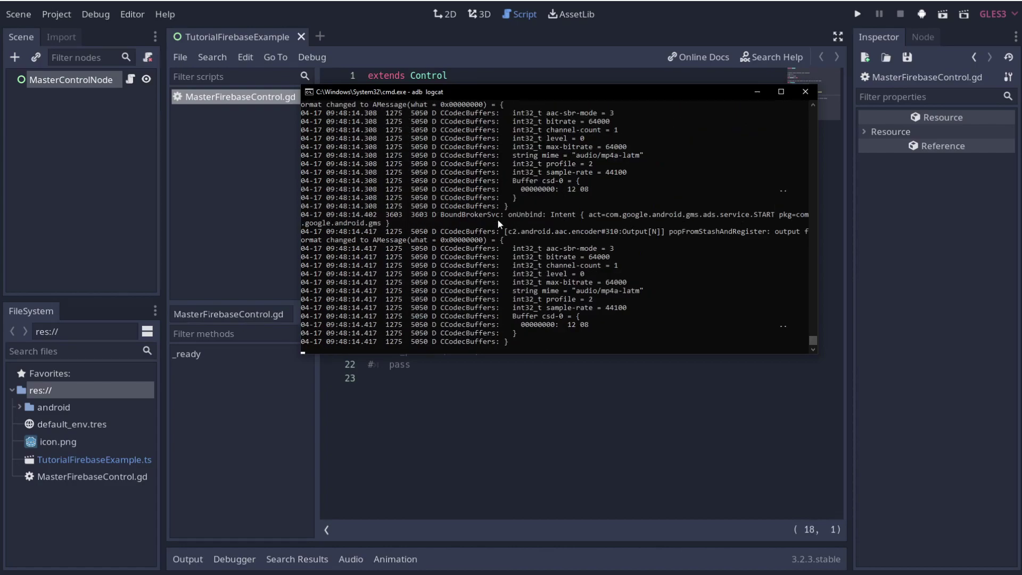
click(501, 226)
key(ctrl+a)
key(ctrl+c)
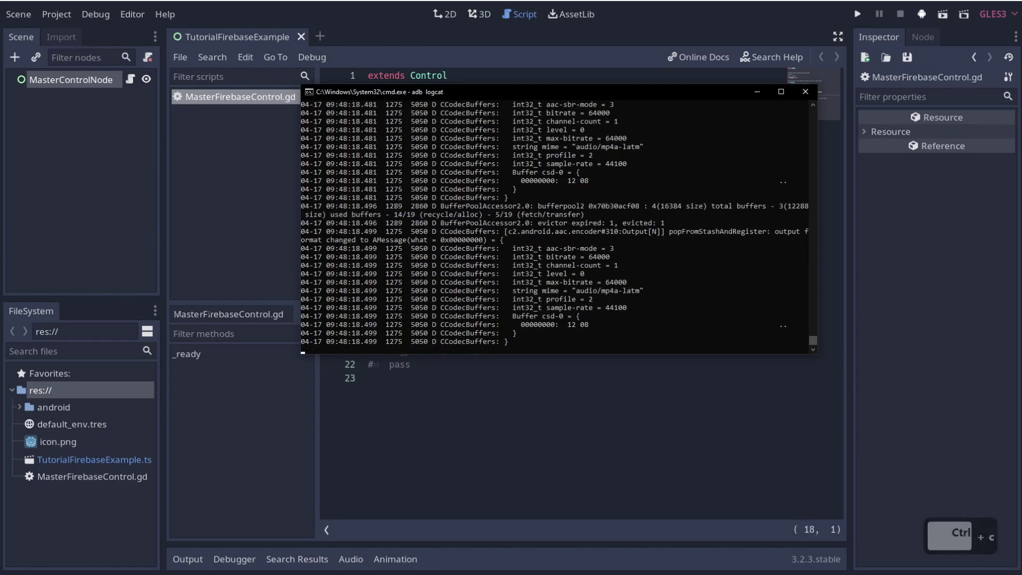
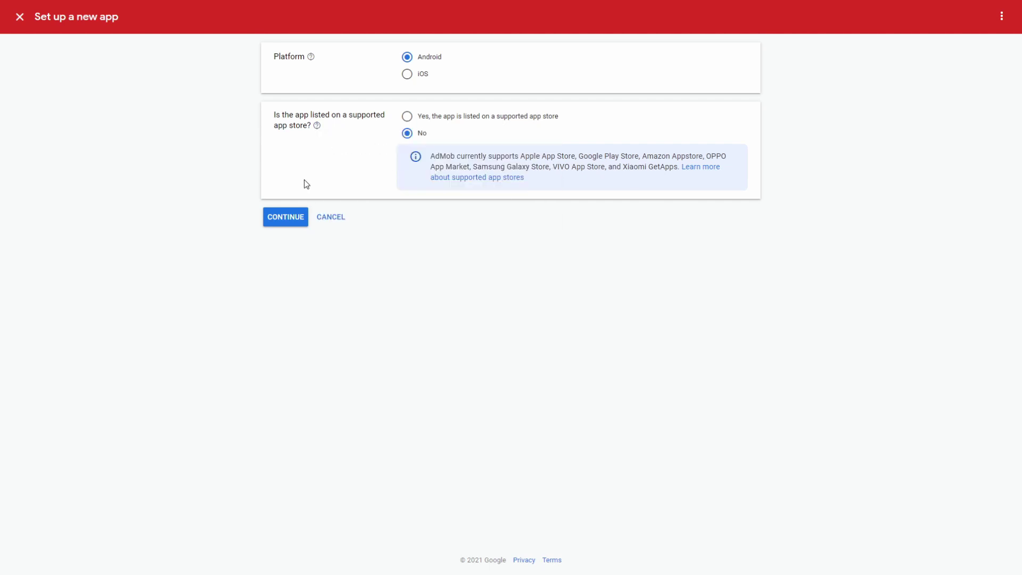
- Continue to the app-name step of AdMob's new Android app setup
click(282, 230)
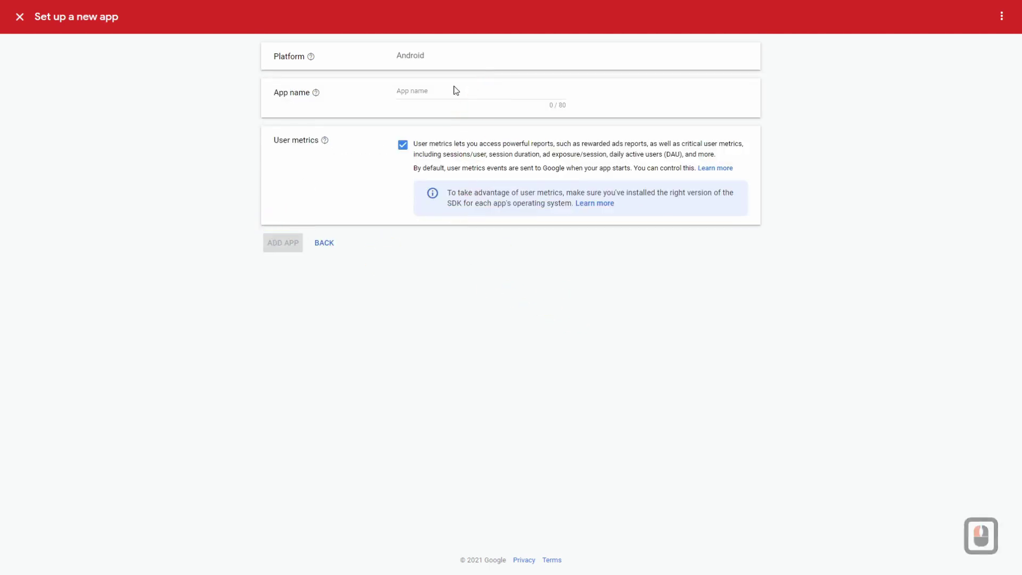
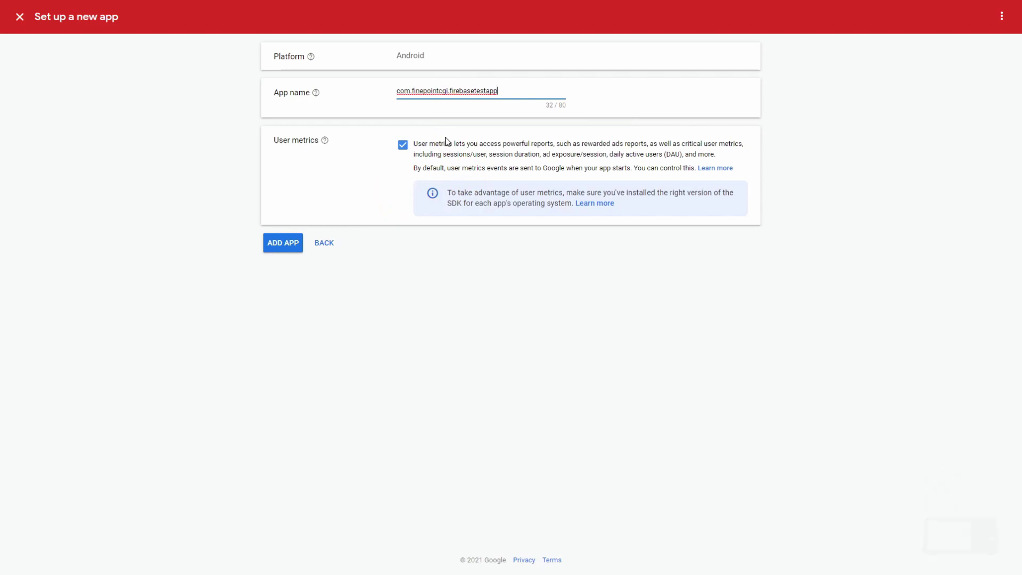
- Add the app and create a Banner ad unit named Firebase Test App Banner, copying its name
click(290, 256)
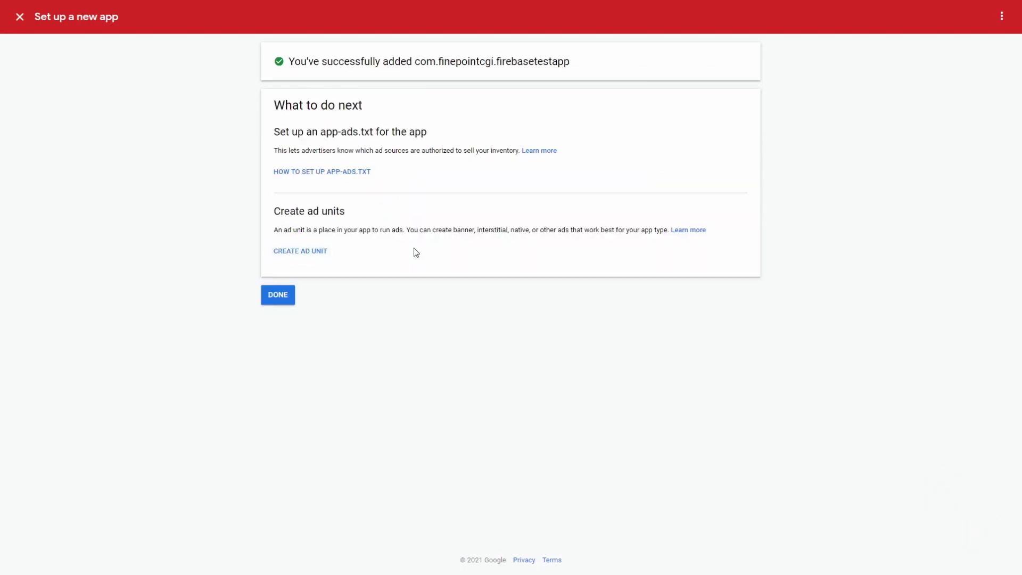
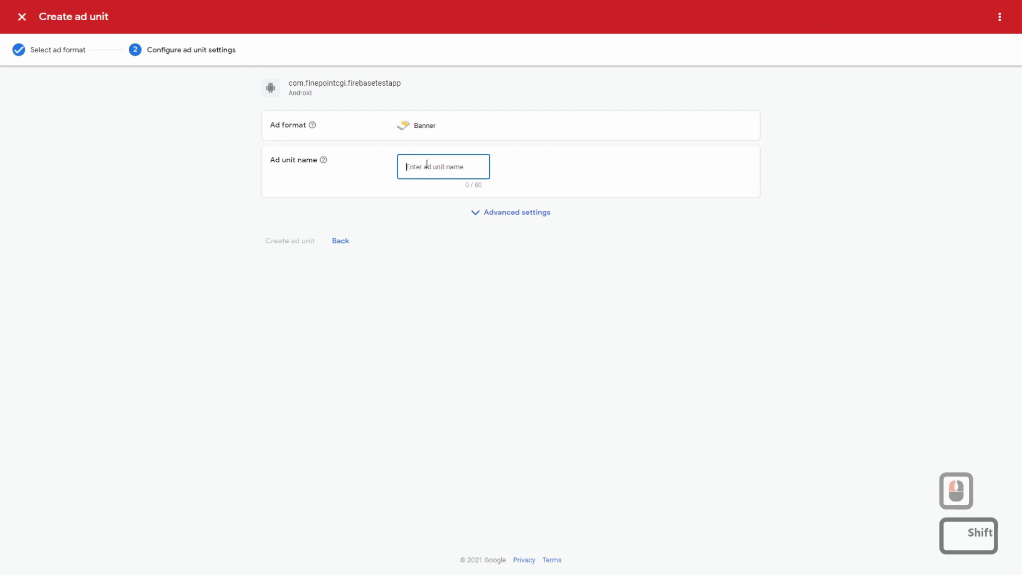
text(irebase test app)
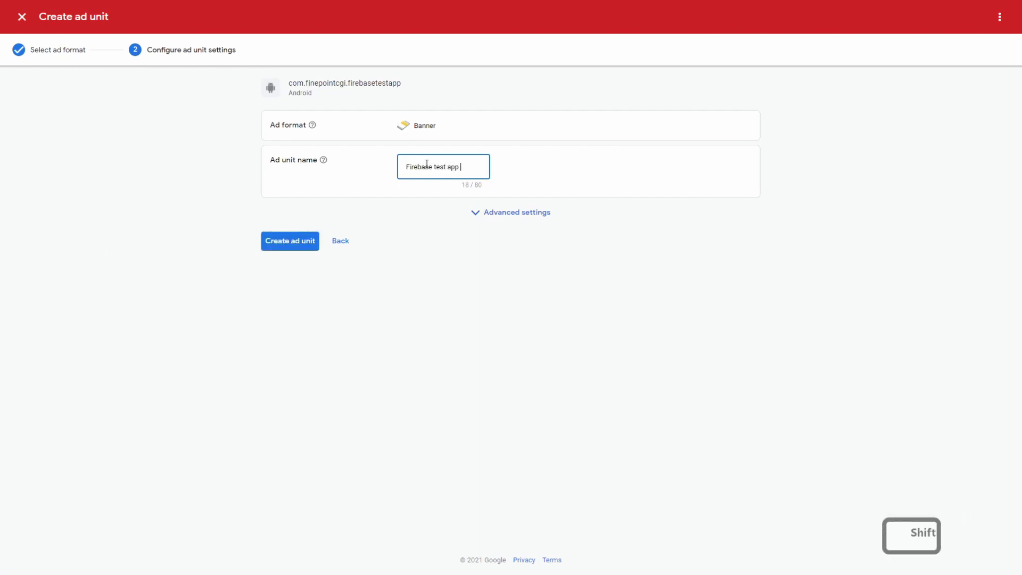
text(bnner)
key(Return)
key(shift+BackSpace)
key(shift+t)
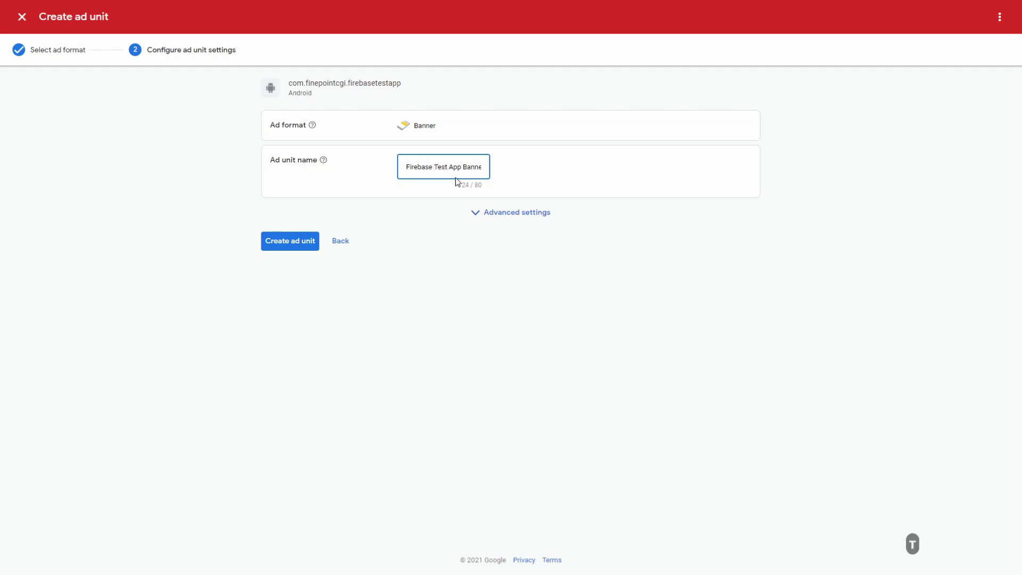
key(ctrl+a)
key(ctrl+c)
click(310, 248)
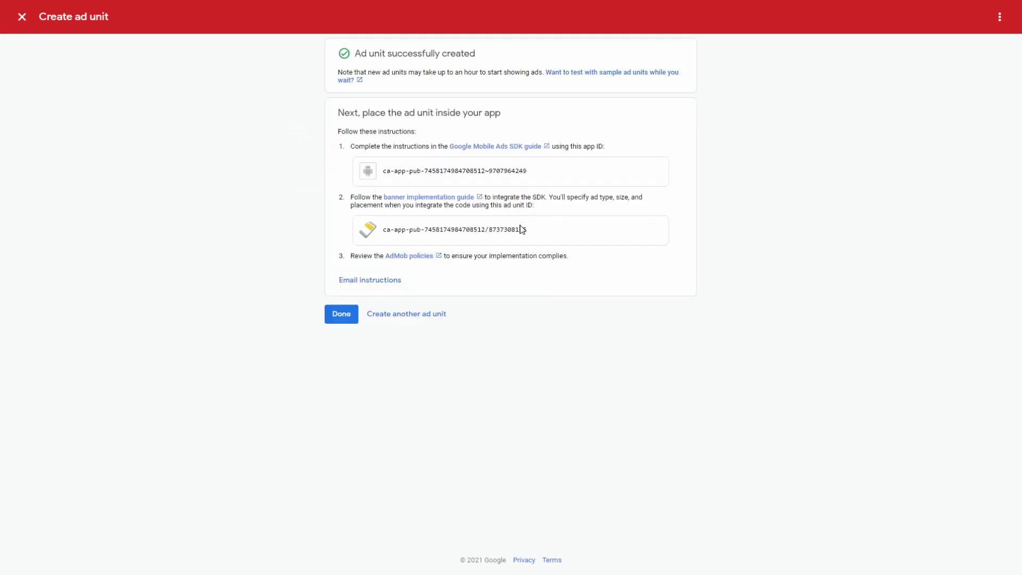
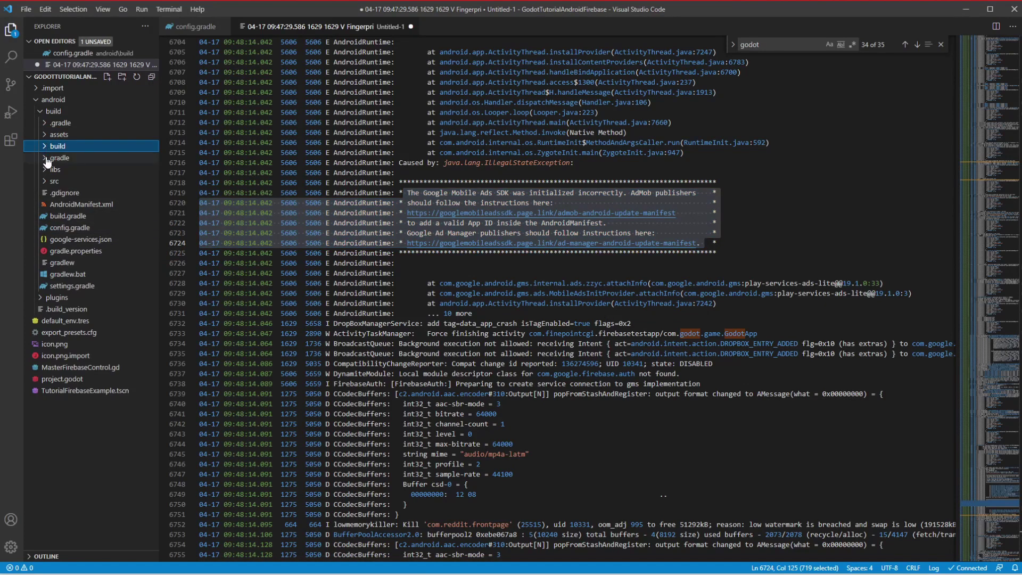
- Open godot-firebase-config.json from android/build/assets in the Explorer
click(49, 136)
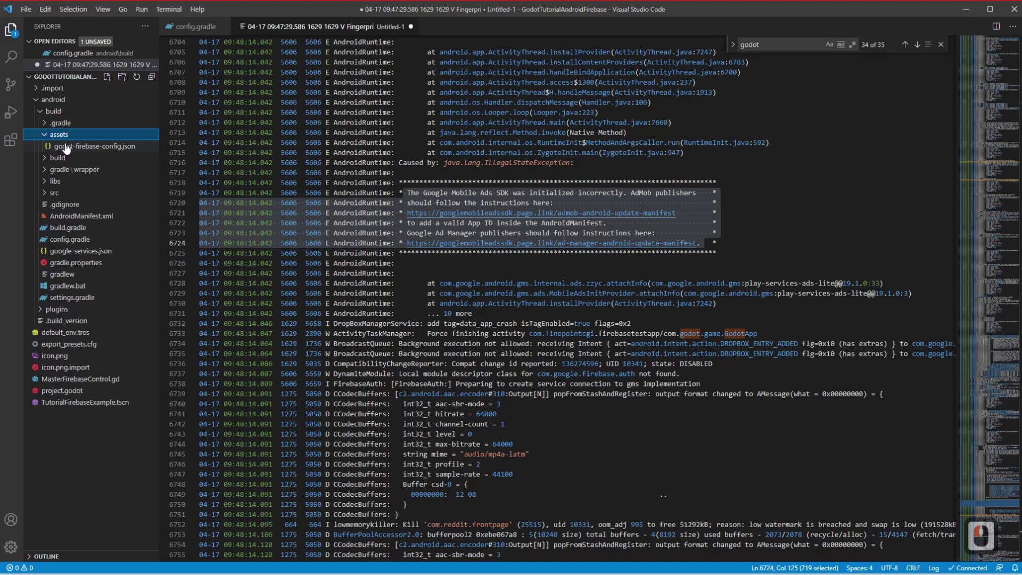
click(67, 147)
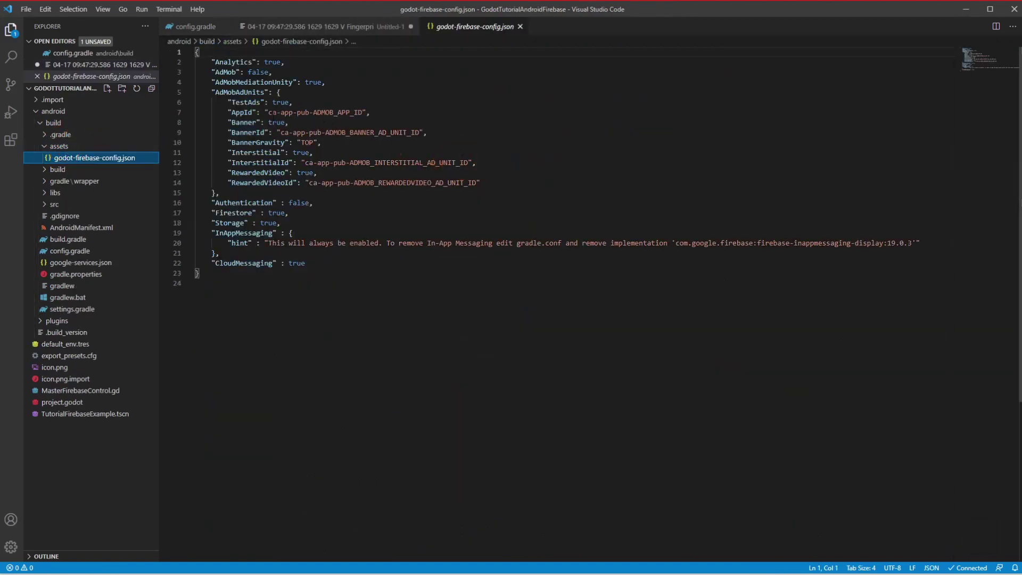
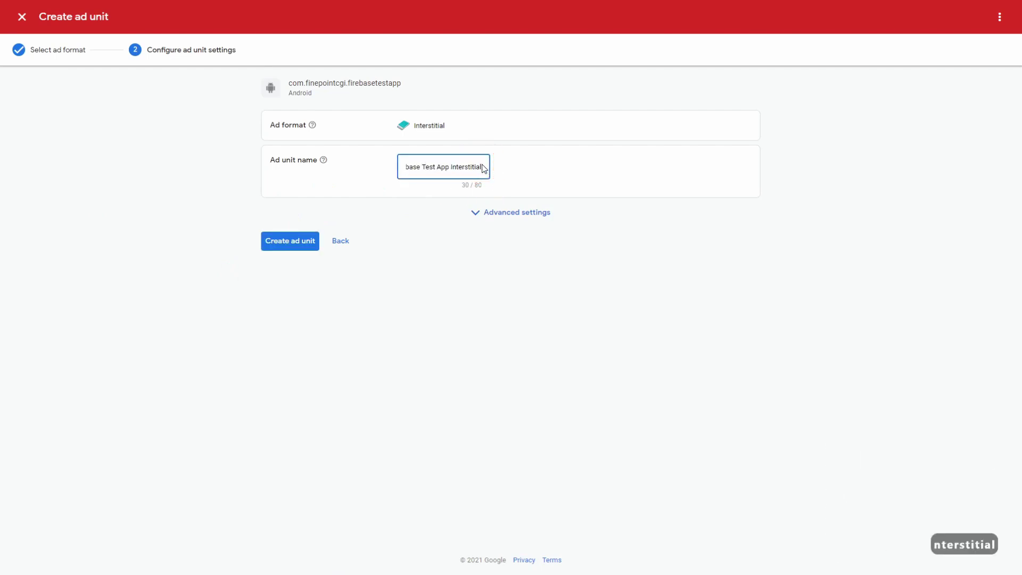
- Create the Interstitial and Rewarded ad units and switch back toward the config file
click(311, 240)
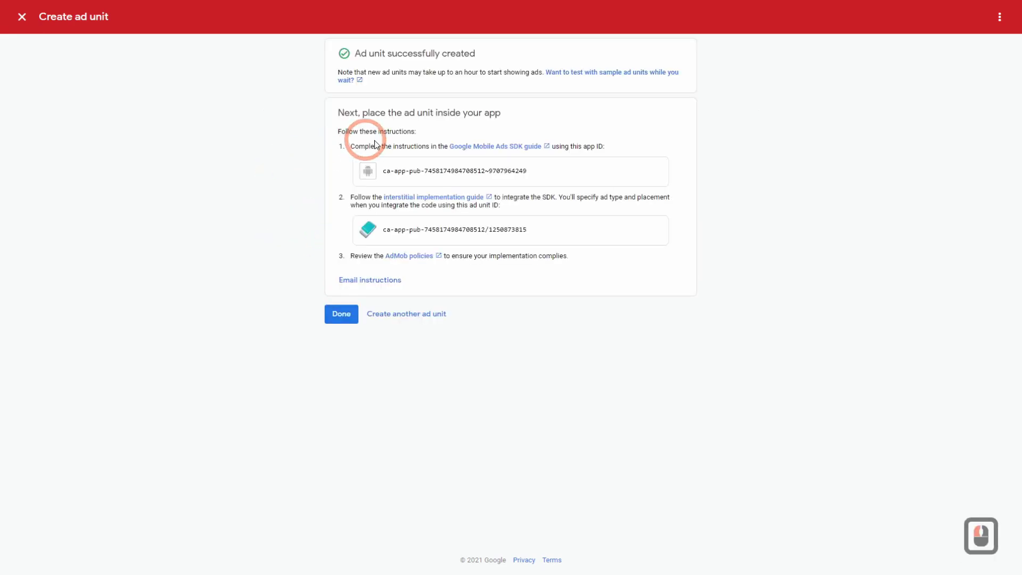
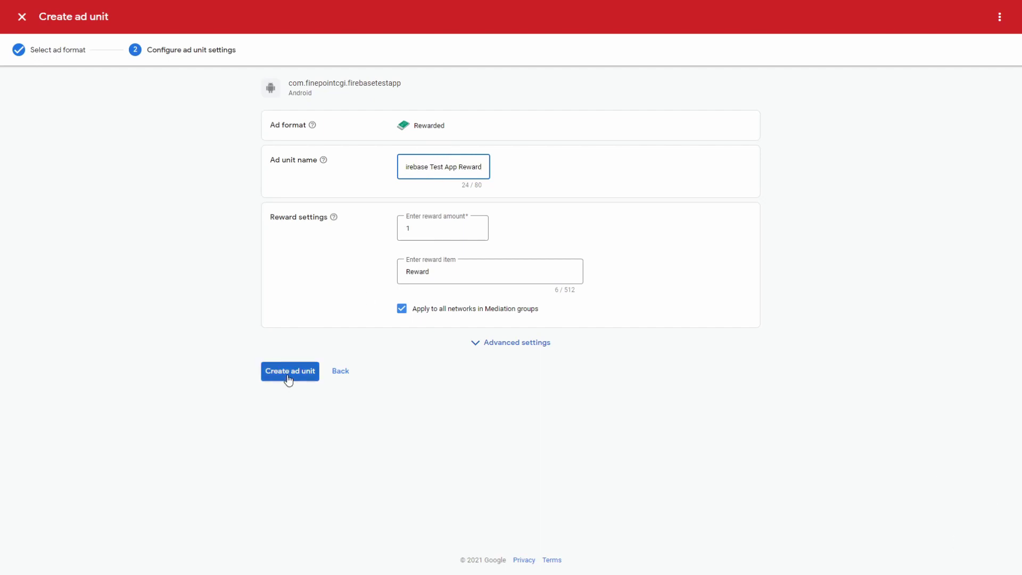
click(290, 374)
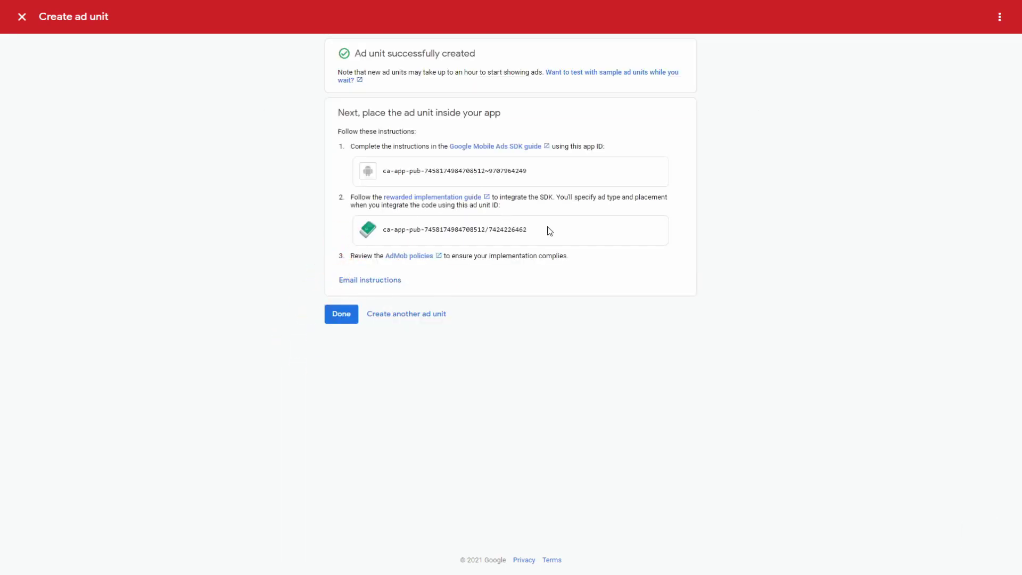
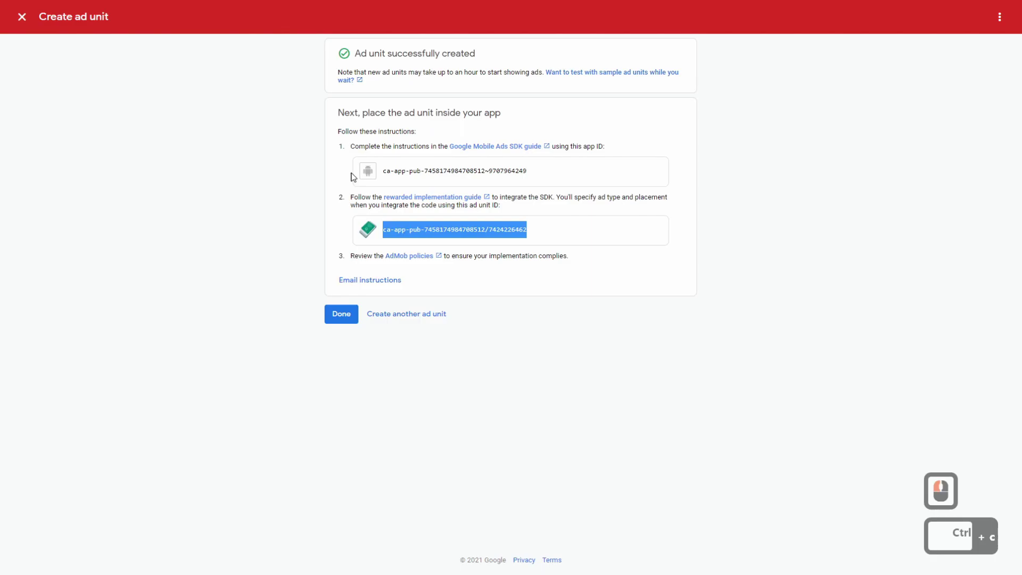
key(alt+Tab)
- Paste the rewarded ad ID into RewardedVideoId and set "AdMob" to true
key(ctrl+c)
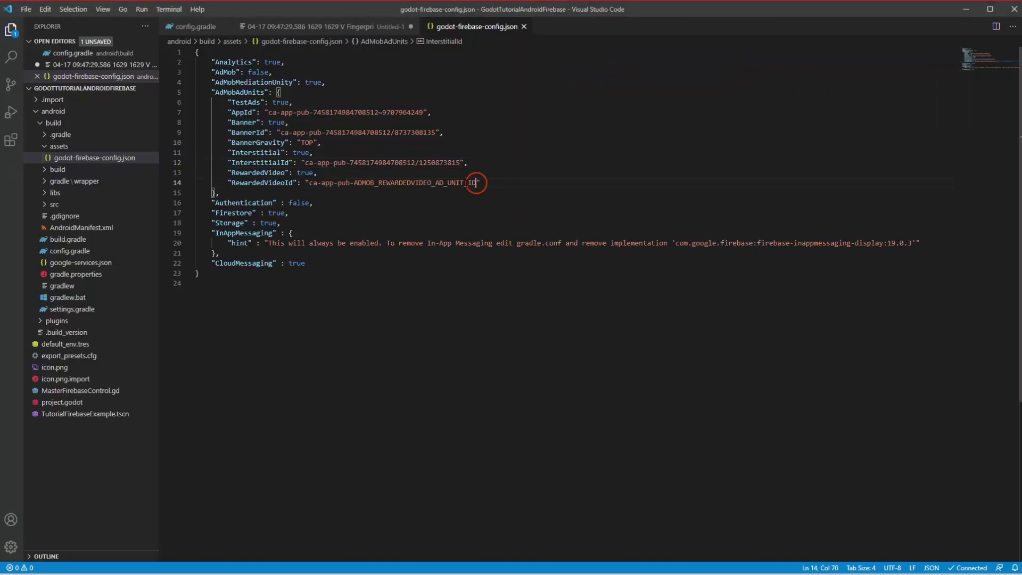
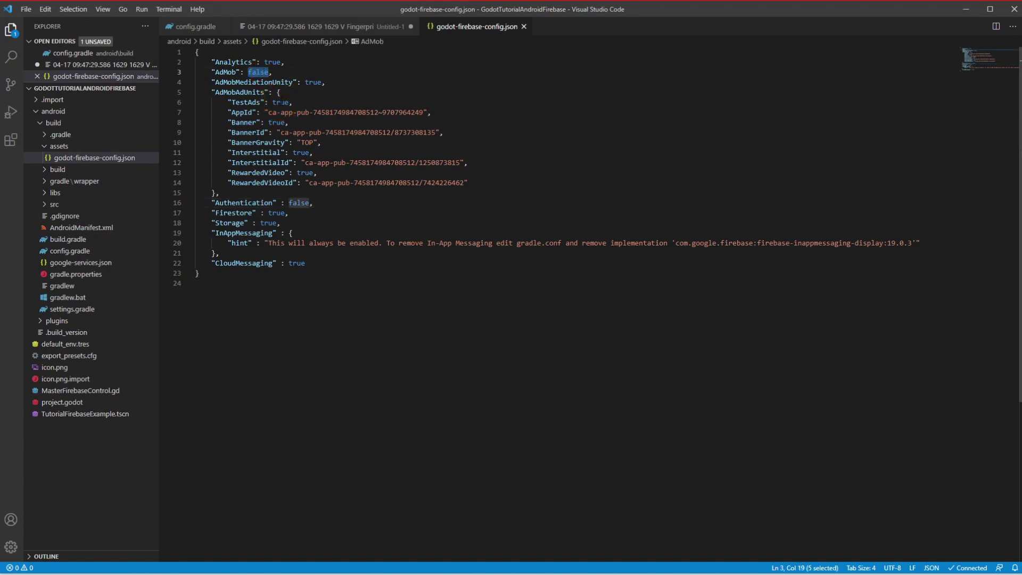
text(ftrue)
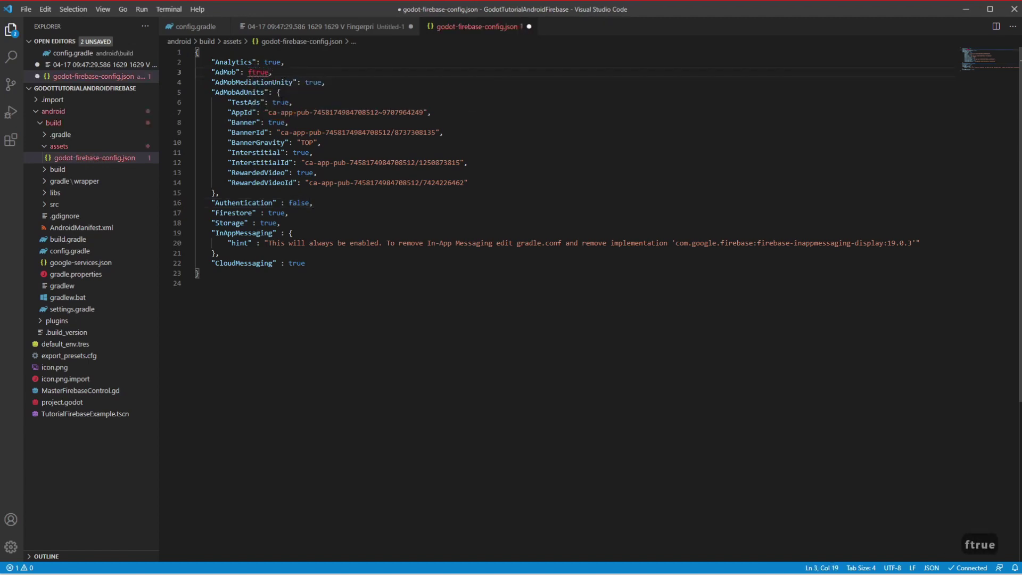
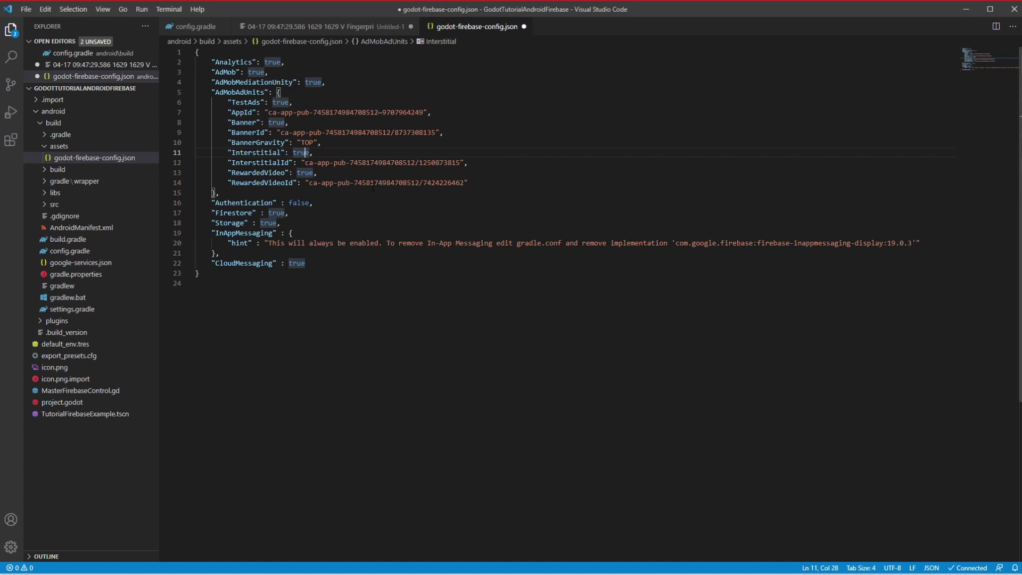
- In AndroidManifest.xml, start a meta-data tag with an android:name attribute
click(83, 234)
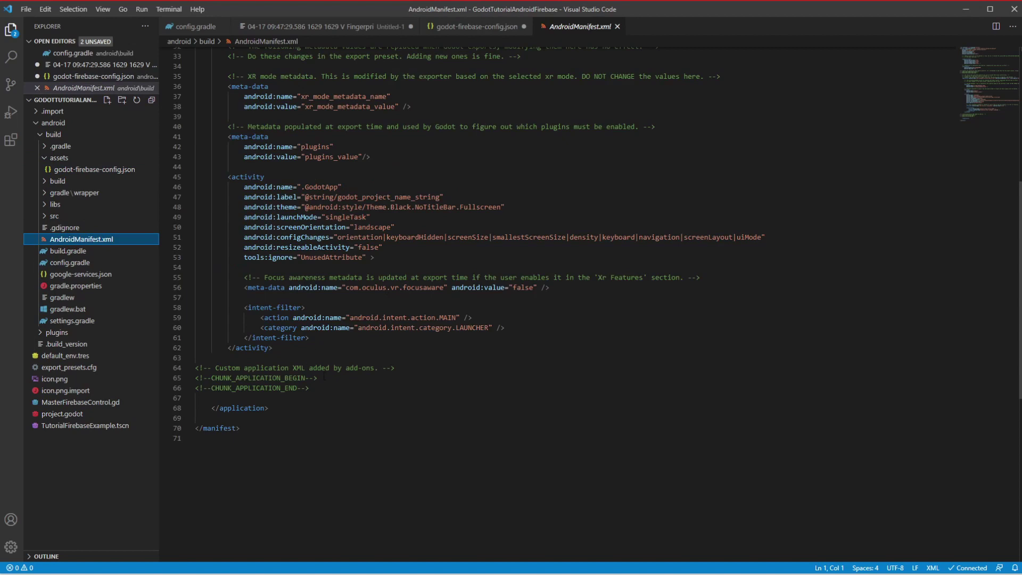
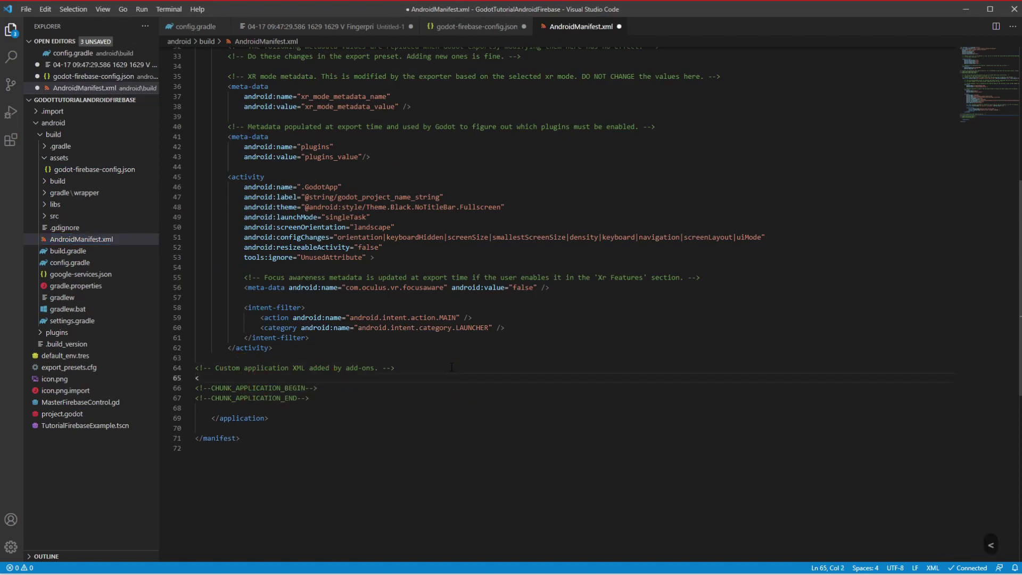
text(meta)
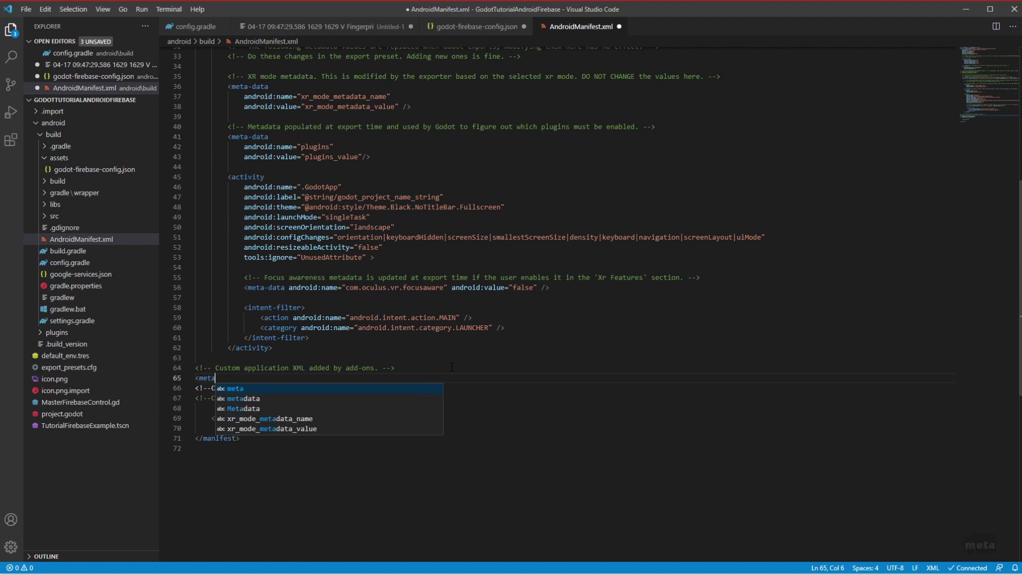
text(data)
key(Return)
key(Return)
key(Tab)
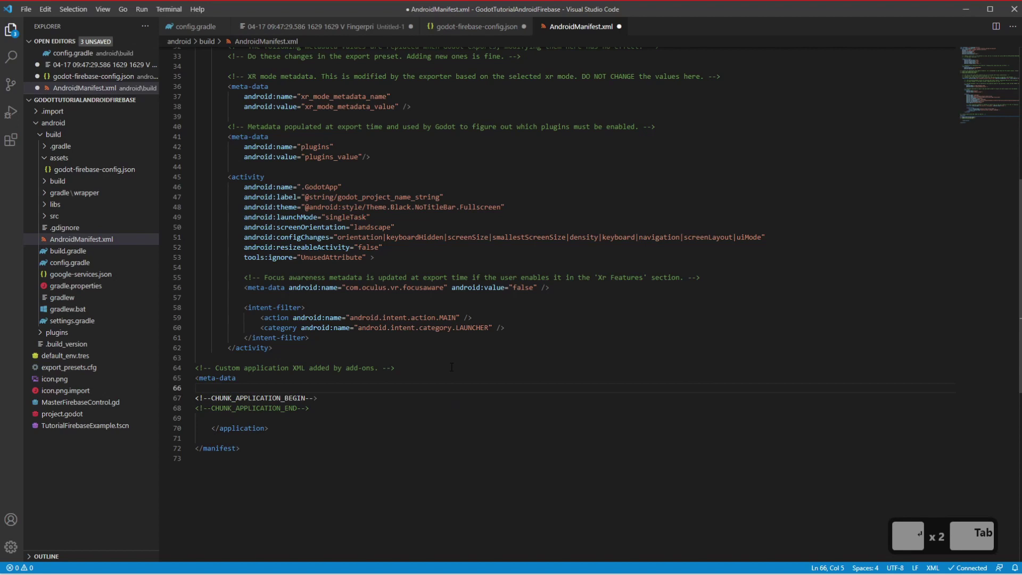
text(android)
text(ame)
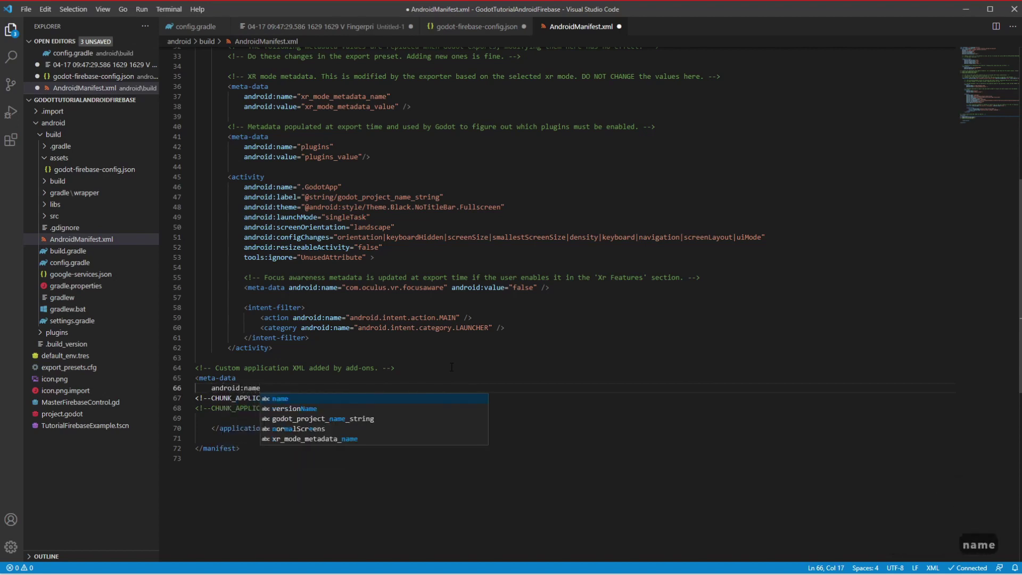
key(=)
key(shift+')
- Type the value com.google.android.gms.ads.APPLICATION_ID for the name attribute
text(com.)
text(a)
key(BackSpace)
text(oogle.c)
key(BackSpace)
text(ndroid)
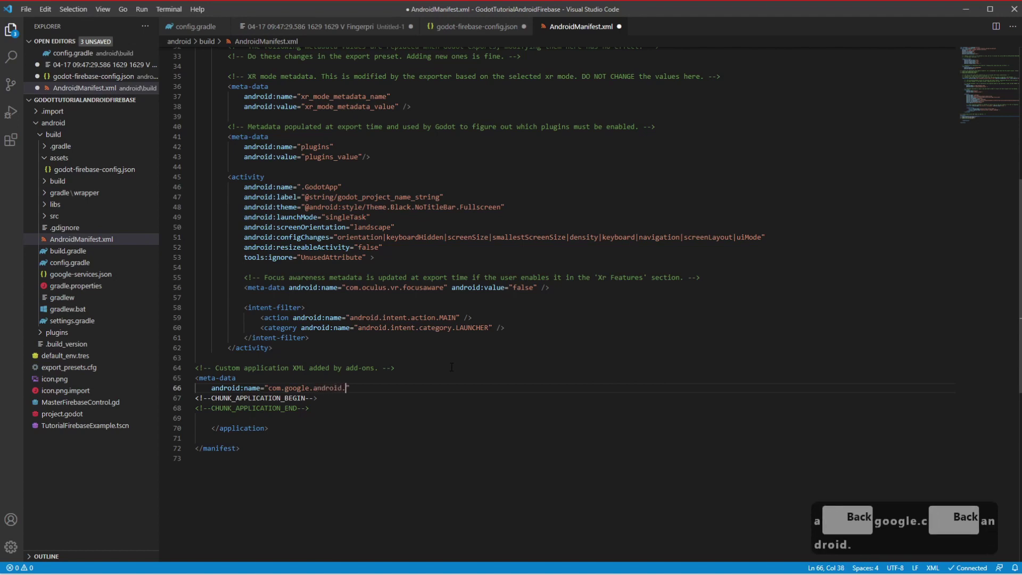
text(.gms.ads)
text(.)
key(Caps_Lock)
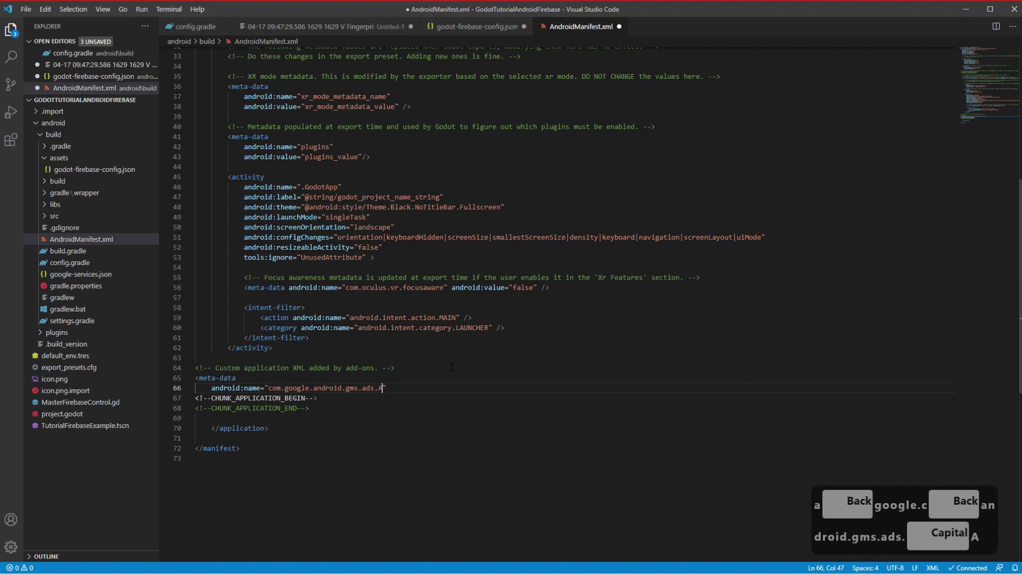
text(ppl)
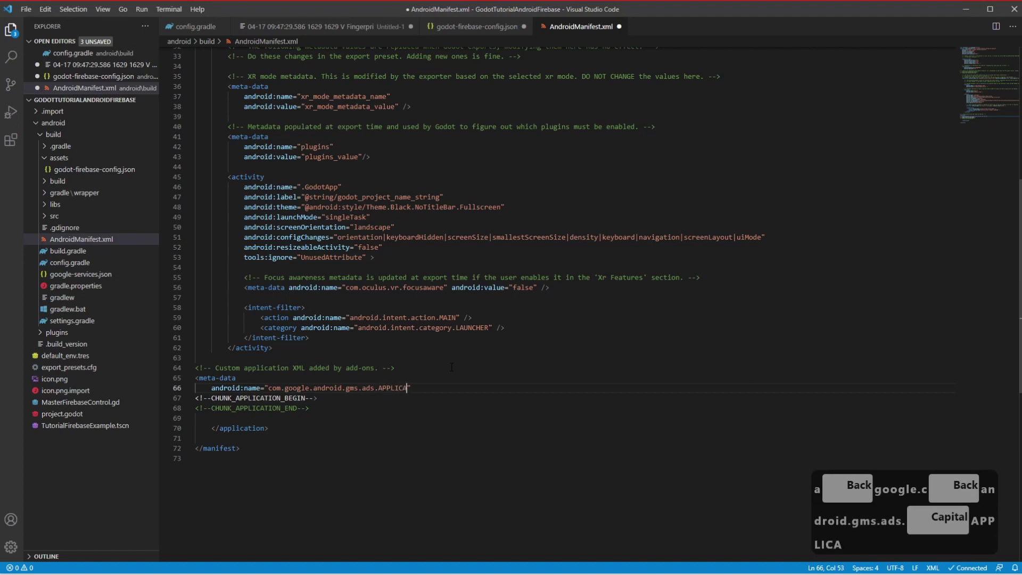
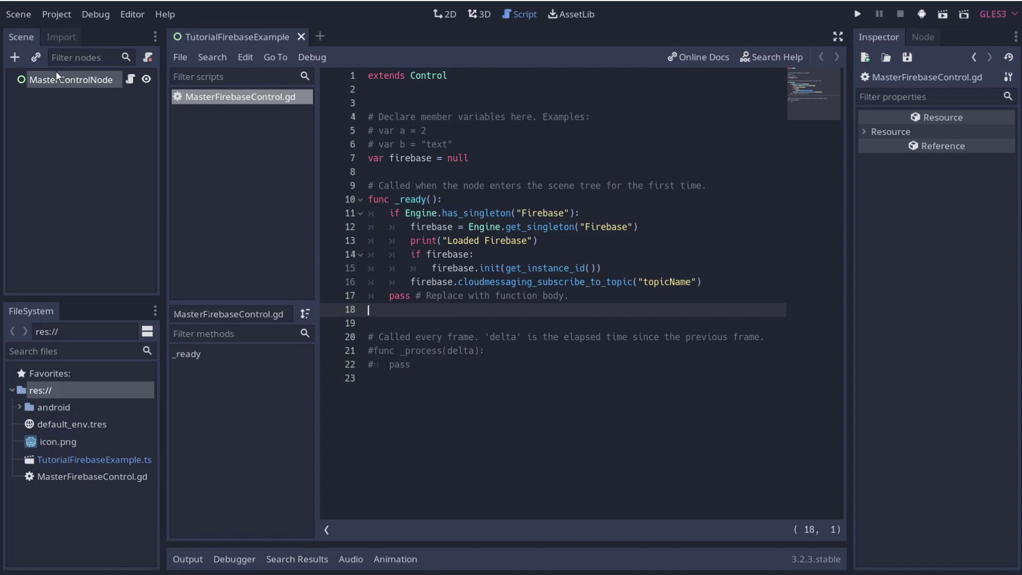
- Add a Button child node under MasterControlNode
right_click(90, 81)
click(123, 123)
text(but)
key(Return)
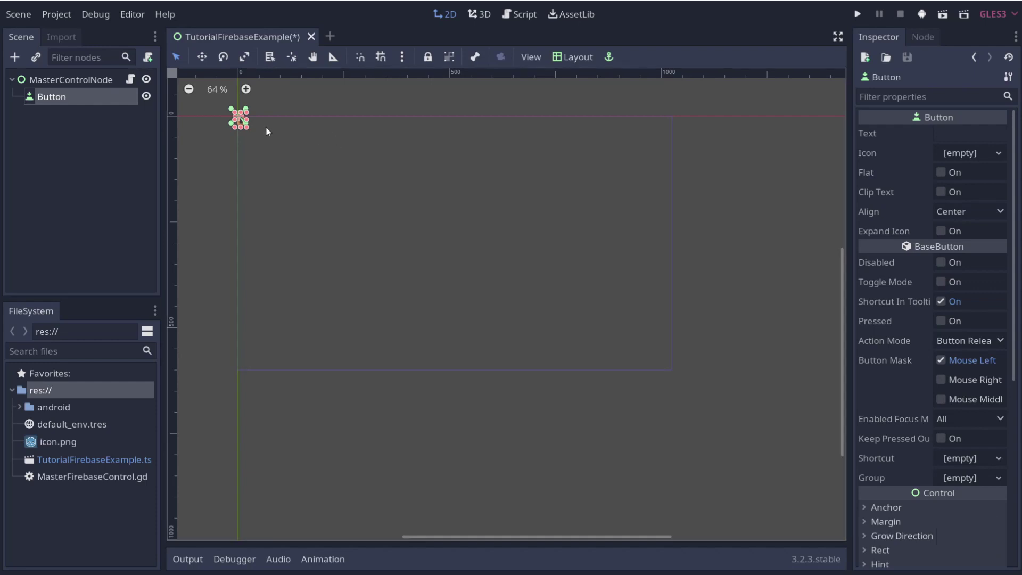
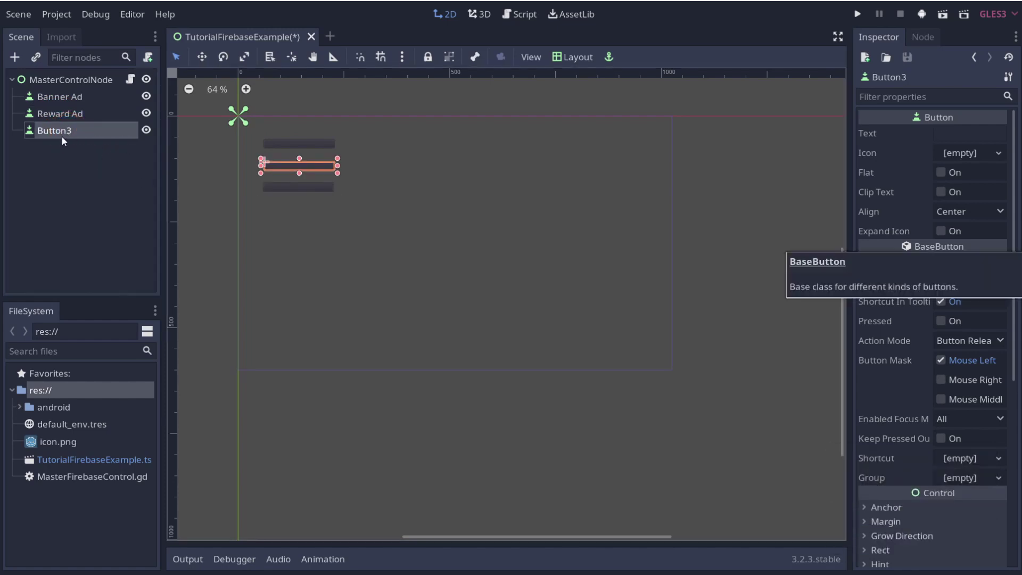
- Rename the third button node to Interstitial Ad
right_click(66, 136)
click(101, 234)
text(l)
click(102, 234)
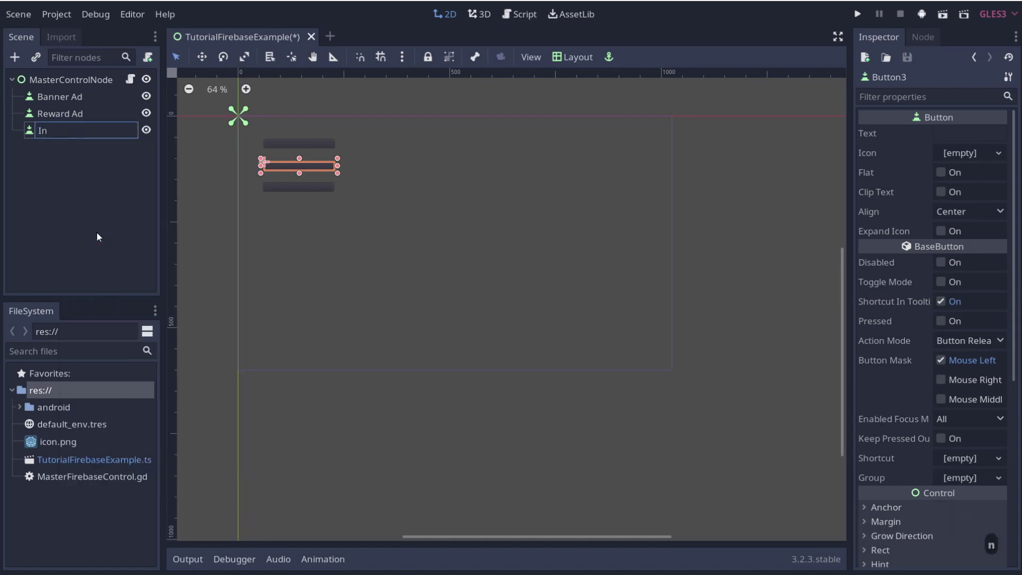
text(erstitial)
key(Return)
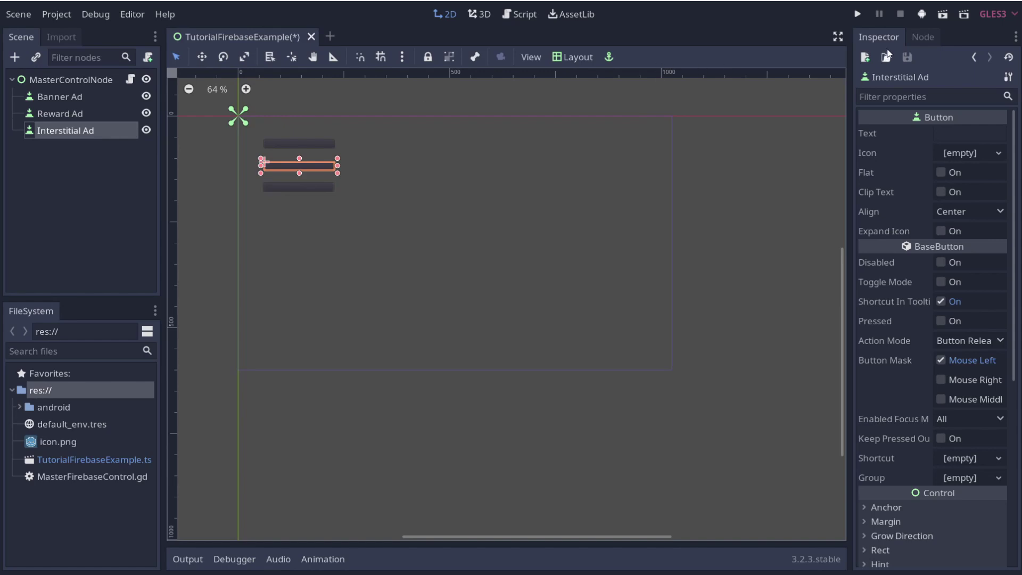
- Connect the ad buttons' button_up signals to handlers in MasterFirebaseControl.gd
click(926, 46)
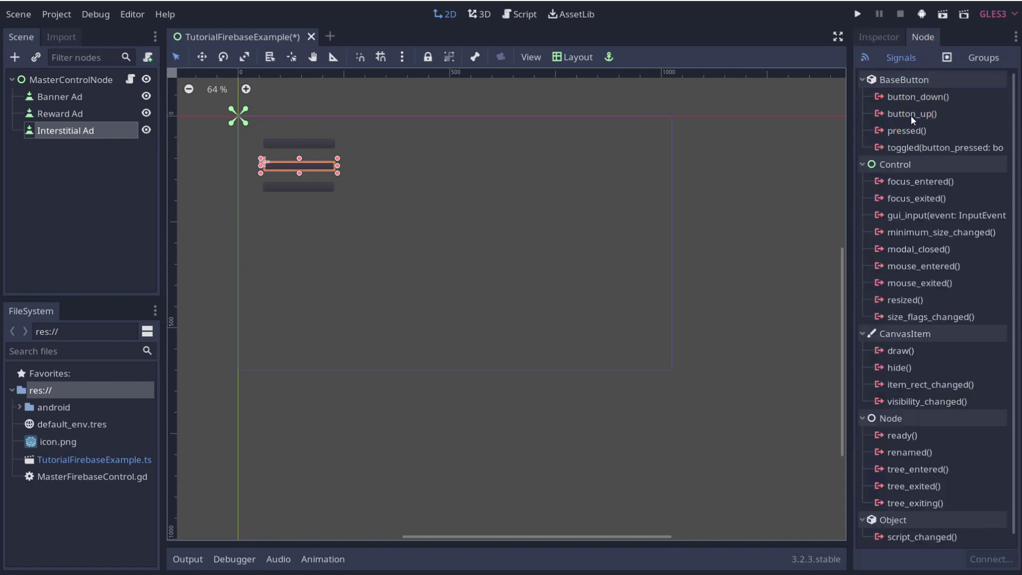
double_click(913, 122)
click(285, 326)
click(159, 126)
click(912, 118)
click(888, 128)
click(456, 437)
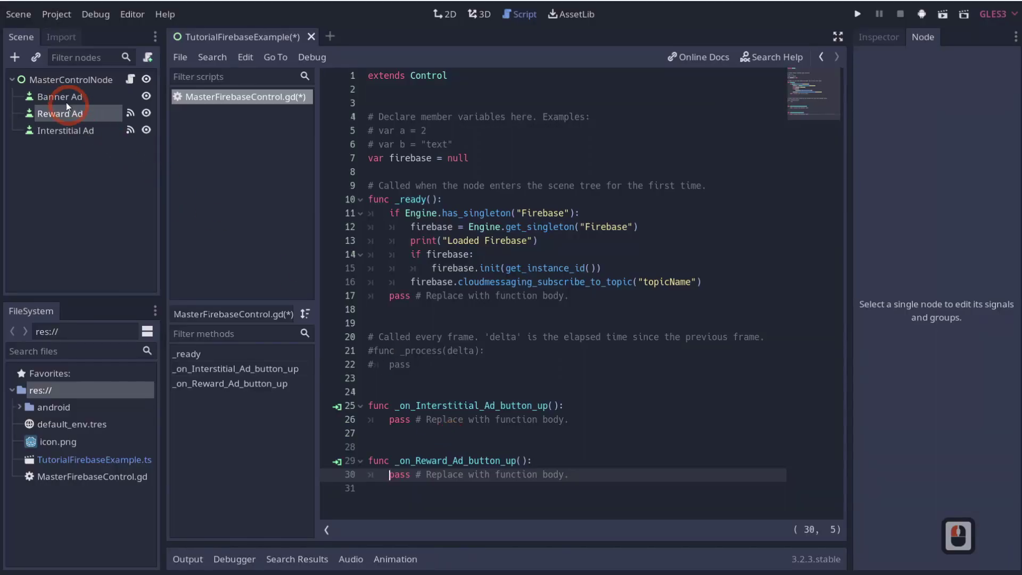
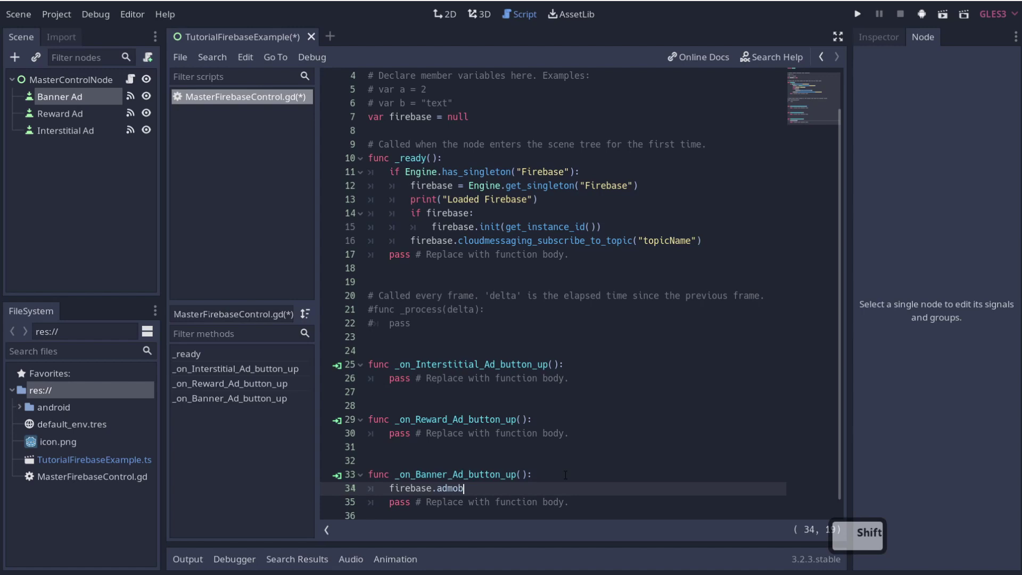
- Call firebase.admob_banner_show(true) in the Banner handler and begin the call in the Reward handler
text(bannerhow)
text(rue)
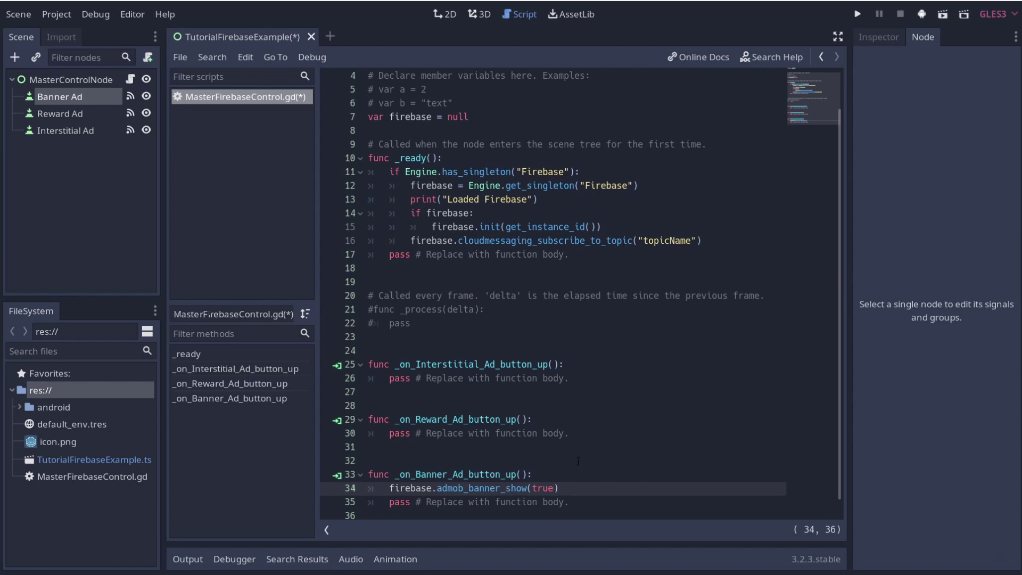
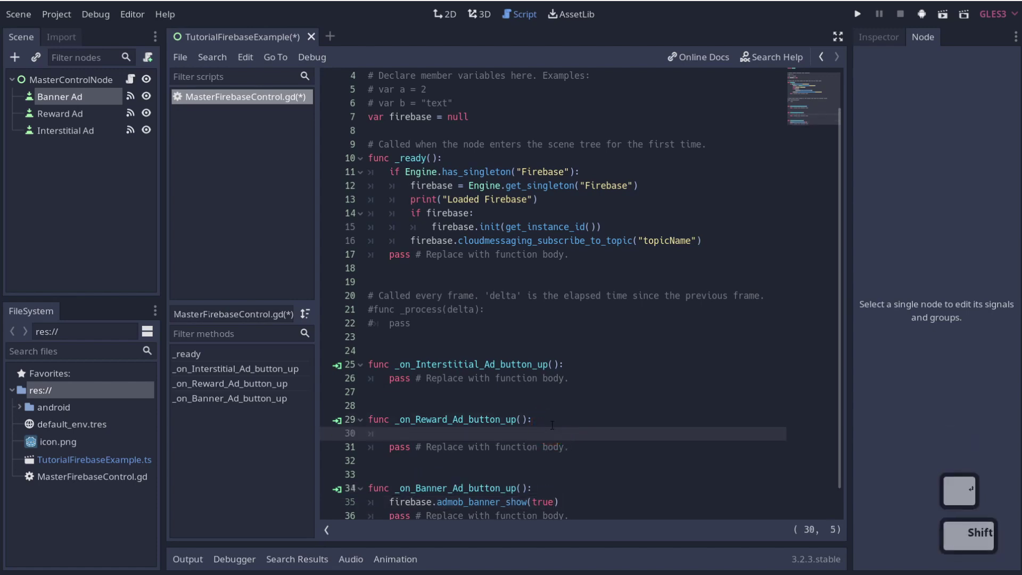
text(frebase.b)
key(BackSpace)
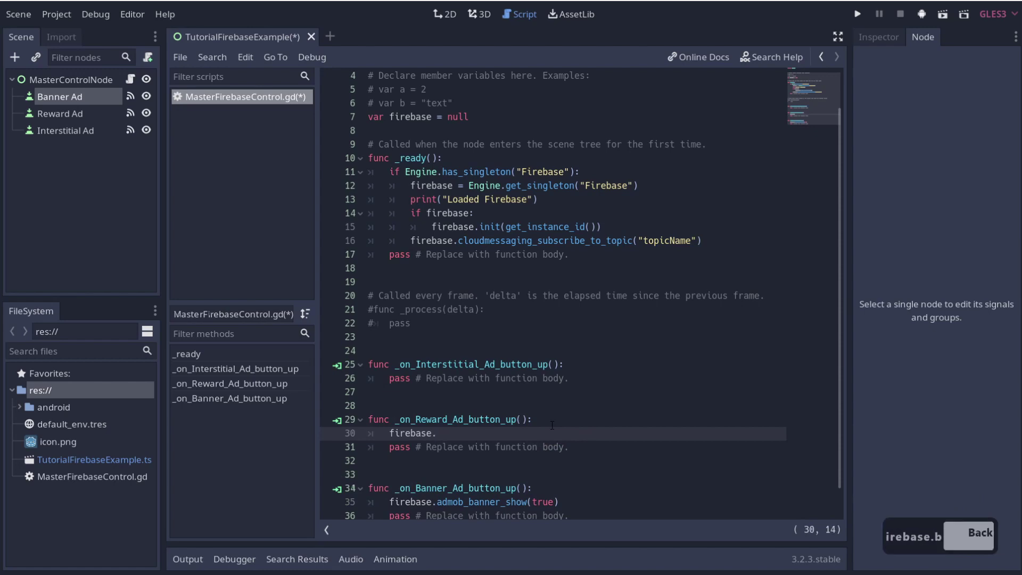
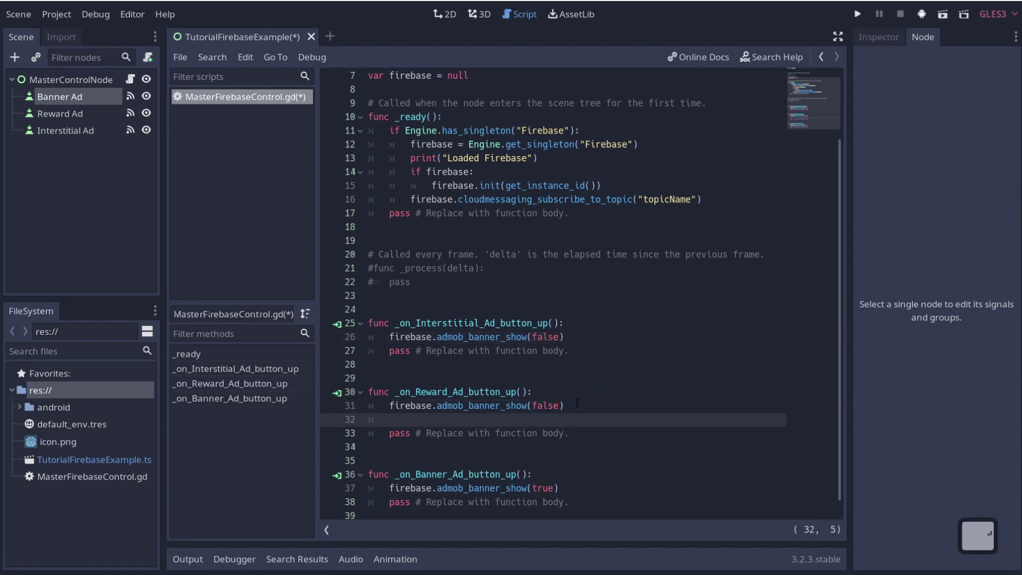
- Enter firebase.admob_rewarded_video_show in the Reward Ad handler via autocomplete
text(firebase.)
text(admobewarded)
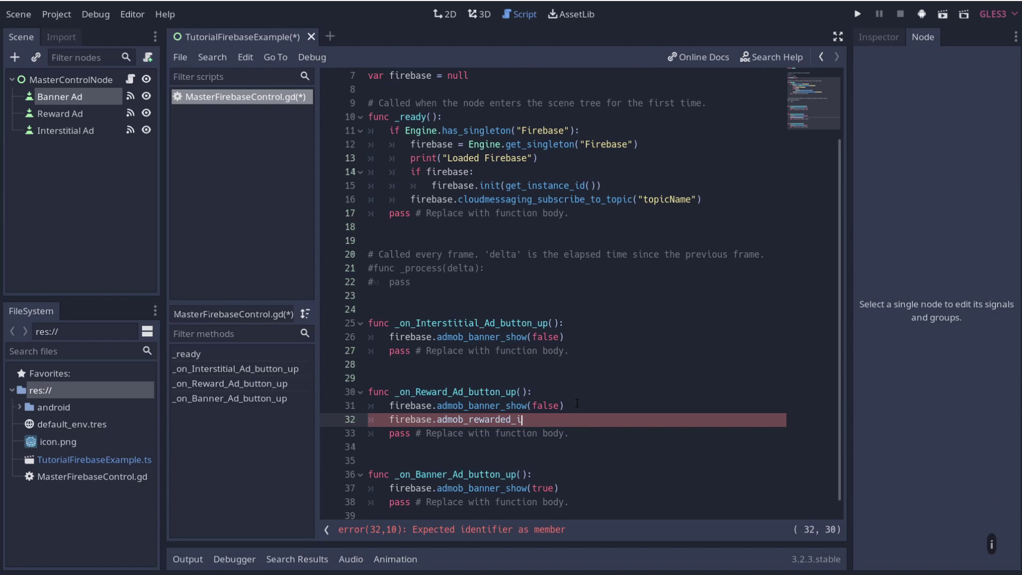
key(BackSpace)
text(ideo)
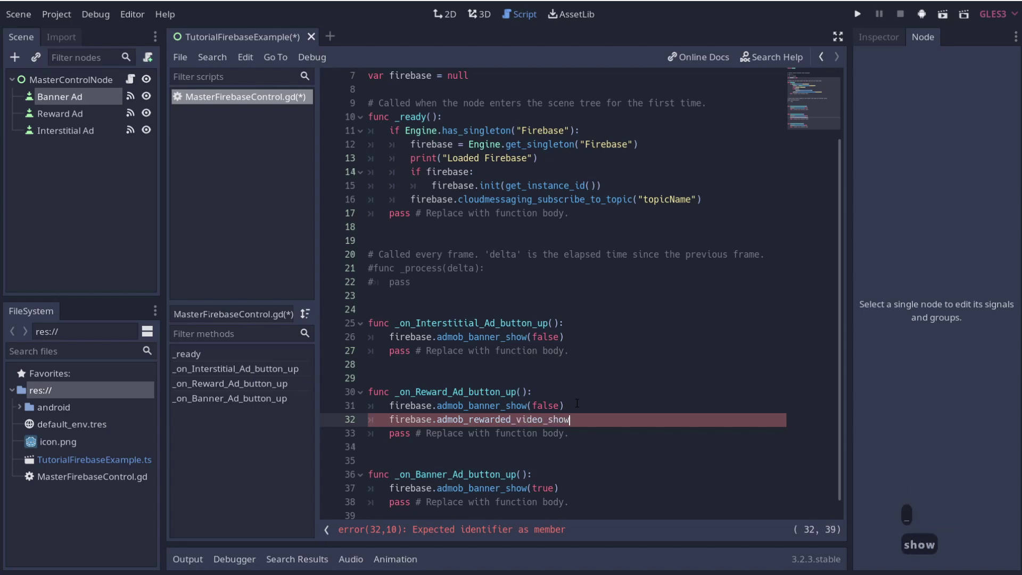
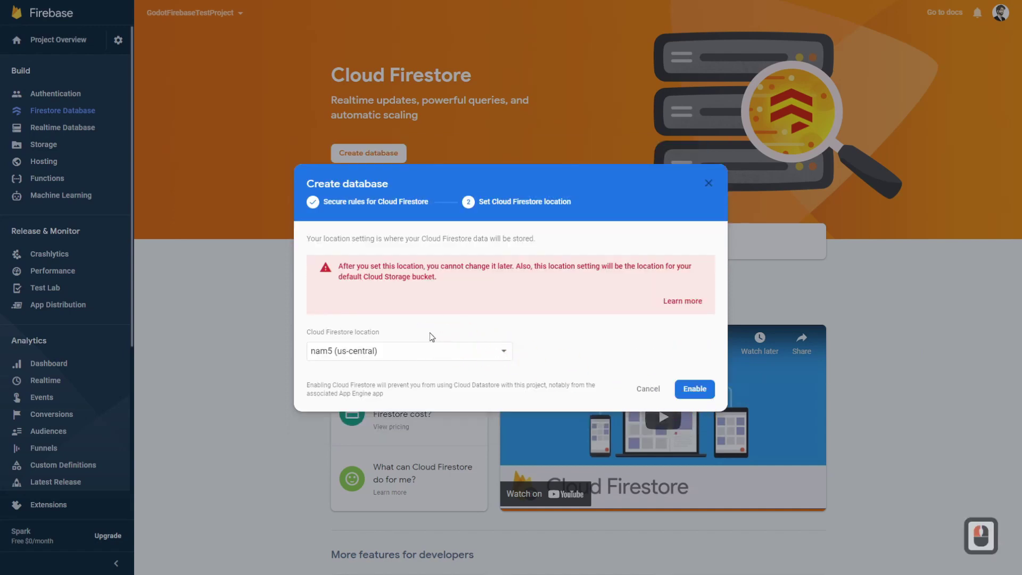
- Choose the nam5 (us-central) location and enable the Cloud Firestore database
click(392, 353)
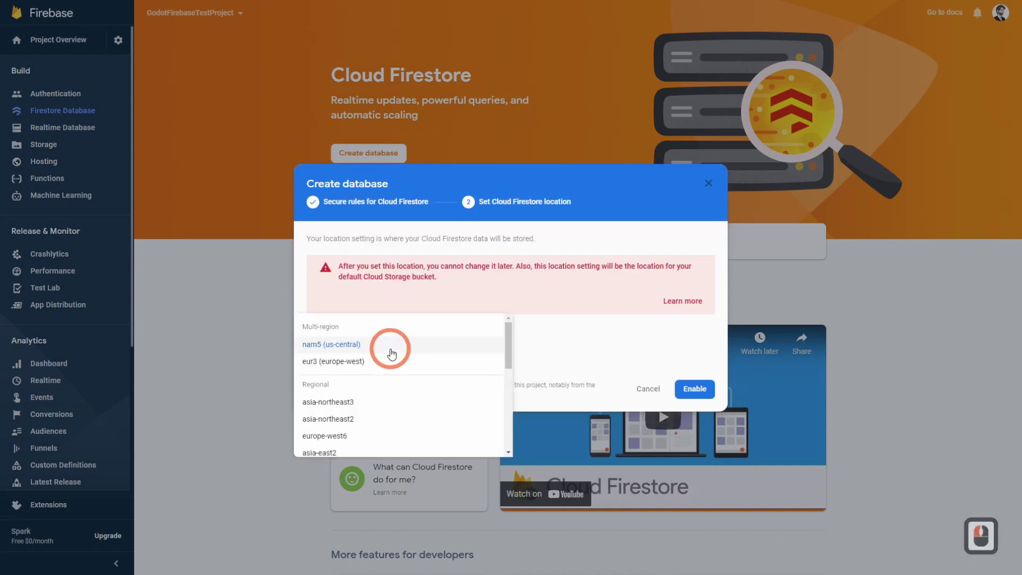
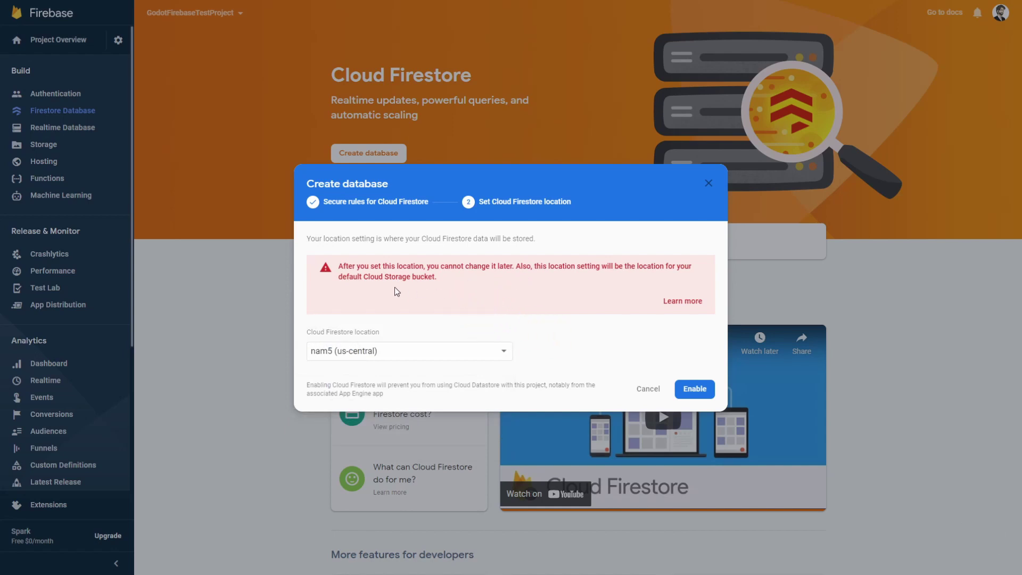
click(700, 388)
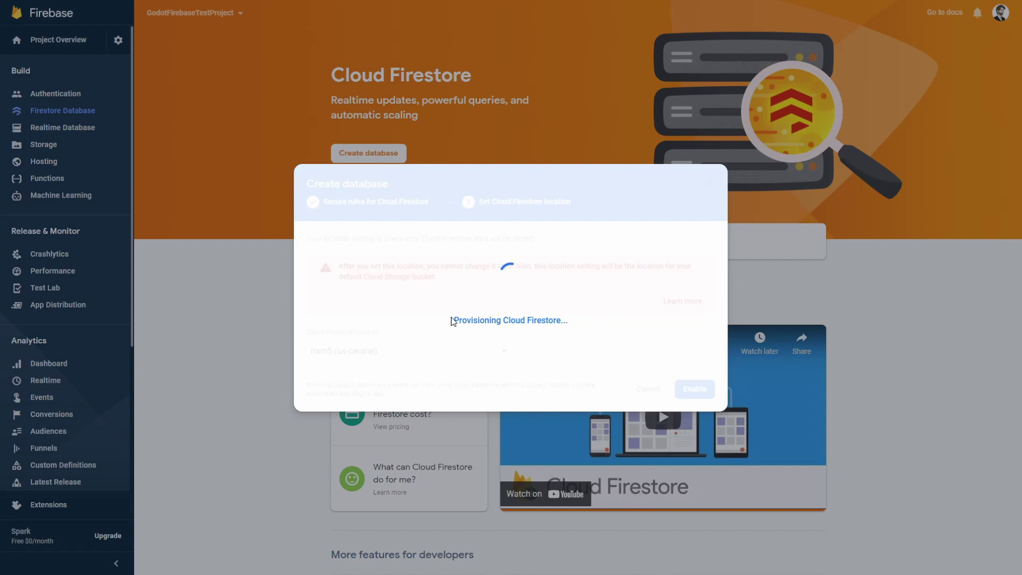
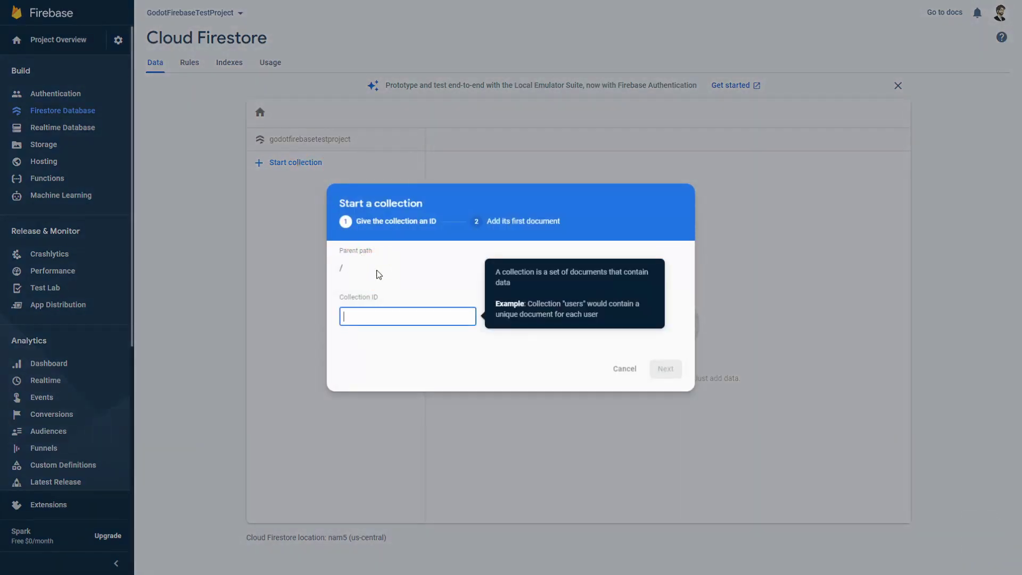
- Name the new collection Scoreboard, correcting the mistyped ending
key(shift+s)
text(core)
text(ard)
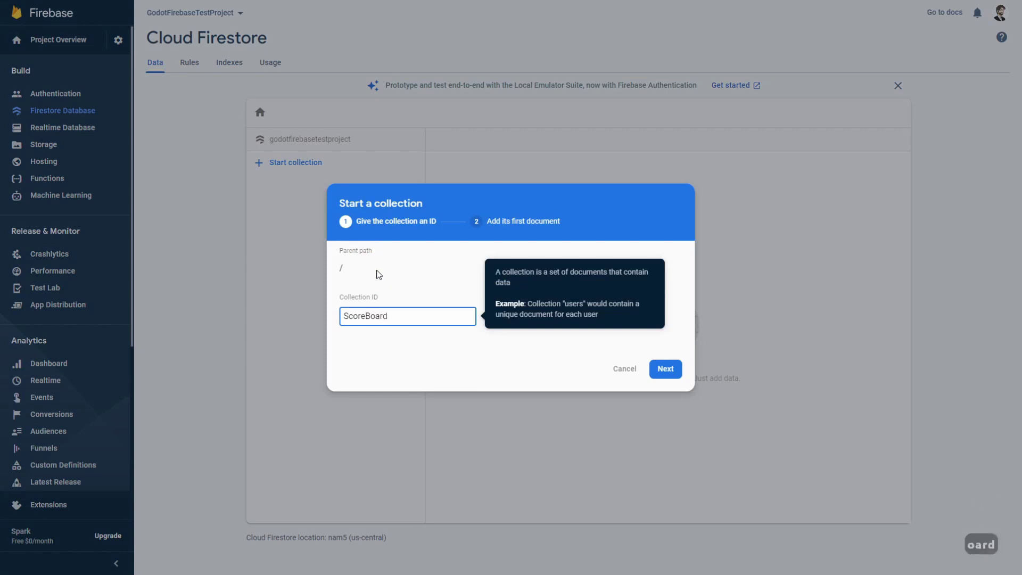
key(BackSpace)
key(BackSpace)
key(BackSpace)
key(BackSpace)
text(board)
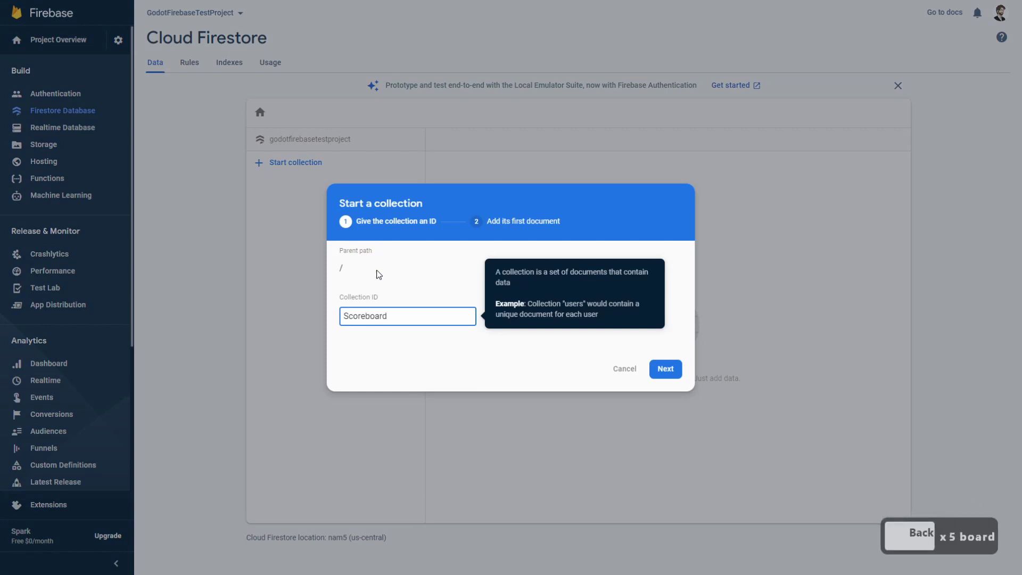
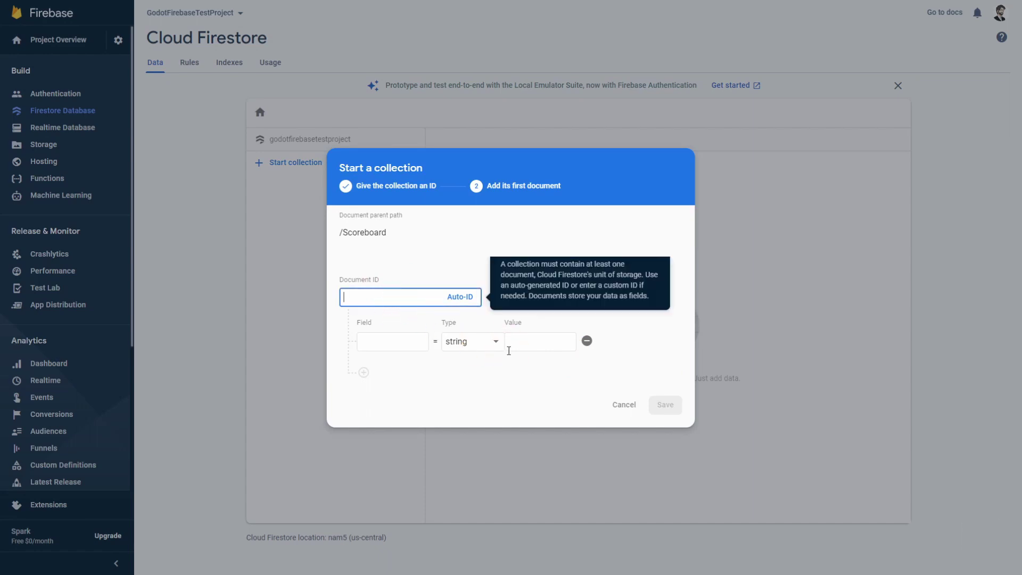
- Fill the finepointcgi document with id 1, name finepointcgi and score 500
text(finepointcgi)
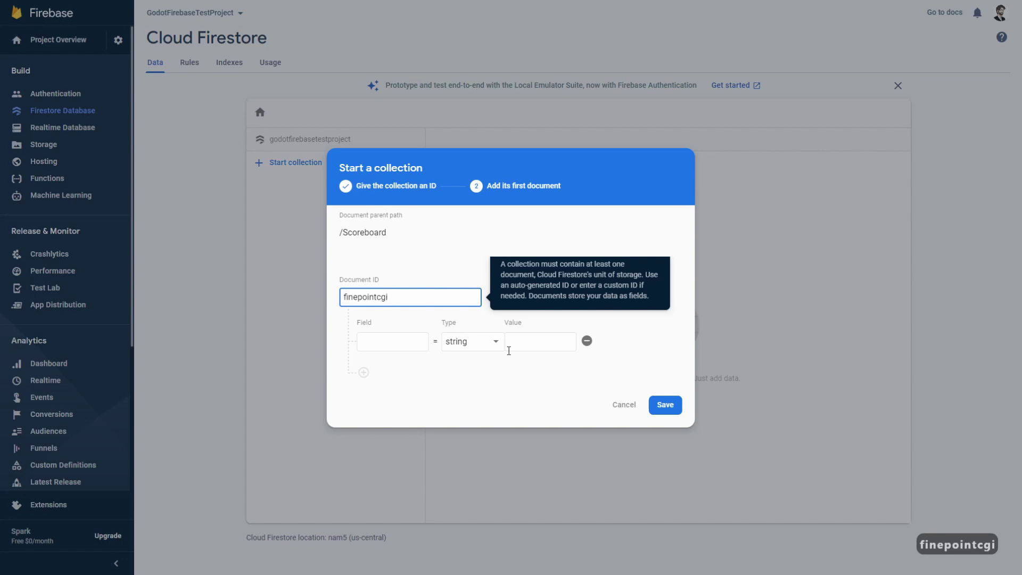
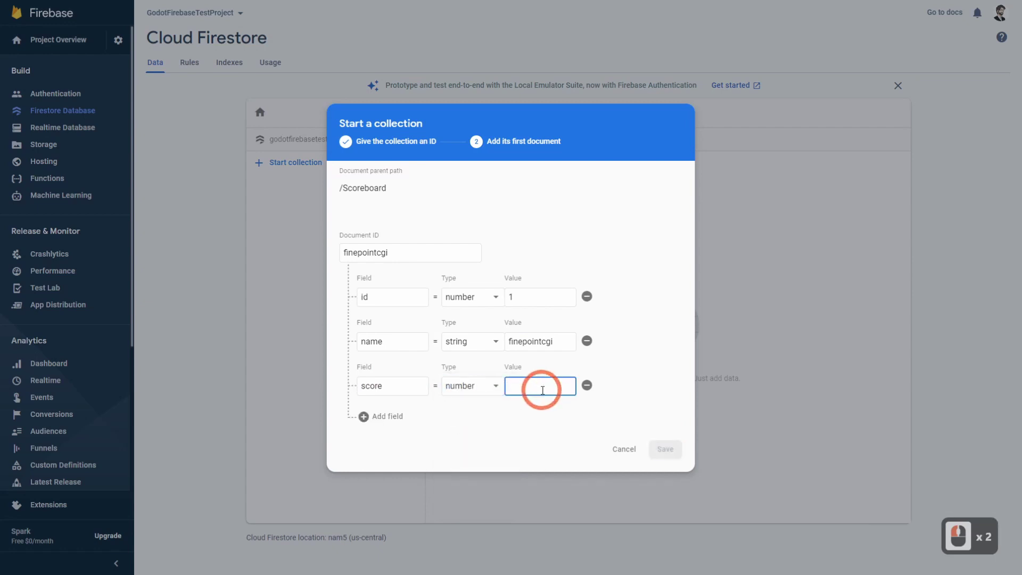
text(50)
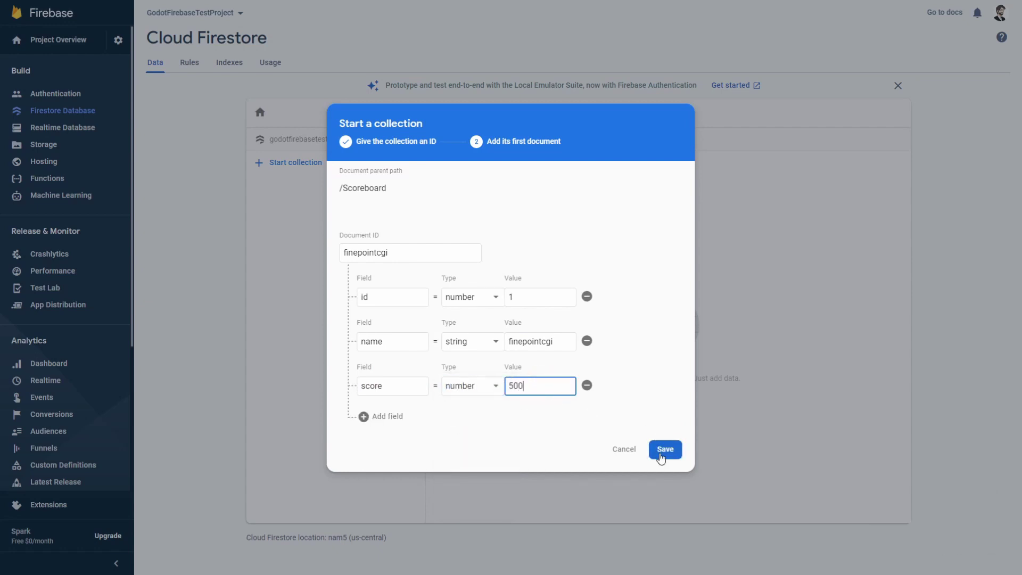
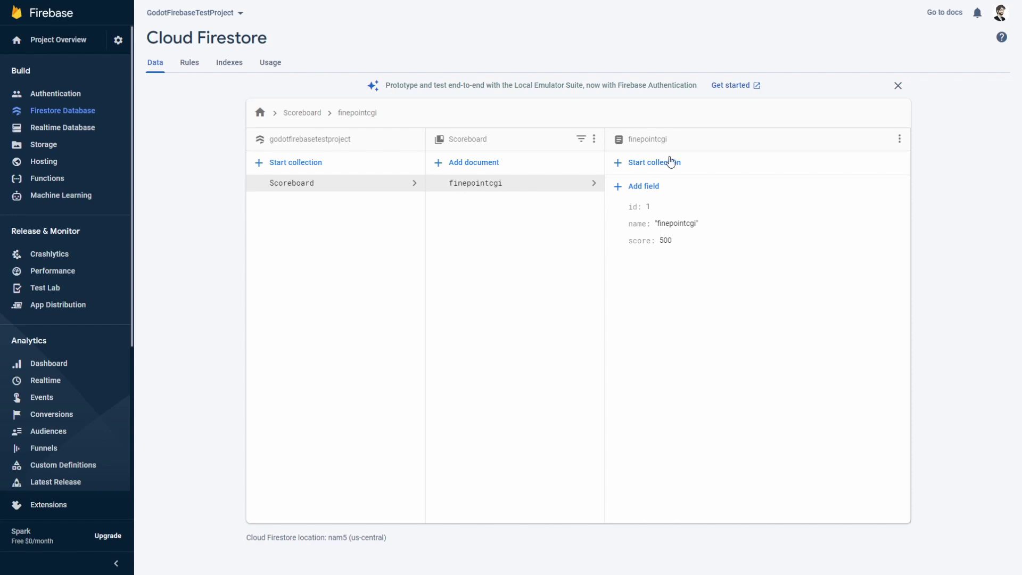
- Start a sub-collection inside the finepointcgi document
click(671, 165)
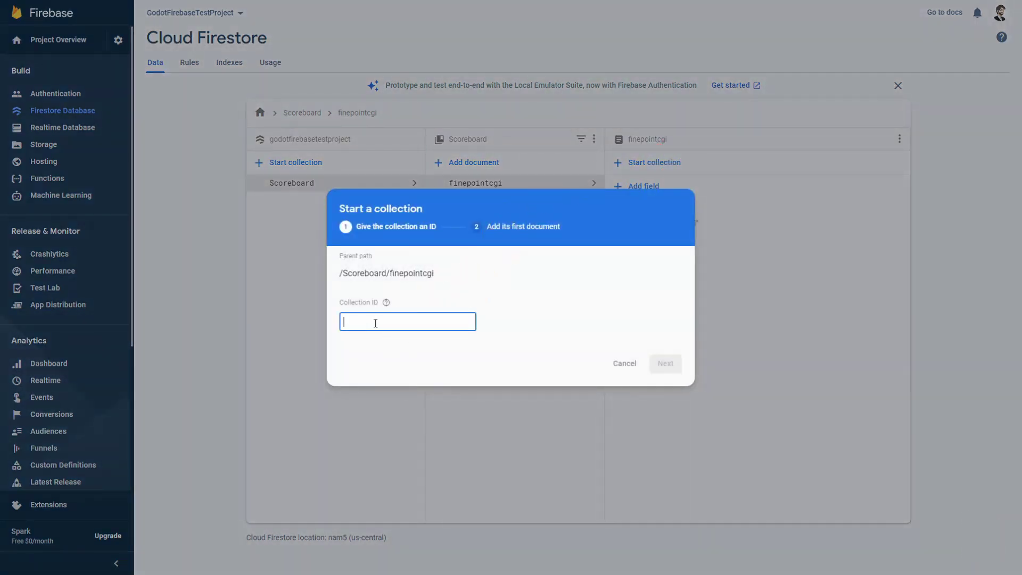
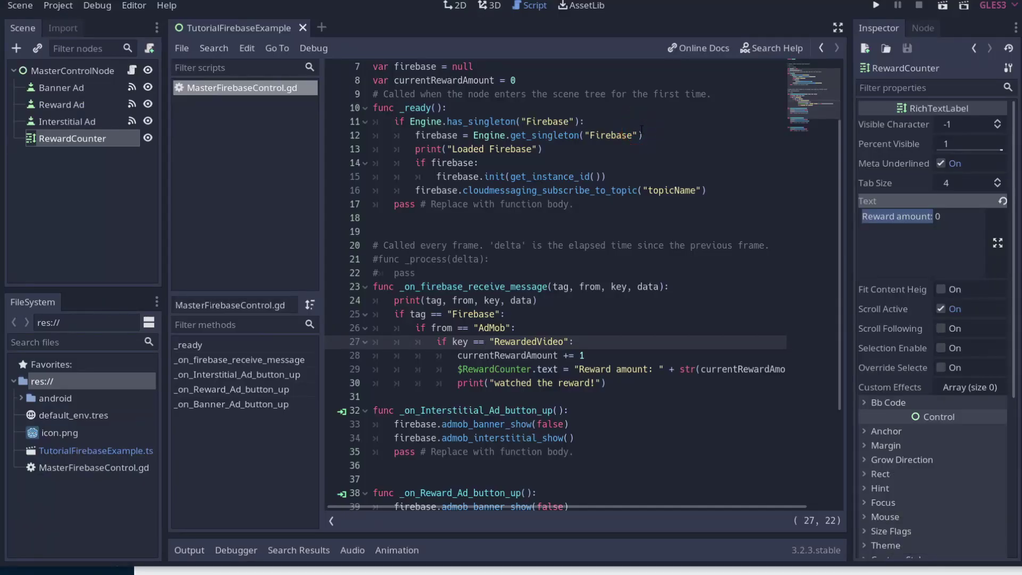
- Add a firebase.firestore_load_document call on a new line in _ready after the subscribe call
key(Escape)
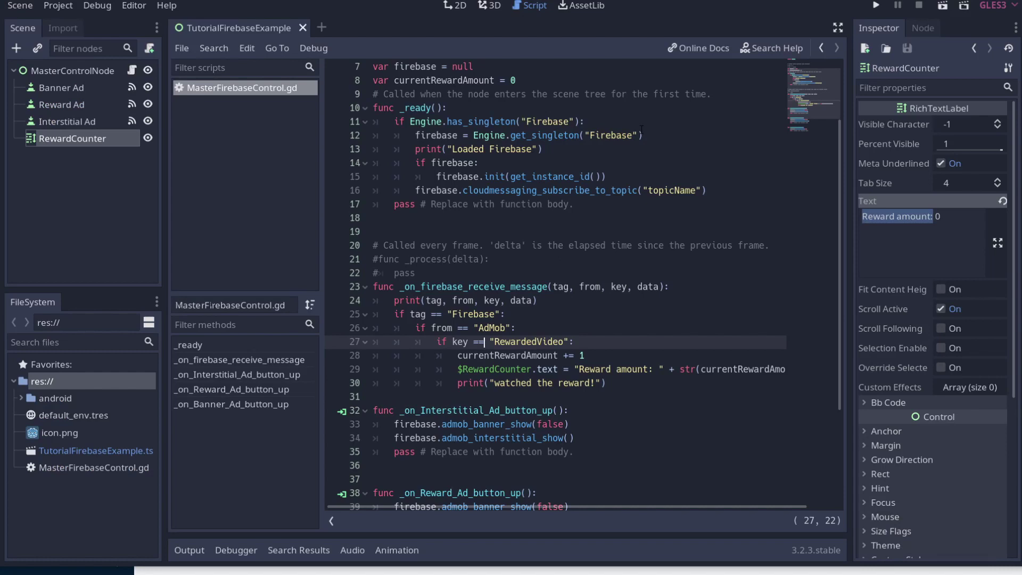
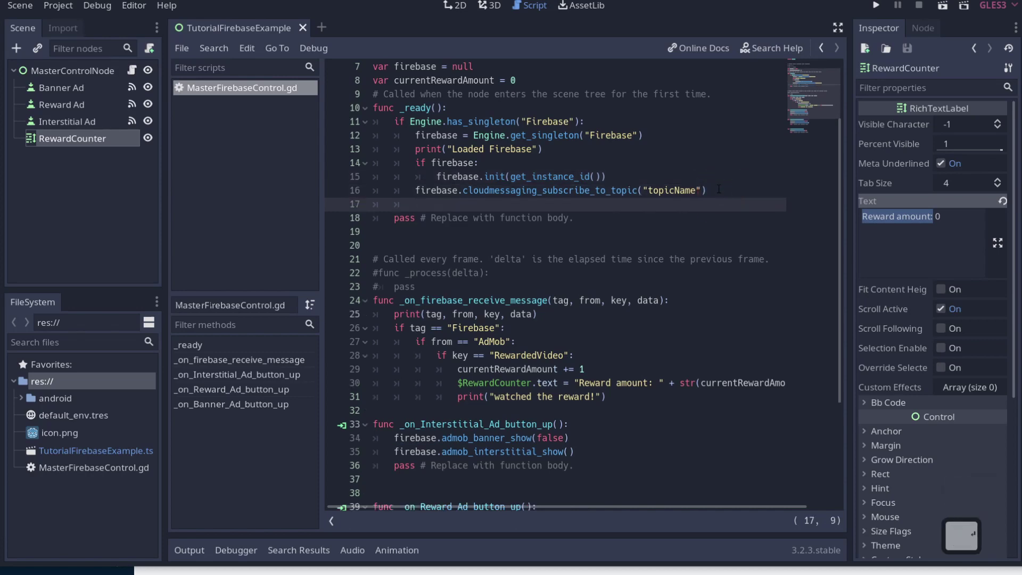
text(fierbase.)
text(irestore)
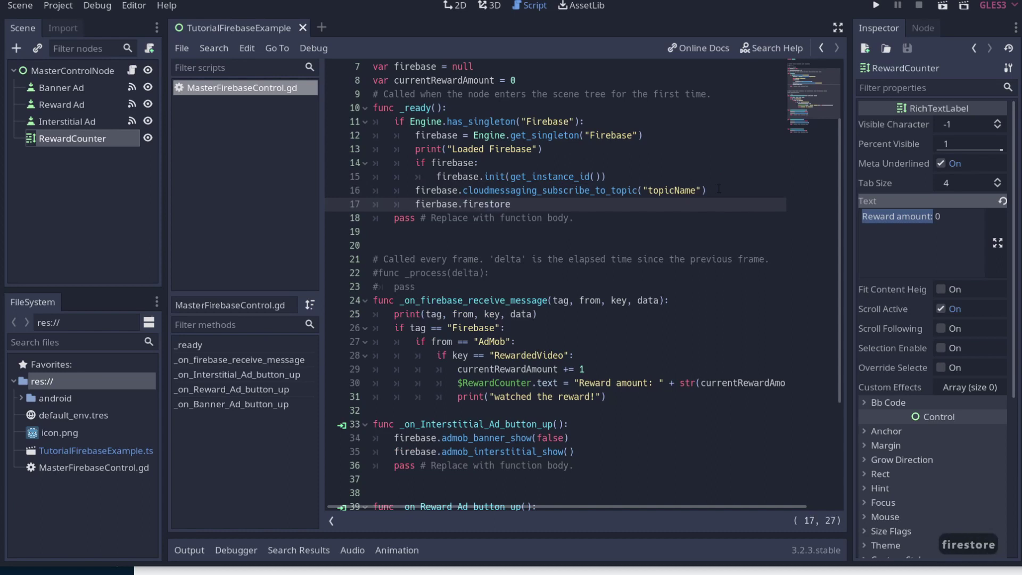
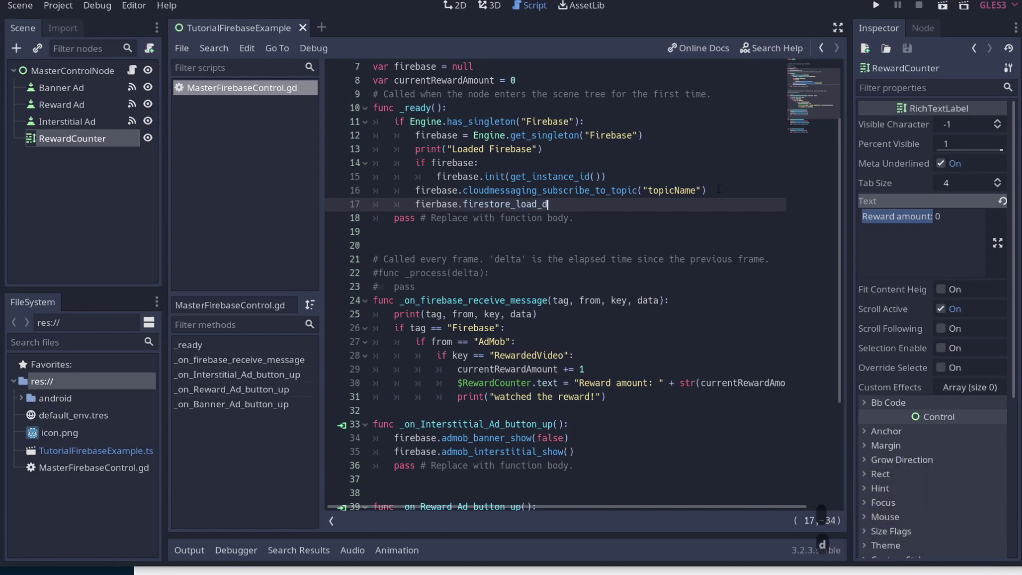
text(do)
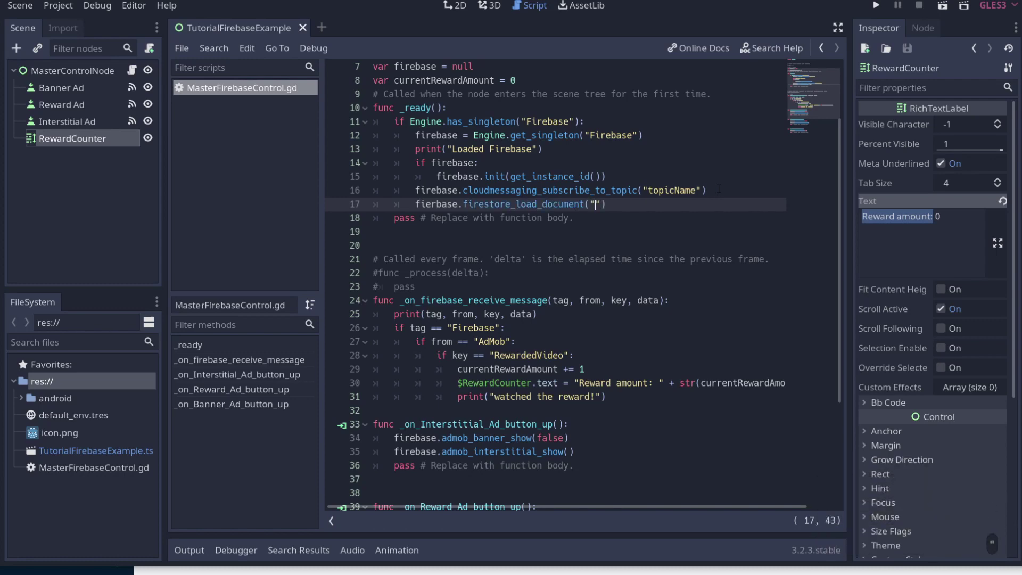
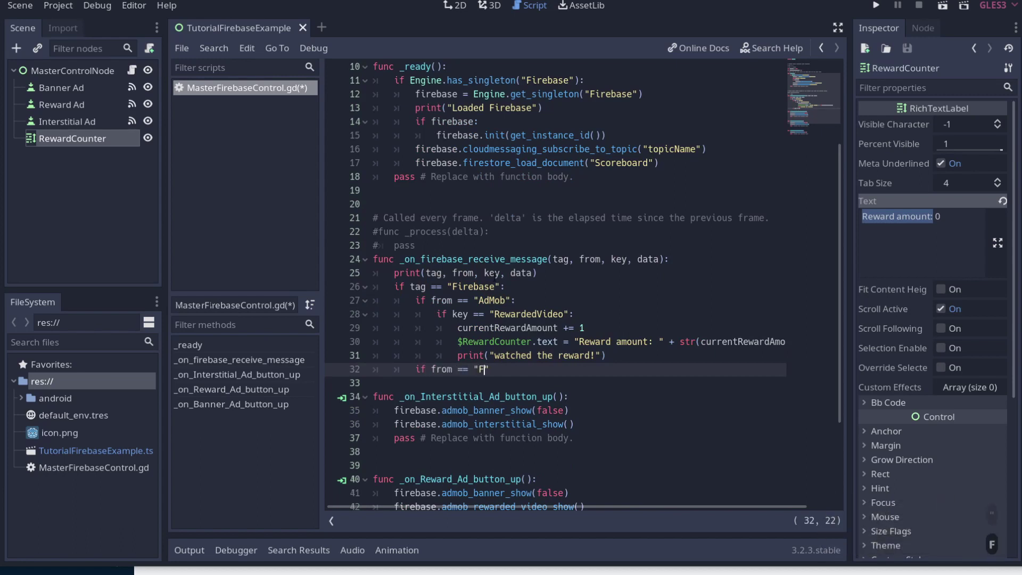
- Add the if from == "Firestore" branch in the message handler
text(ire)
text(ore)
key(BackSpace)
key(BackSpace)
key(BackSpace)
key(BackSpace)
key(Return)
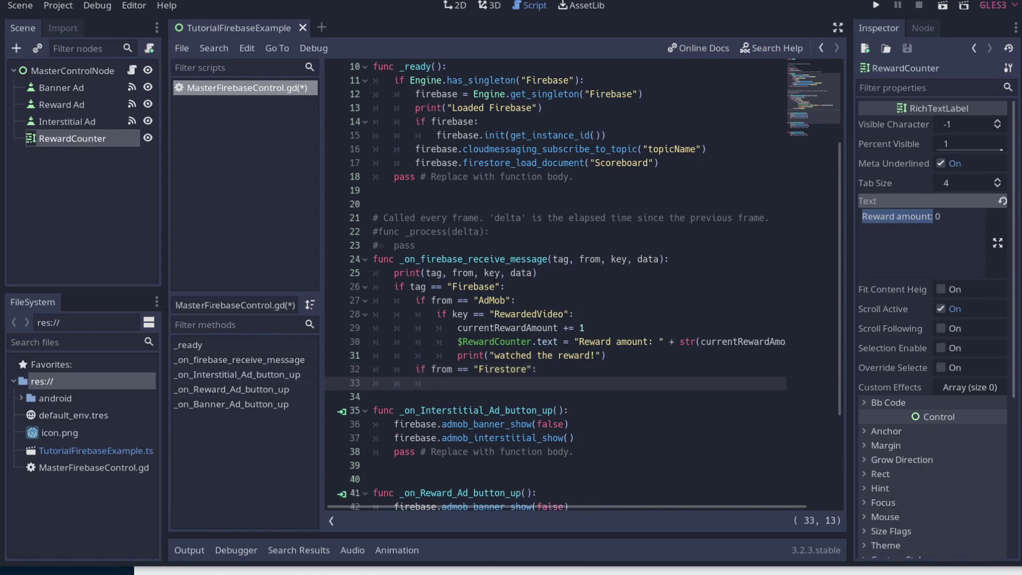
- Inside it, check data and parse it with var jsondata = JSON.parse(data)
text(if data)
key(shift+;)
key(Return)
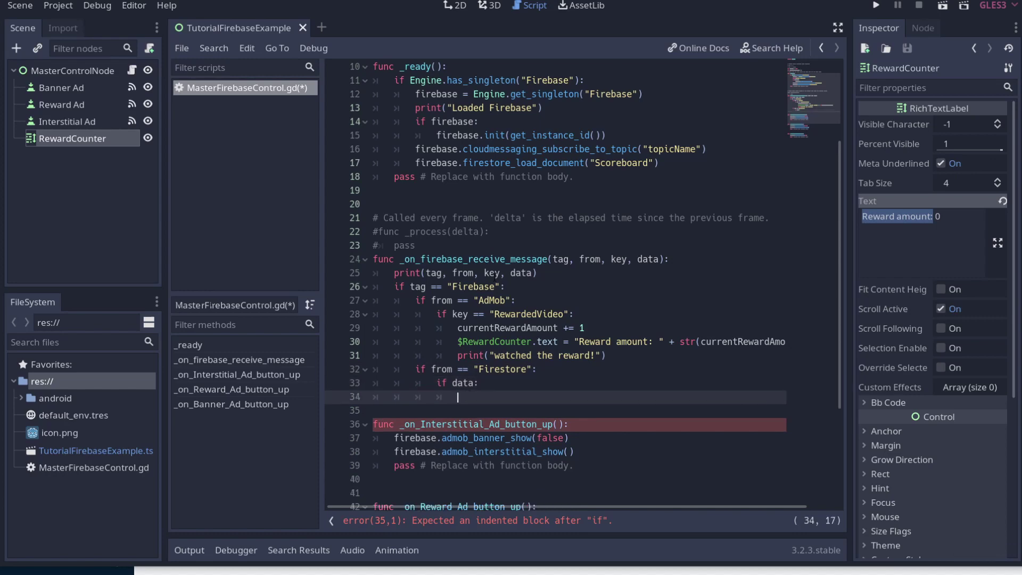
text(var jsondata =)
key(shift+j)
key(Tab)
key(Tab)
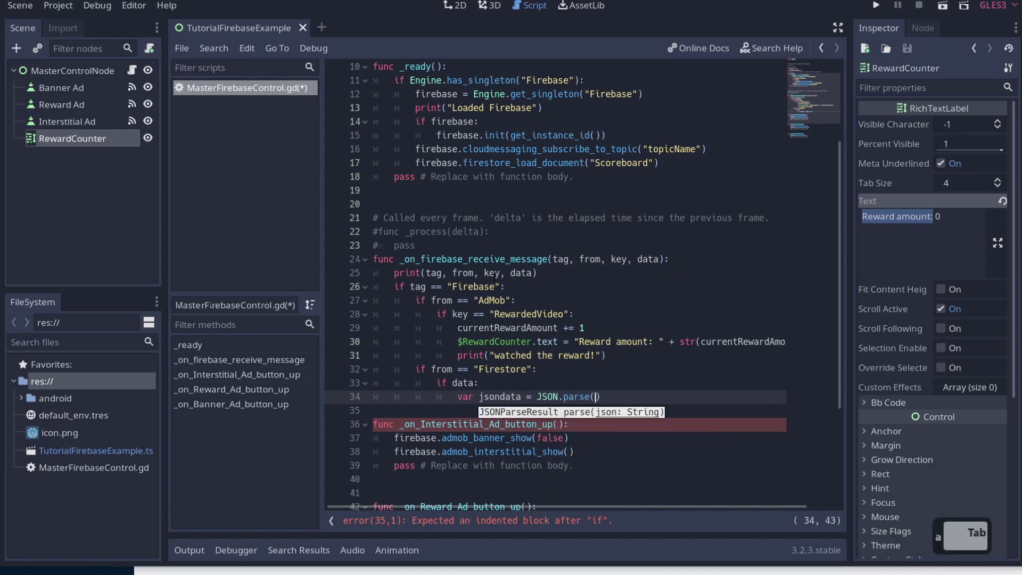
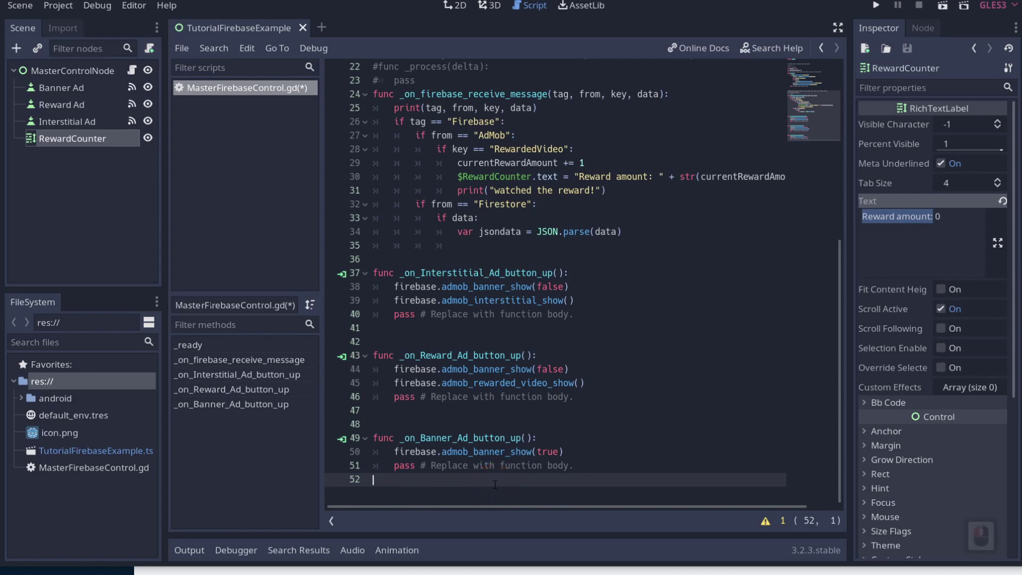
key(Return)
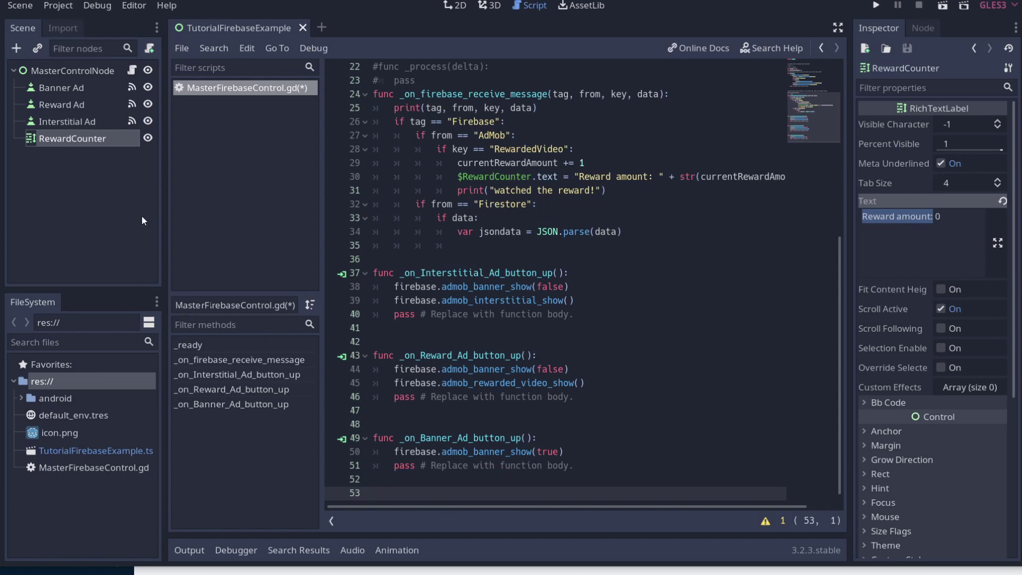
- Select the root node and switch to the 2D scene view
click(90, 76)
right_click(90, 76)
click(48, 101)
click(55, 109)
click(51, 125)
click(51, 141)
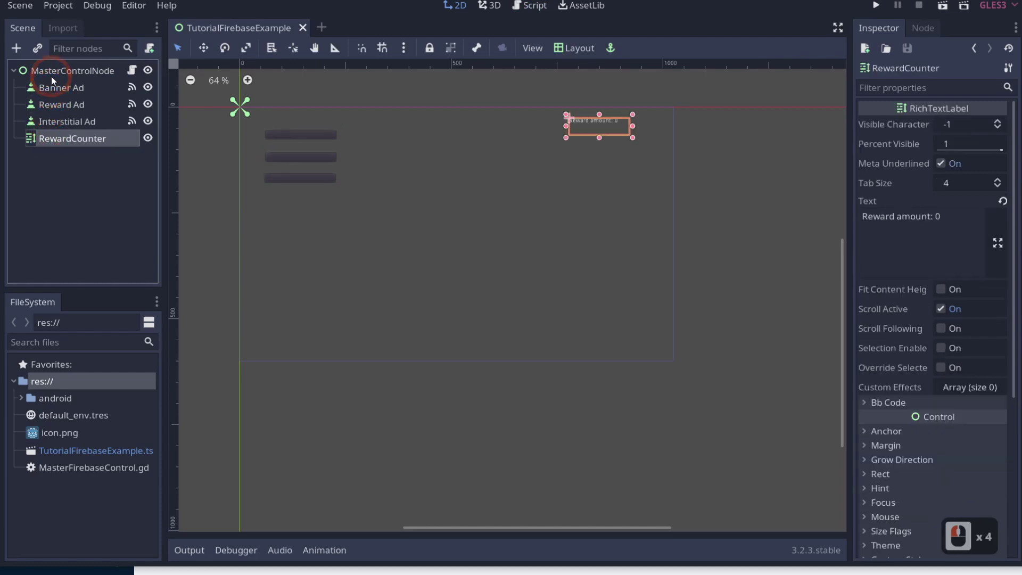
- Add a Node2D child under MasterControlNode and a VBoxContainer beneath it
click(54, 82)
right_click(102, 81)
click(160, 123)
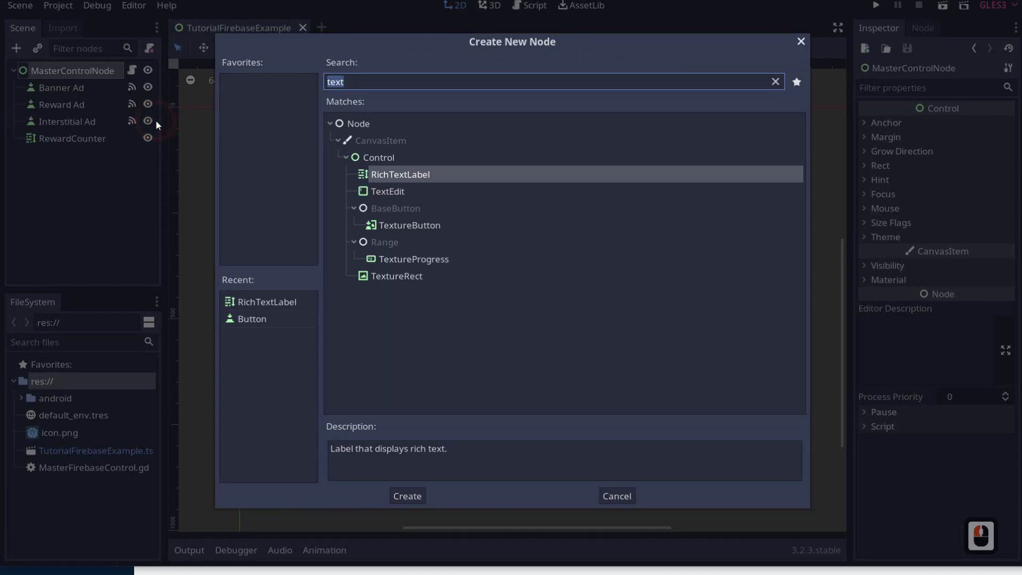
text(node)
double_click(387, 166)
click(373, 166)
click(76, 160)
right_click(74, 157)
click(139, 171)
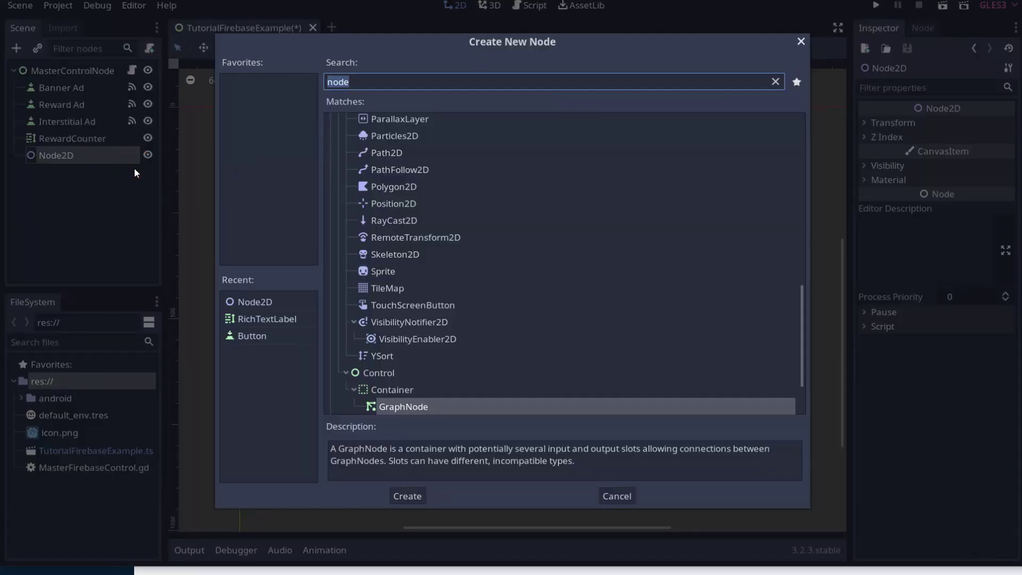
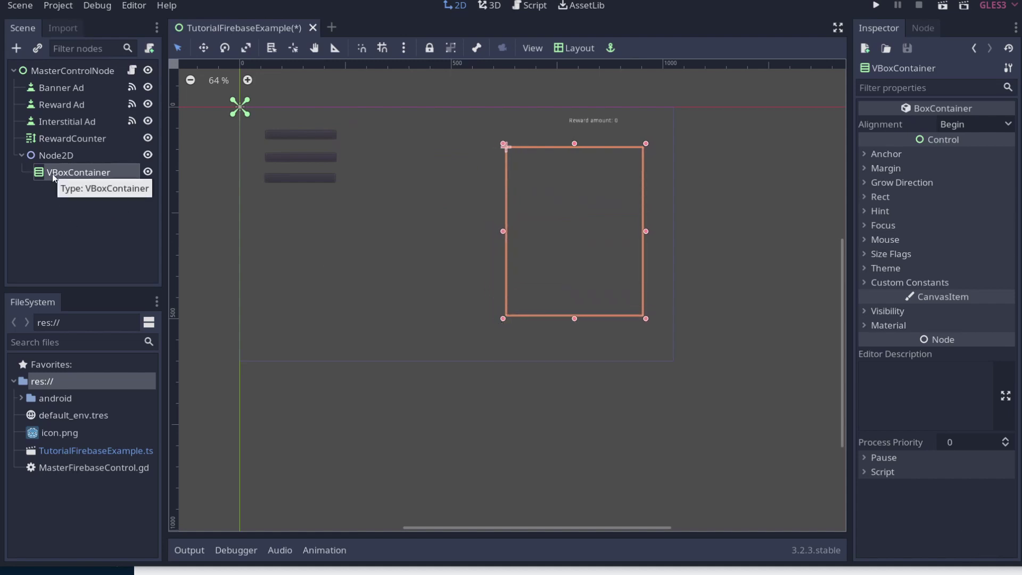
- Add an HBoxContainer child to the VBoxContainer and rename it ScoreRow
right_click(58, 187)
right_click(57, 179)
click(118, 191)
text(hbo)
key(Return)
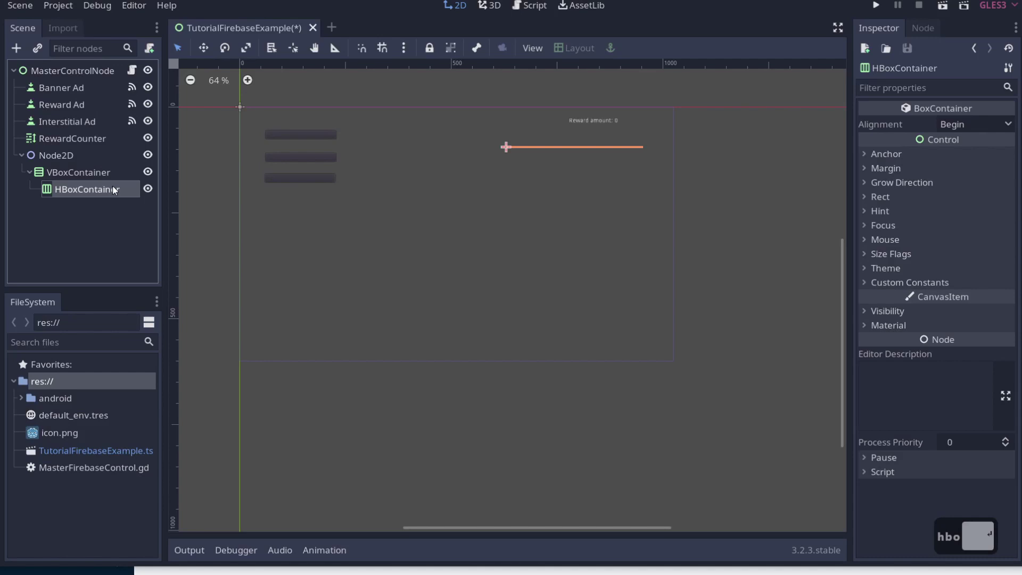
right_click(115, 193)
click(151, 299)
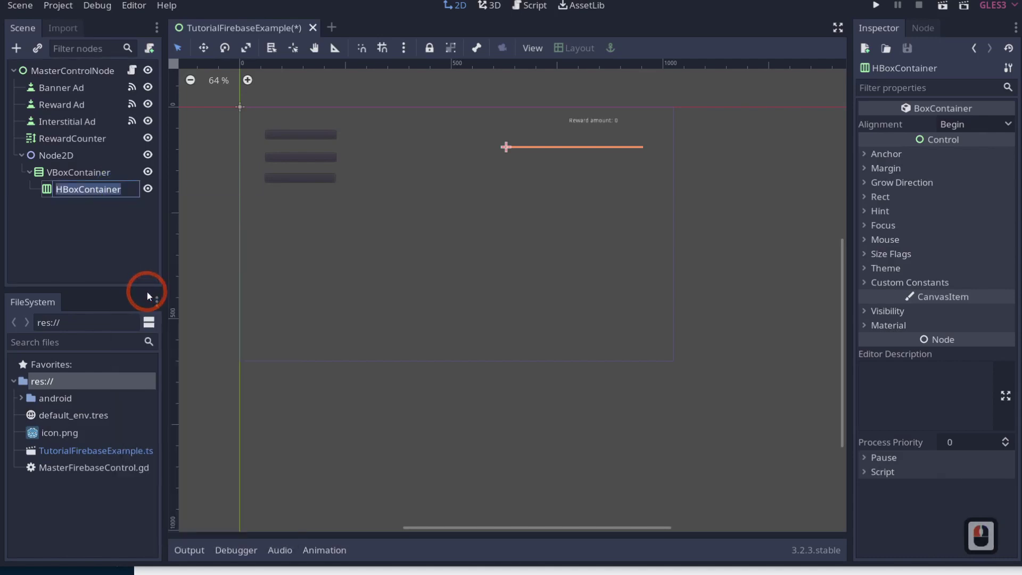
text(sore)
key(Return)
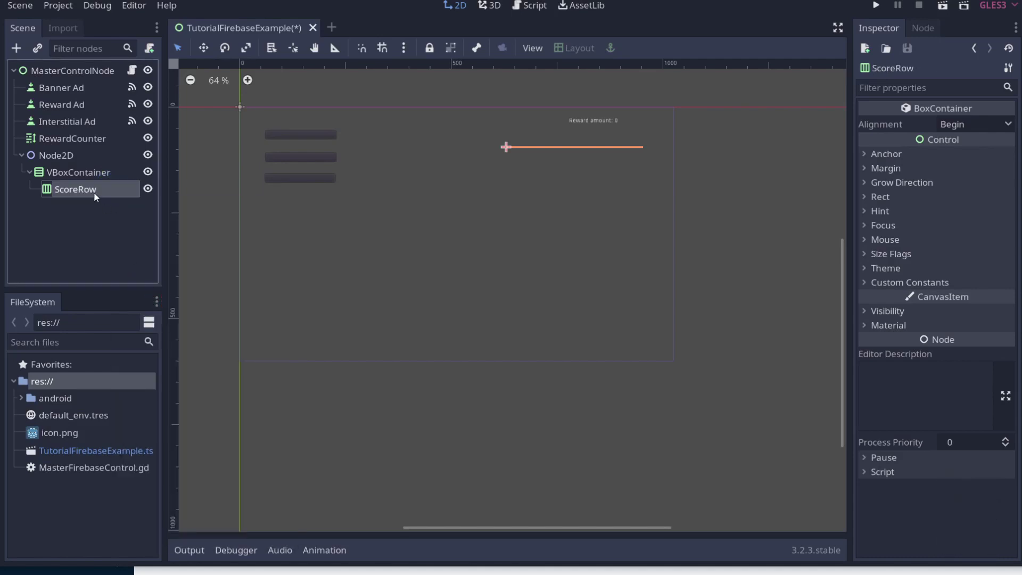
- Move ScoreRow directly under Node2D and add a RichTextLabel child to it
right_click(98, 195)
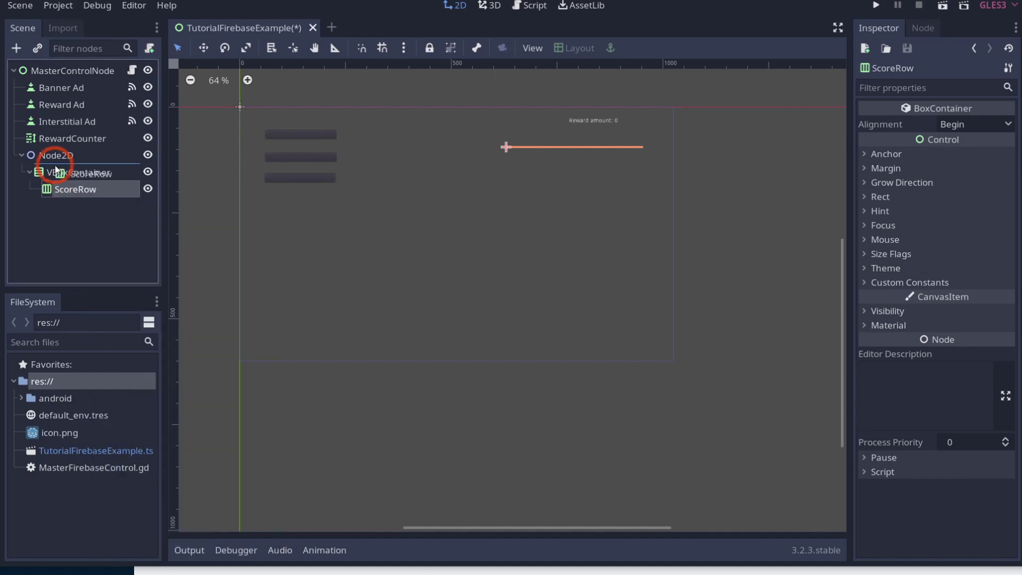
click(58, 172)
click(68, 181)
click(578, 183)
right_click(87, 179)
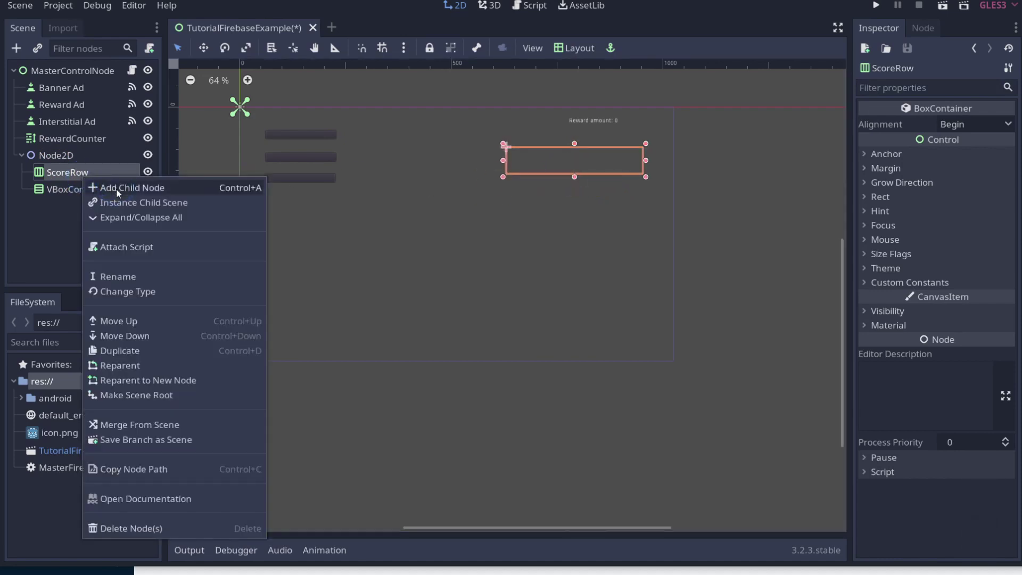
click(121, 192)
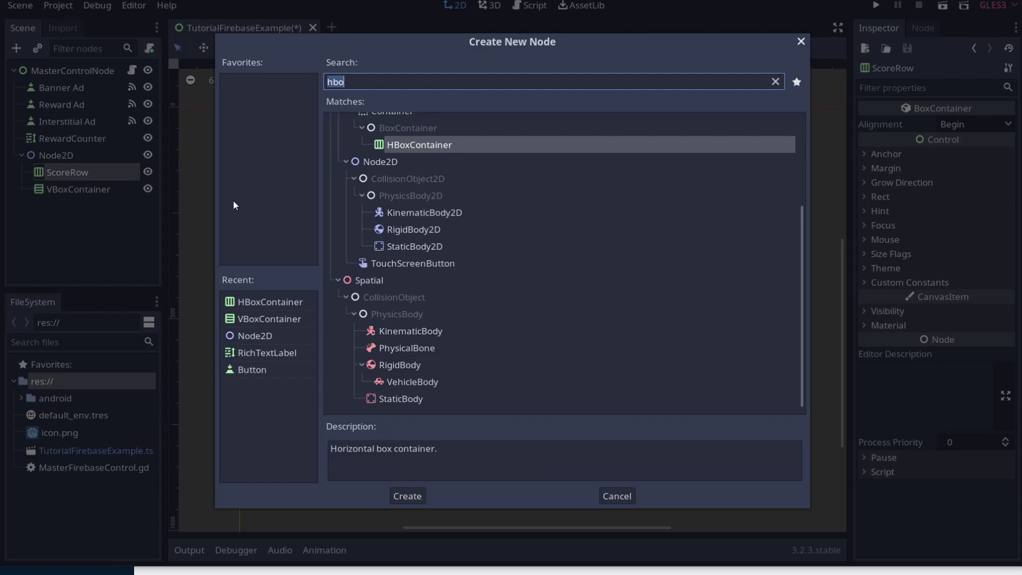
text(ic)
key(BackSpace)
text(h)
double_click(428, 173)
- Duplicate the RichTextLabel to get three labels in ScoreRow
key(ctrl+s)
key(ctrl+s)
key(ctrl+d)
key(ctrl+d)
- Rename the three labels ID, Name and Score
click(100, 197)
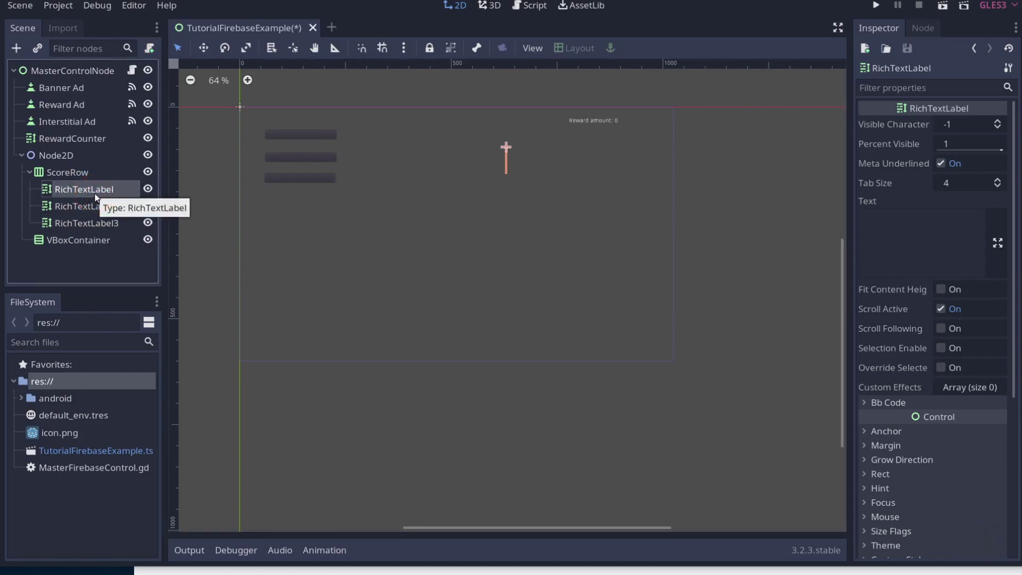
right_click(99, 195)
click(108, 212)
right_click(108, 213)
click(163, 302)
text(ame)
click(103, 226)
right_click(103, 226)
click(148, 312)
text(core)
click(72, 199)
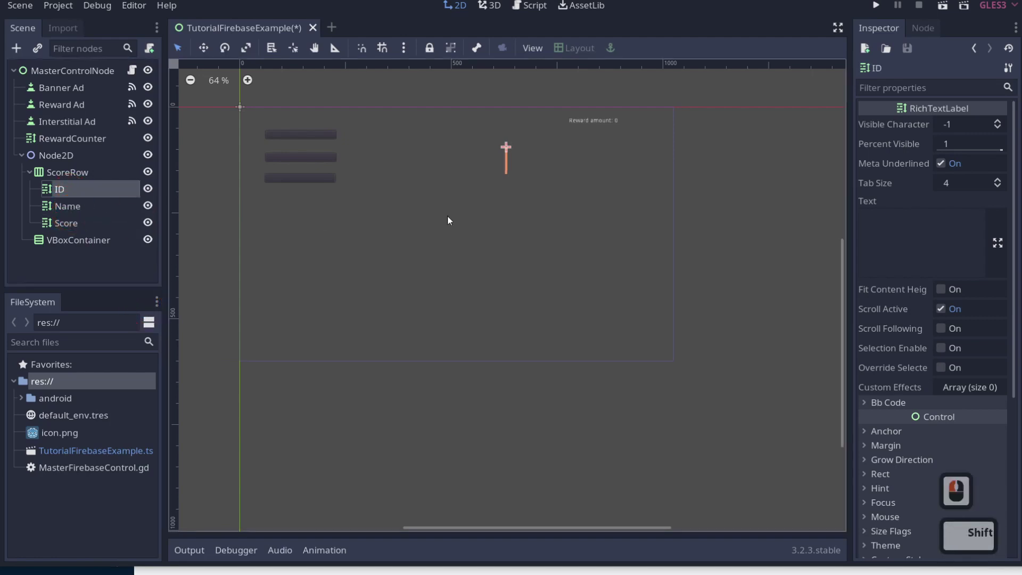
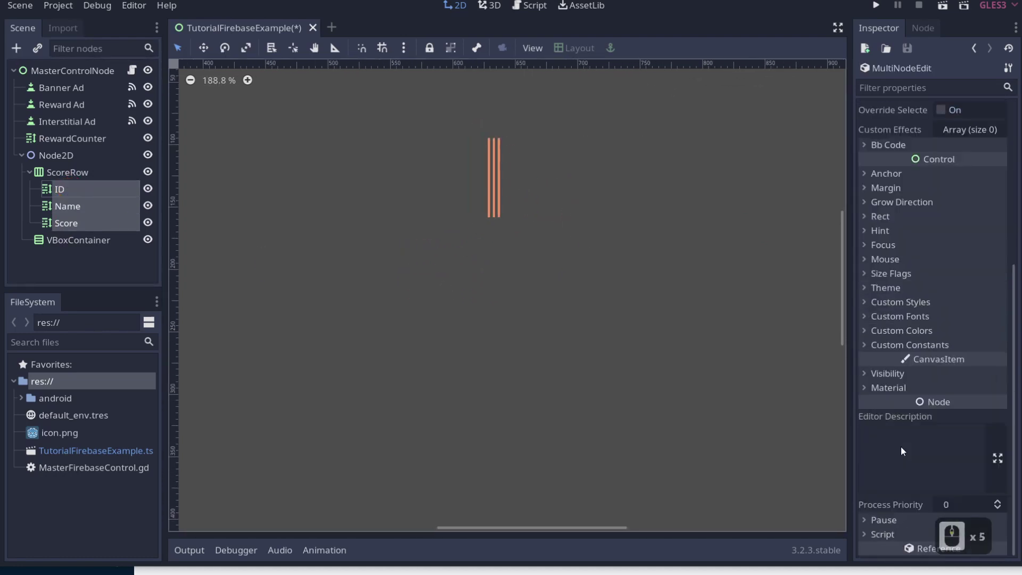
- Set the three selected labels' Rect size values to 50 and 10 in the Inspector
click(890, 389)
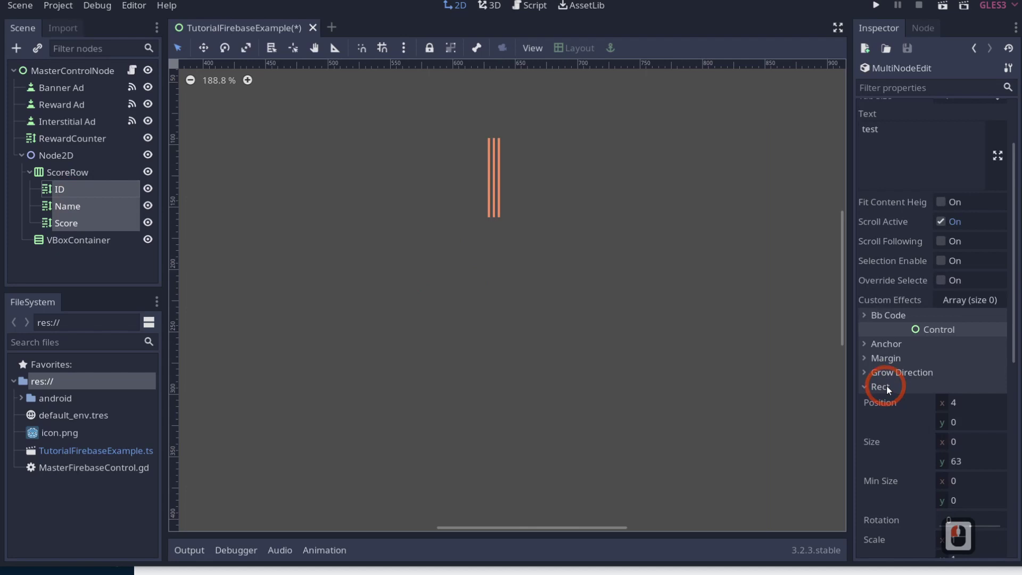
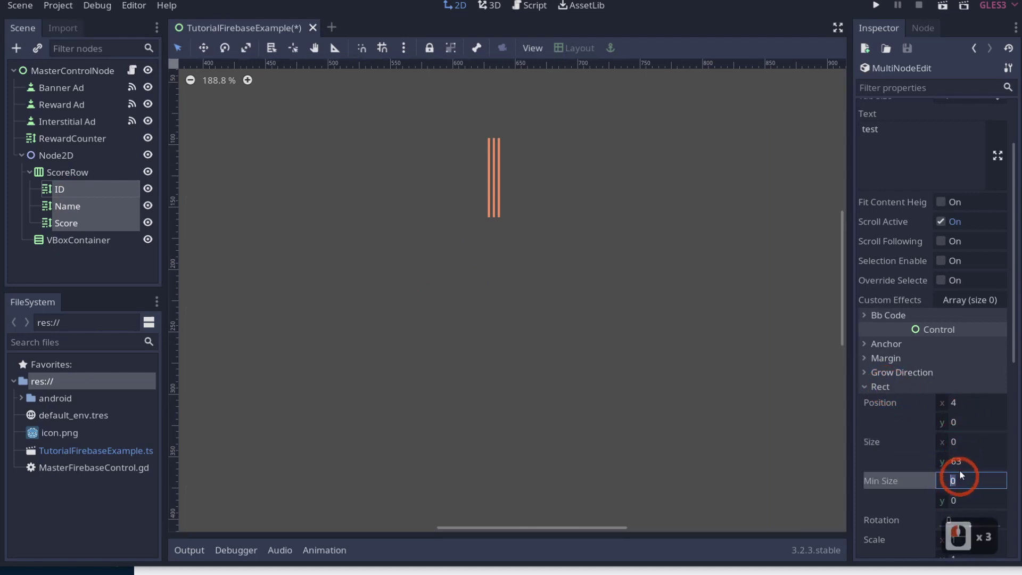
click(964, 464)
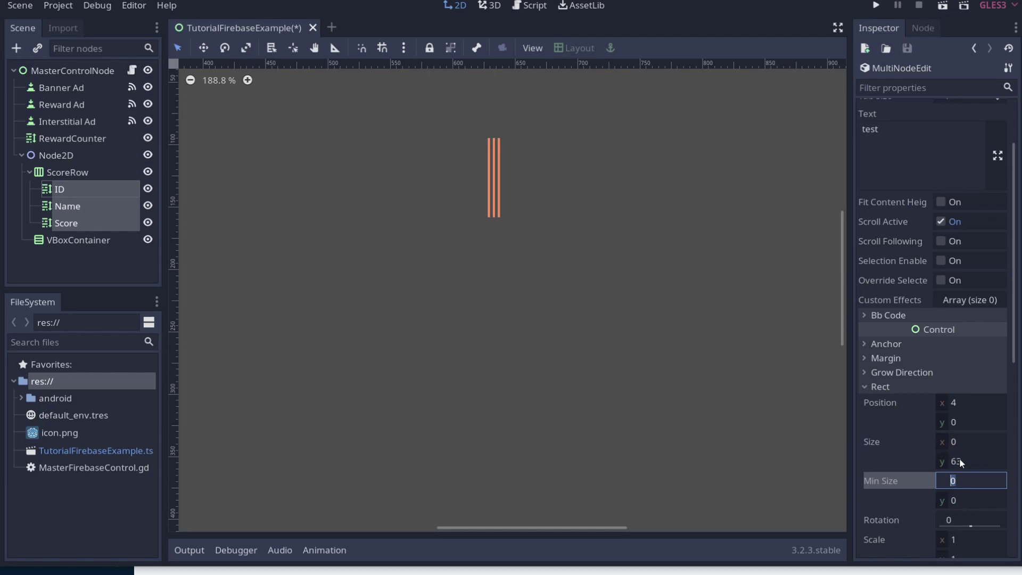
text(50)
key(Return)
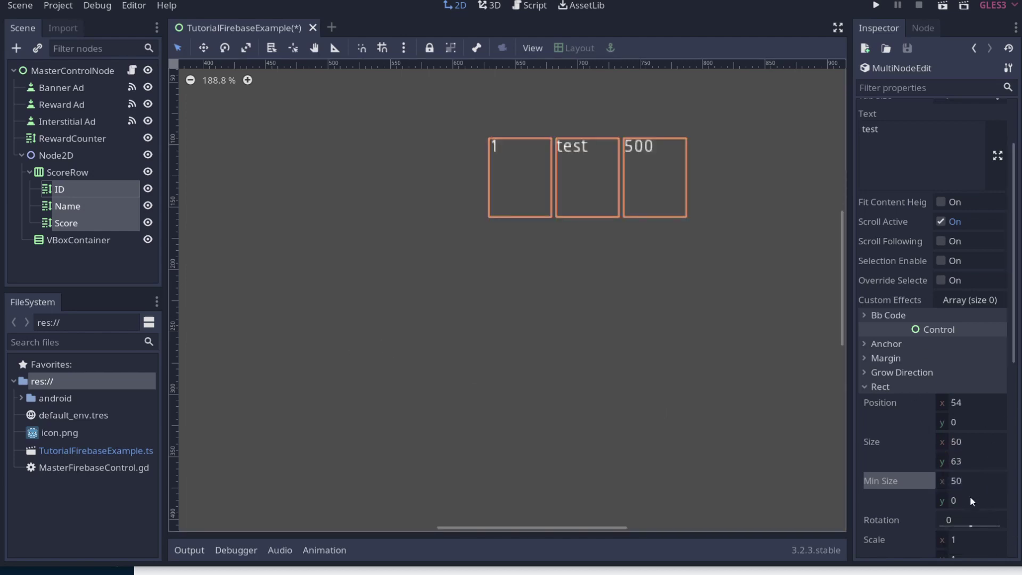
click(969, 502)
middle_click(958, 489)
middle_click(958, 488)
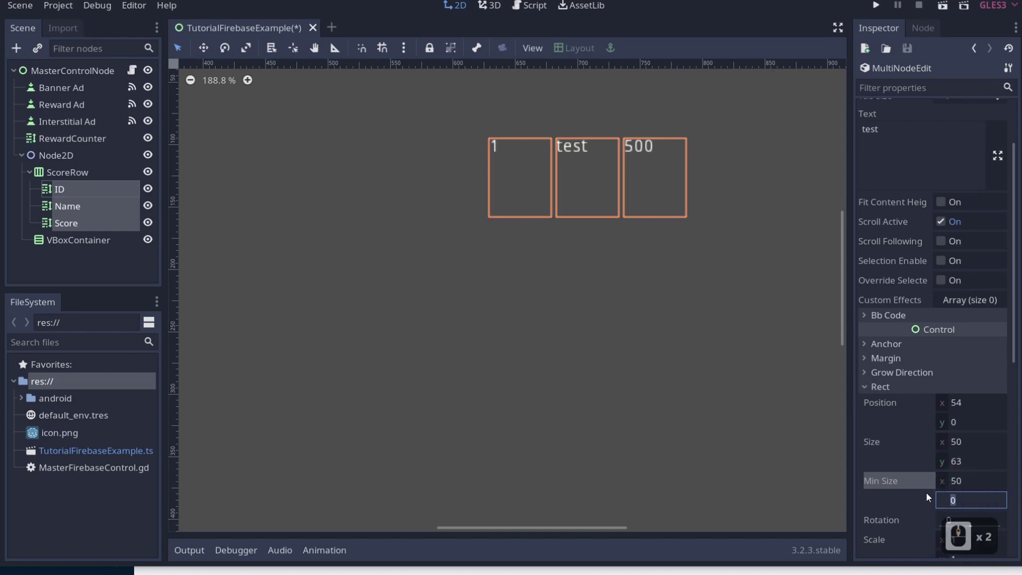
text(10)
key(Return)
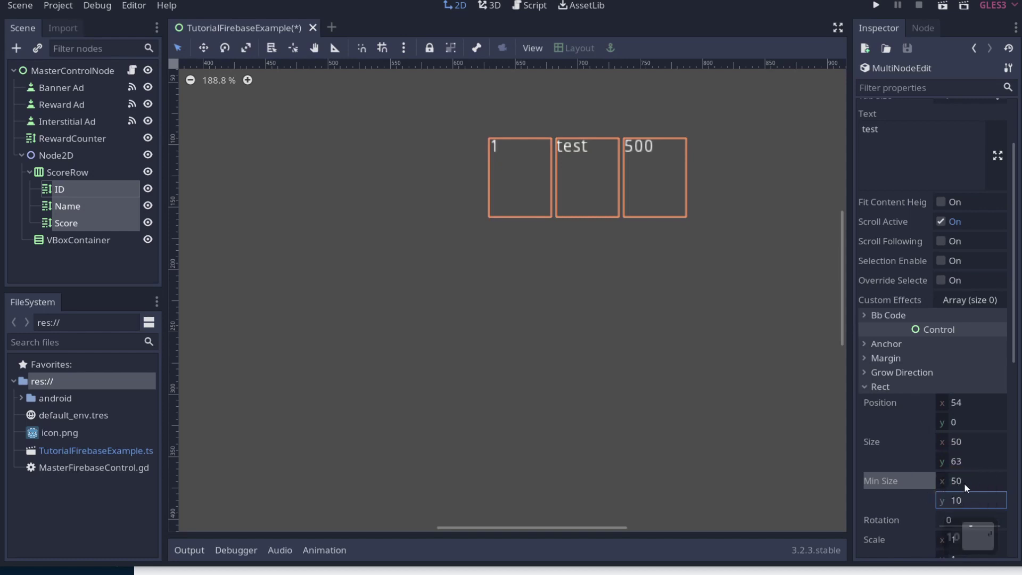
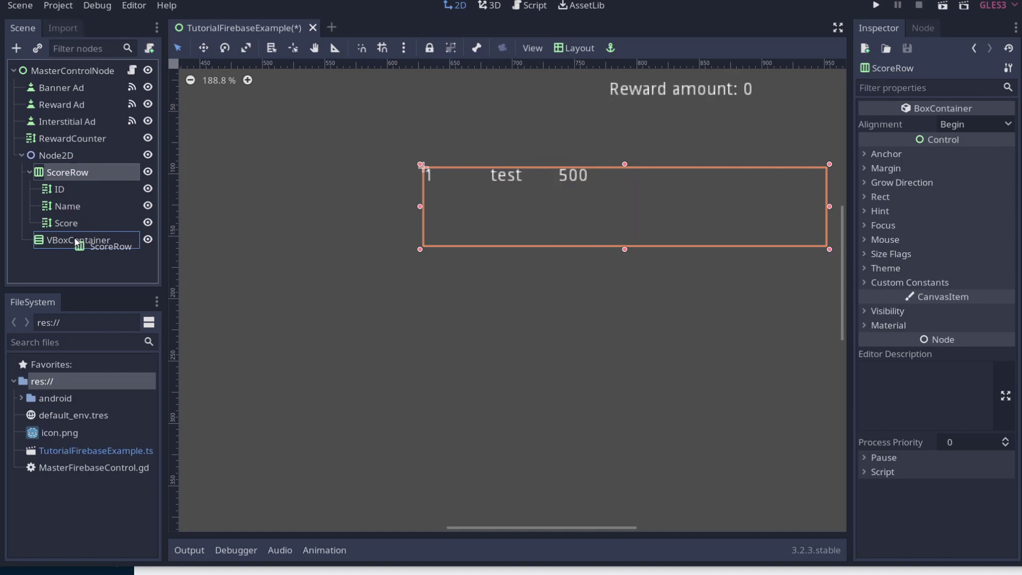
- Drag ScoreRow into the VBoxContainer and duplicate it with Ctrl+D
drag(77, 244, 68, 189)
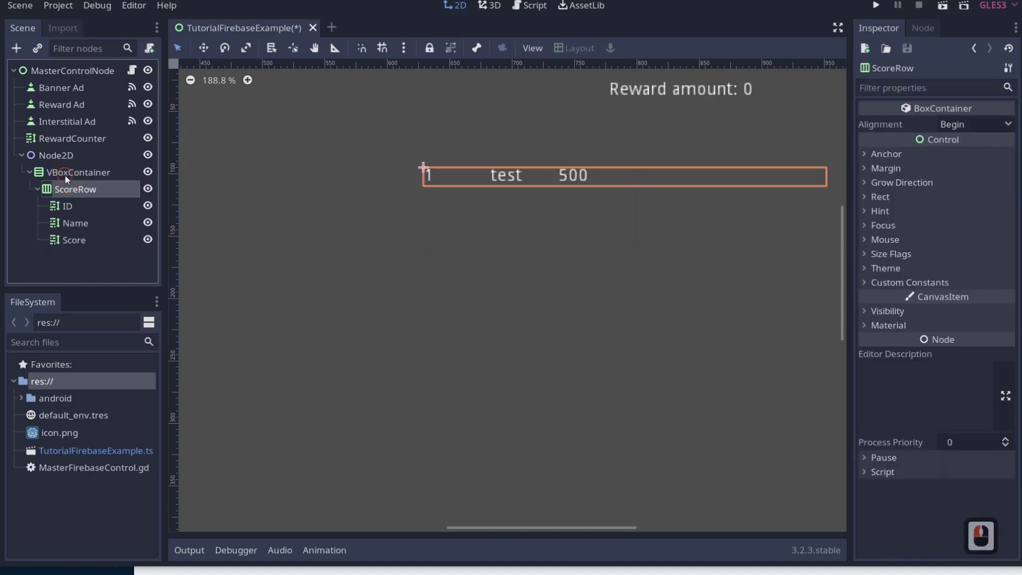
click(70, 197)
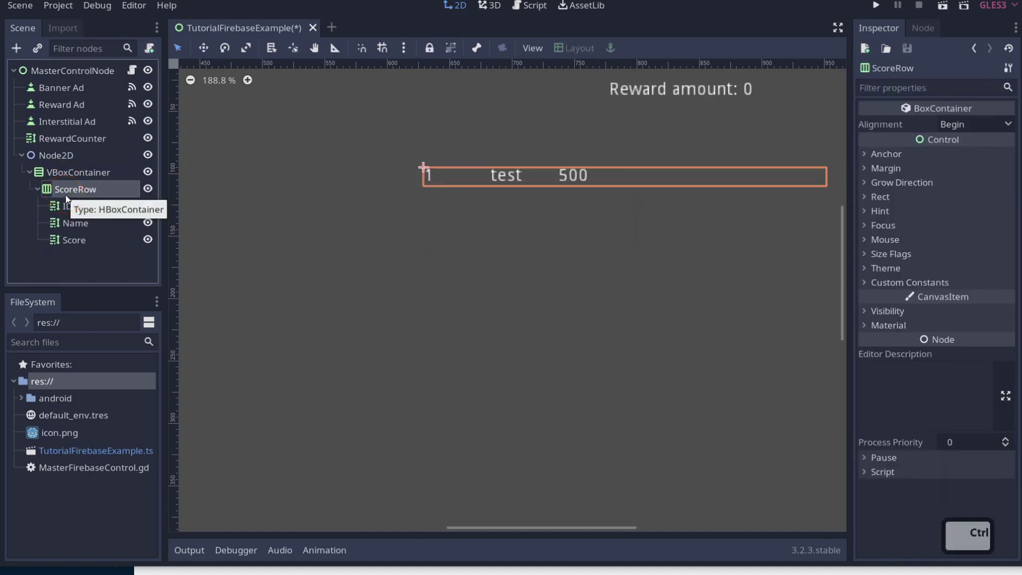
key(ctrl+d)
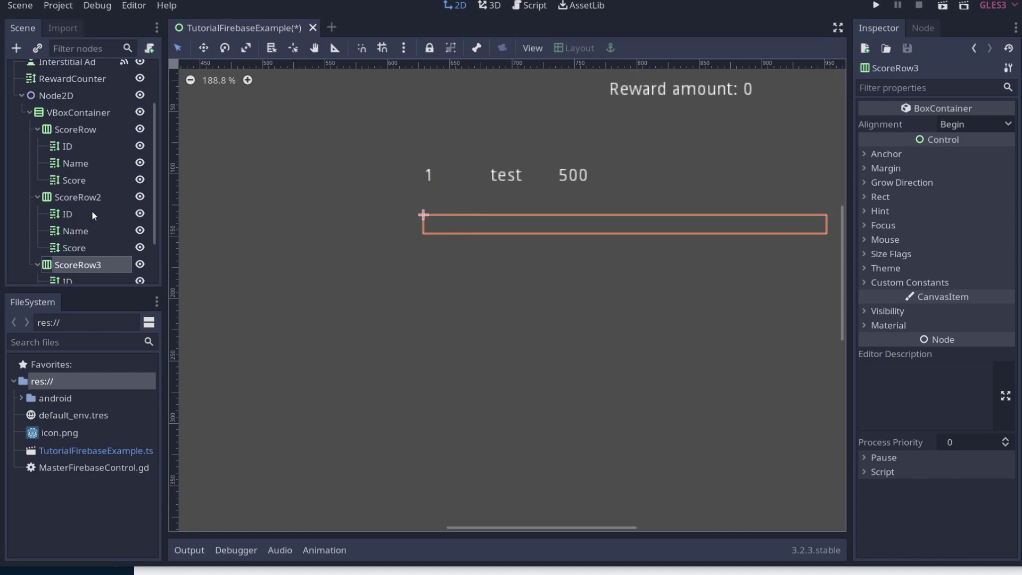
click(91, 214)
click(83, 224)
- Delete the duplicated rows, leaving the original ScoreRow selected
click(97, 264)
click(74, 222)
double_click(72, 206)
key(Delete)
click(462, 293)
click(67, 198)
- Save the ScoreRow branch as ScoreRow.tscn in res:// and open the new scene for editing
right_click(71, 197)
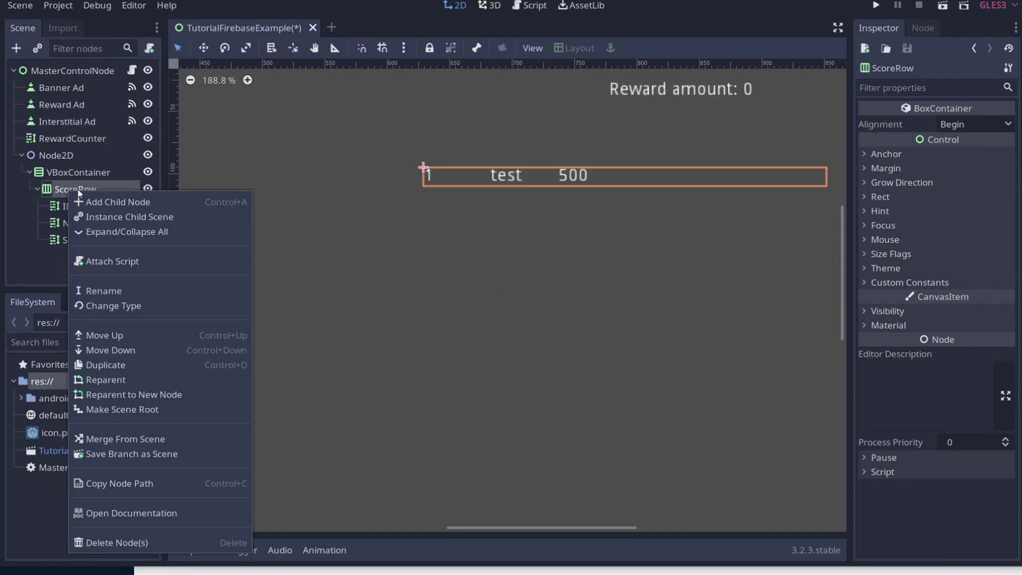
click(146, 465)
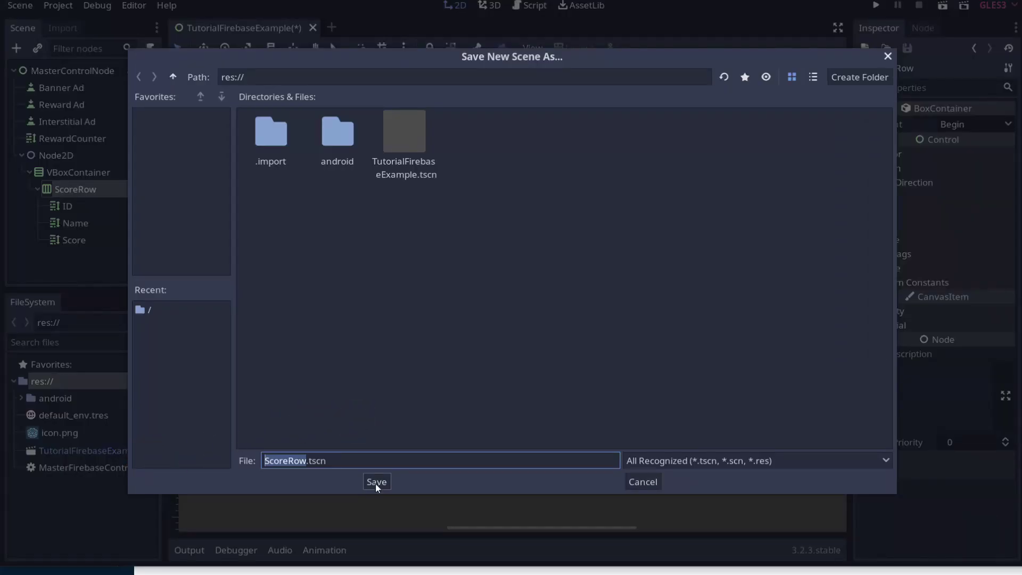
click(380, 488)
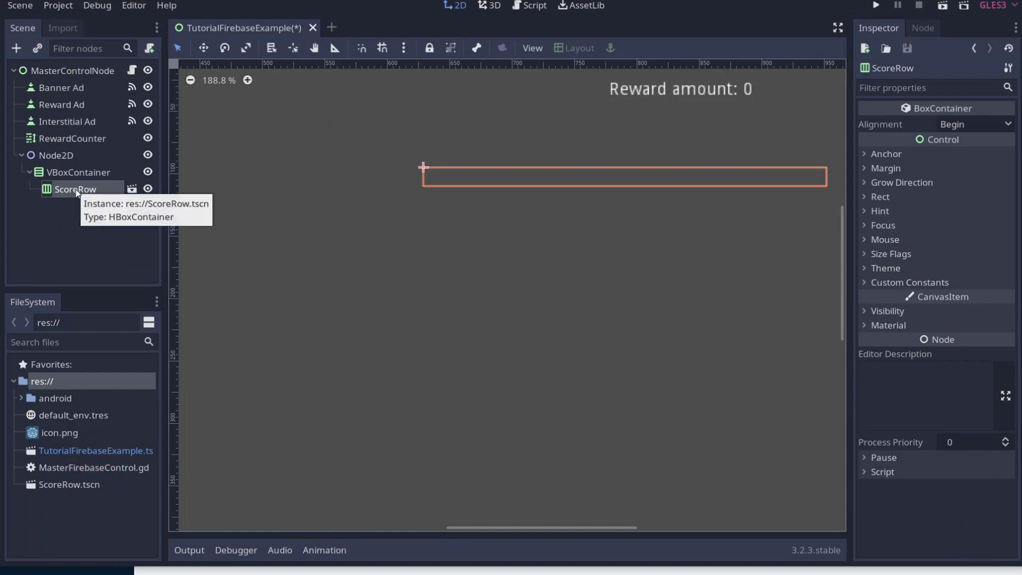
right_click(80, 191)
click(65, 195)
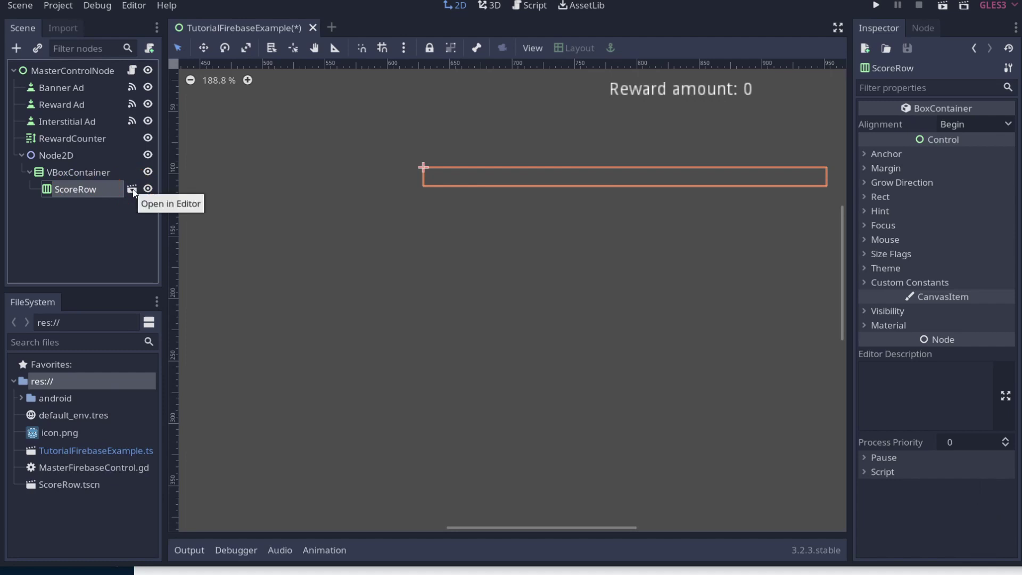
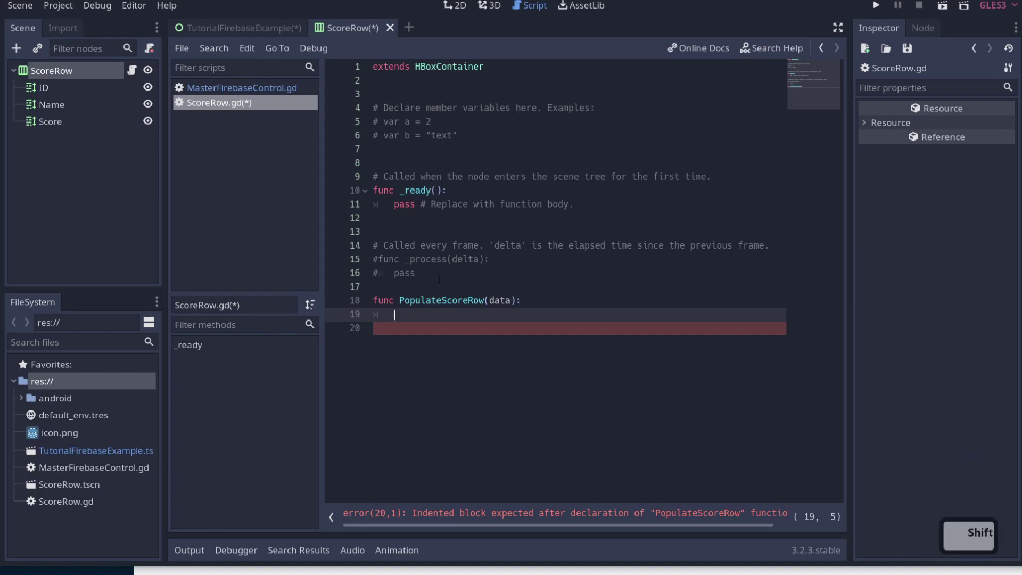
- Write $ID.text = str(data["id"]) inside PopulateScoreRow(data) in ScoreRow.gd
text(#)
key(BackSpace)
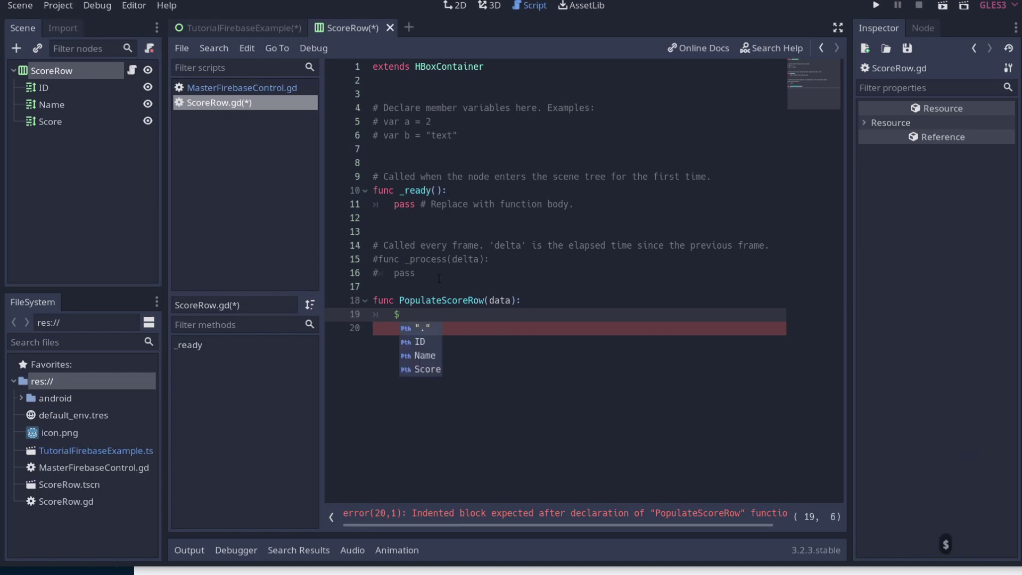
text(d)
key(Tab)
text(te)
key(Tab)
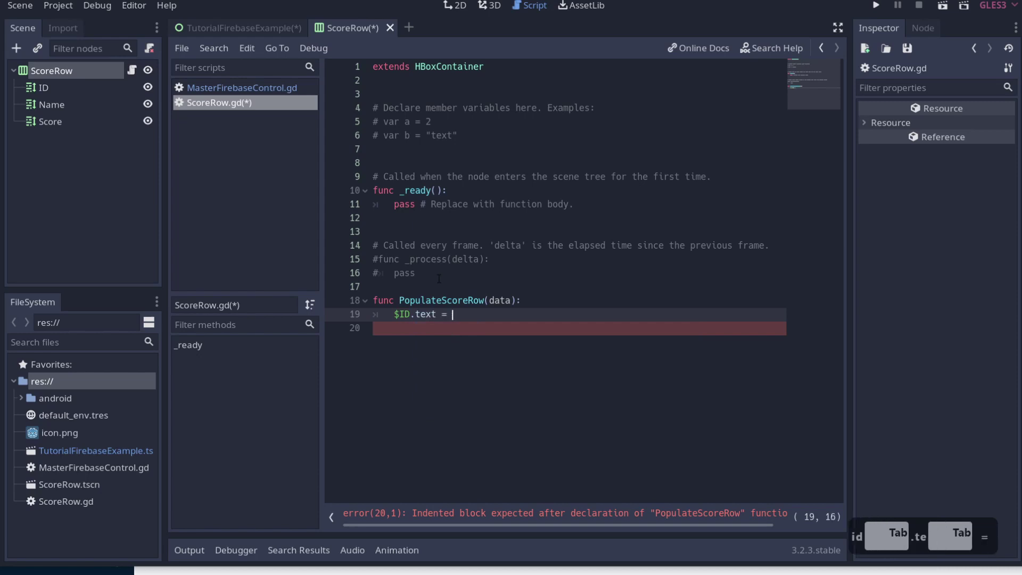
text(tr)
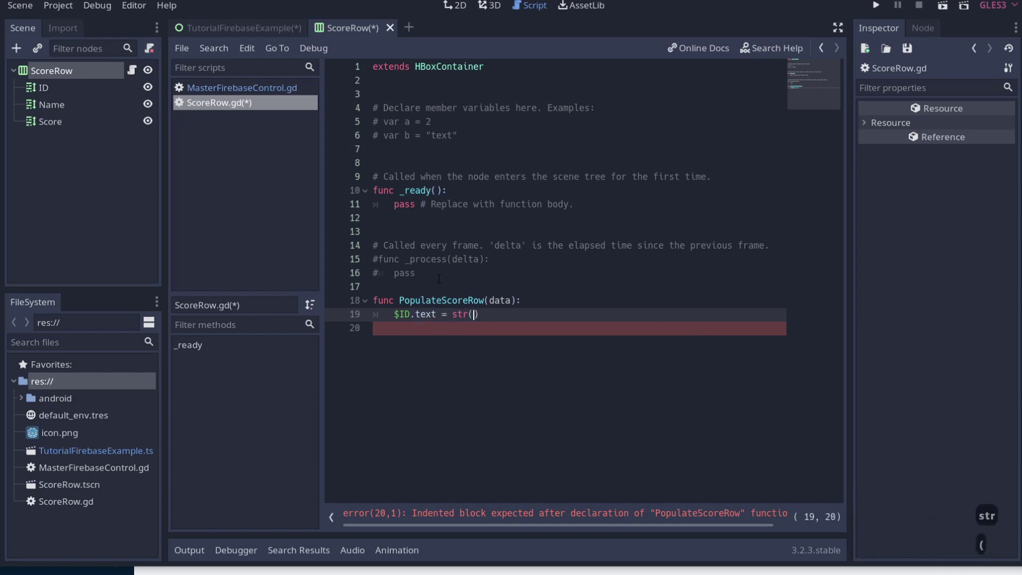
text(ata)
text([])
key(Left)
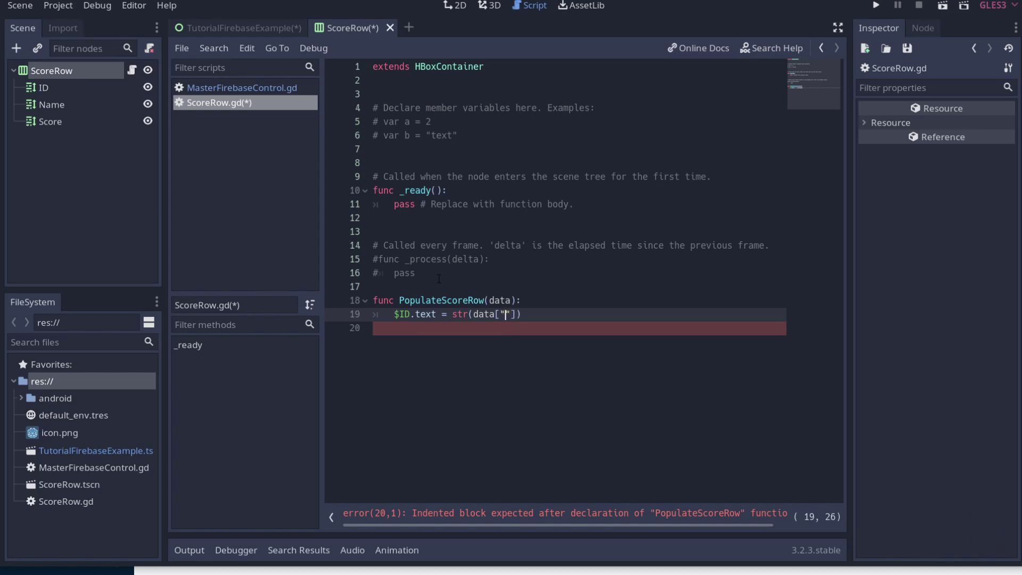
text(d)
key(Right)
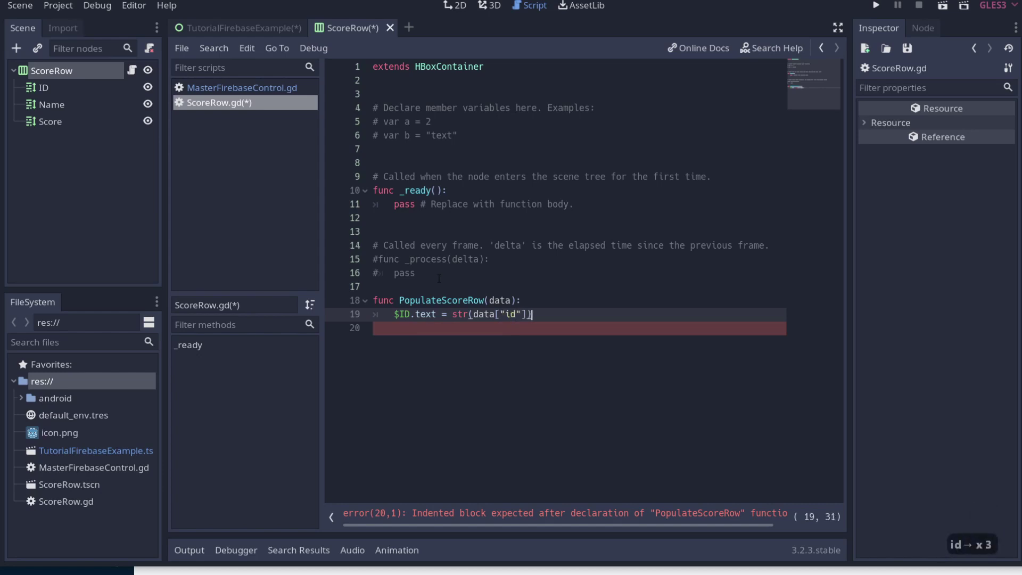
- Duplicate the assignment twice and change the last copy's key to "score"
key(ctrl+d)
key(ctrl+d)
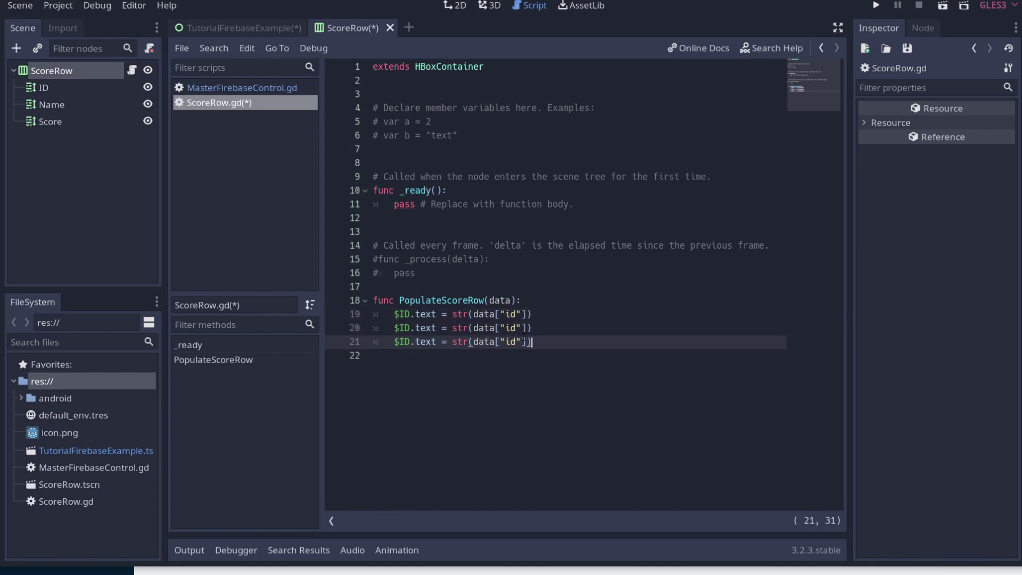
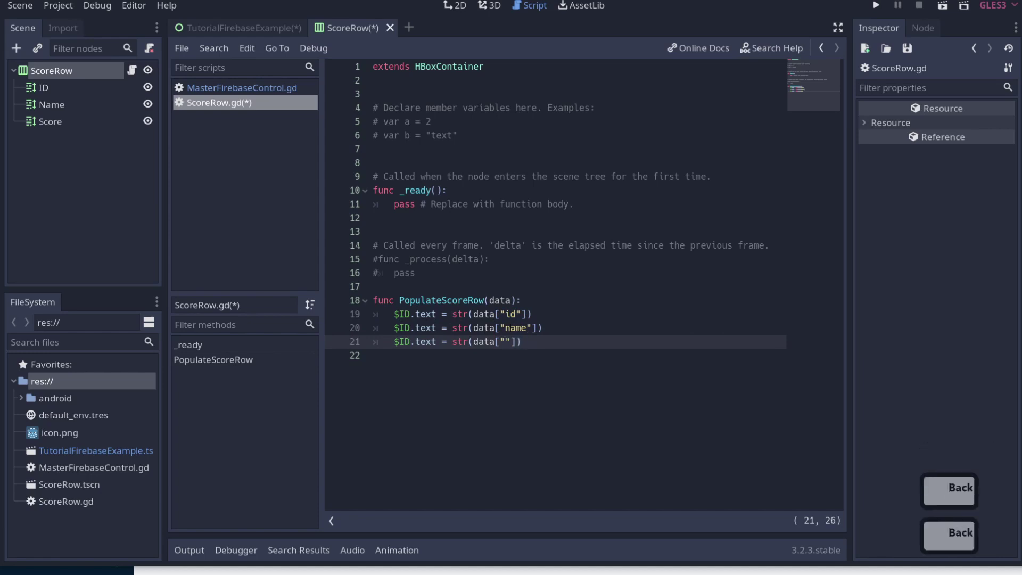
text(core)
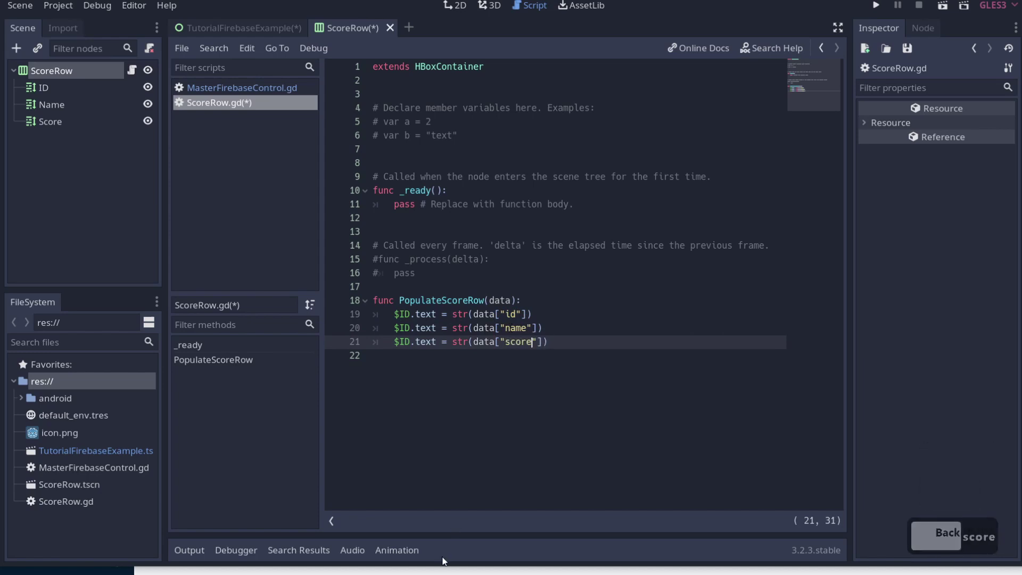
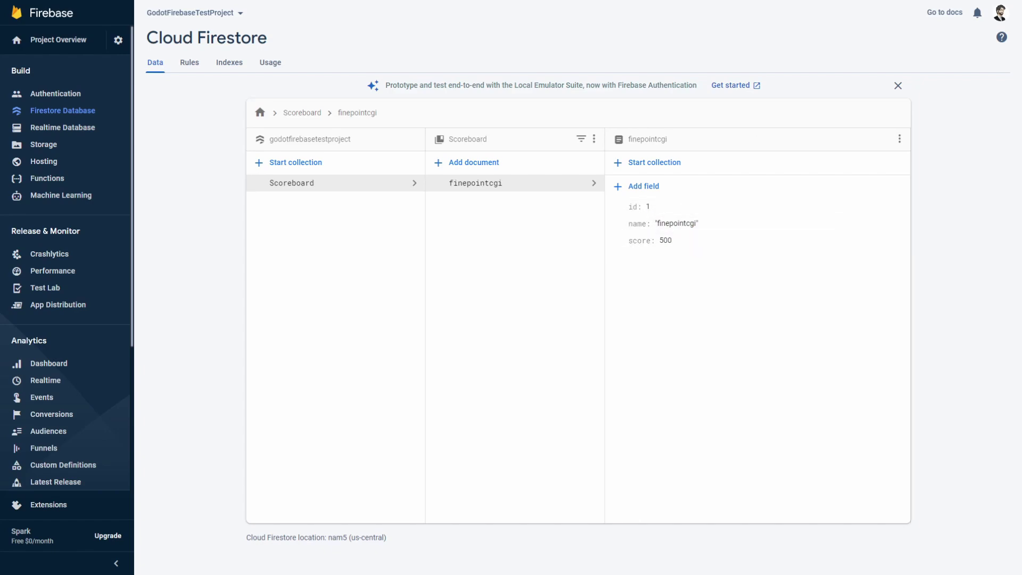
key(alt+Tab)
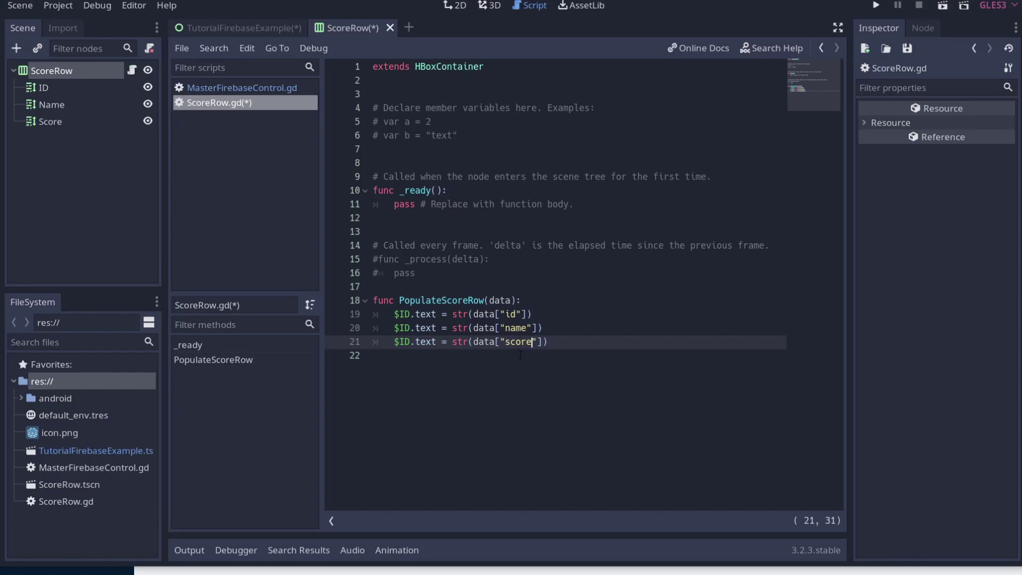
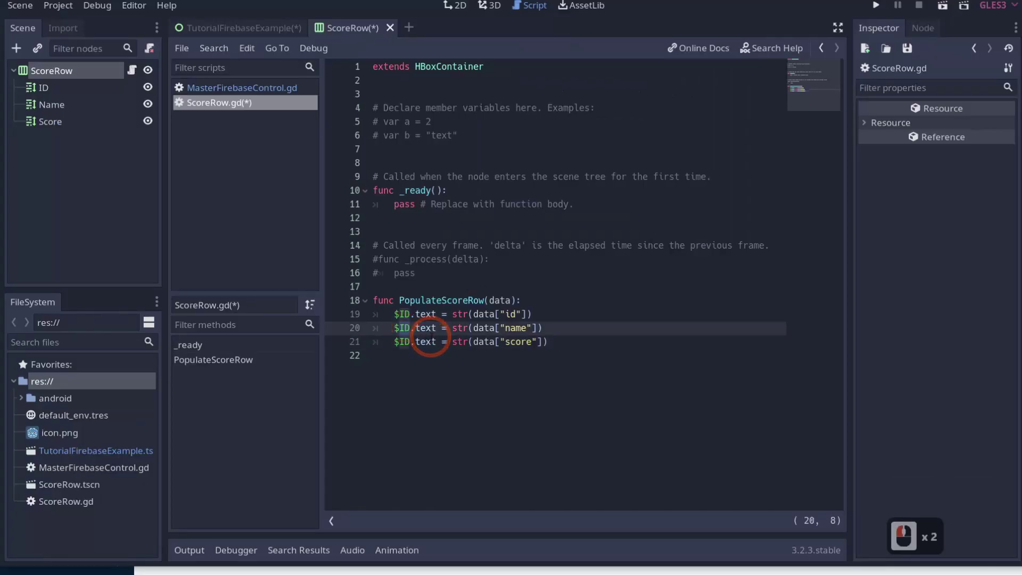
- Retarget the second assignment to the Name label with the "name" key
text(nme)
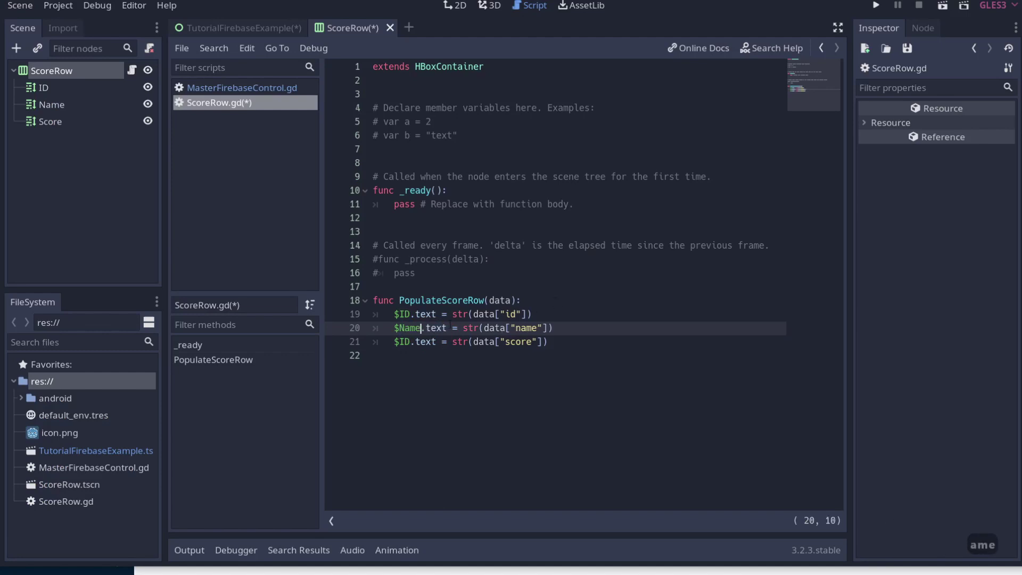
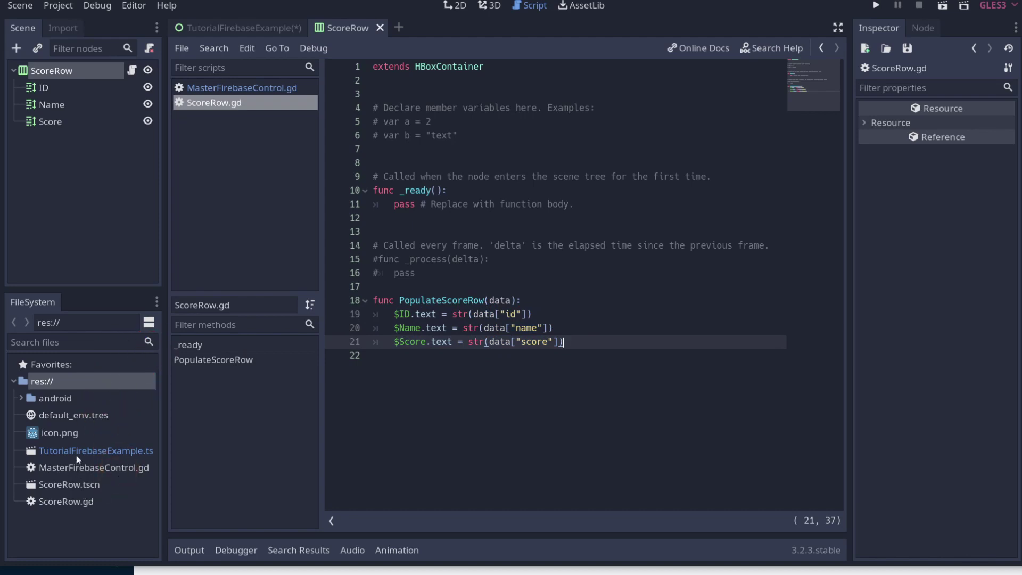
- In MasterFirebaseControl.gd add func populateScoreboard(data) with var scoreboardRowTemplate = load("res://ScoreRow.tscn")
double_click(80, 458)
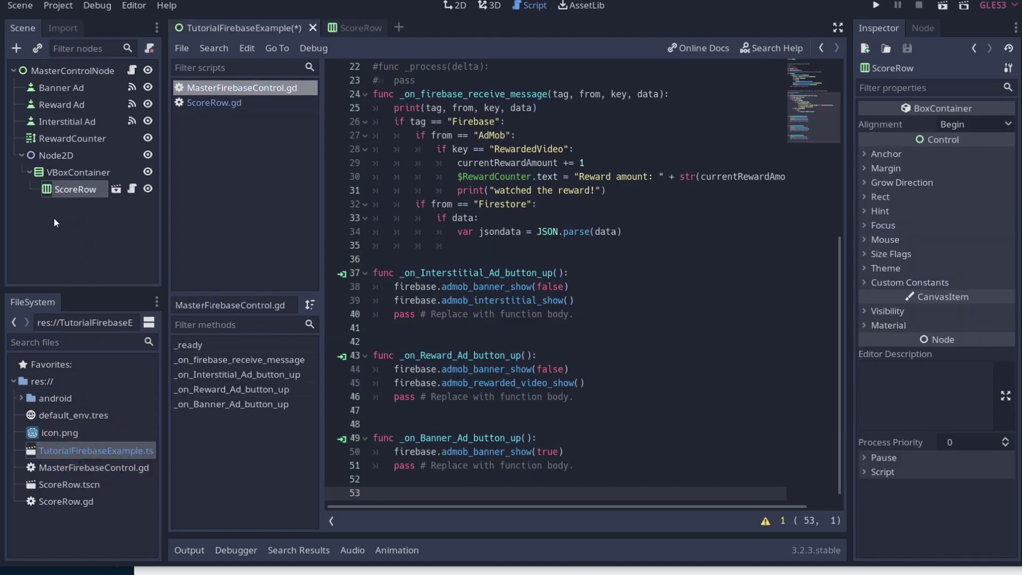
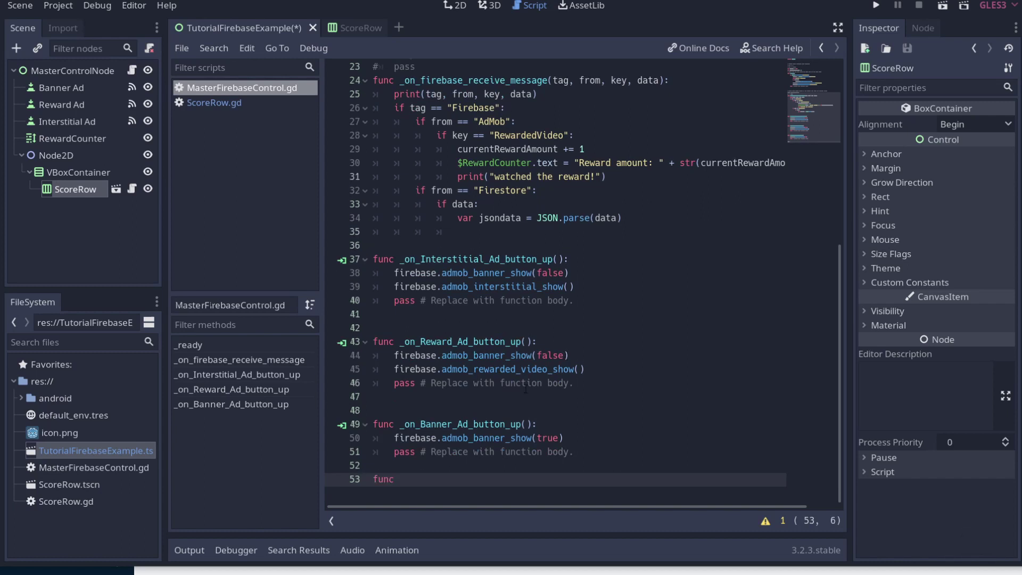
text(oata)
key(Right)
key(Return)
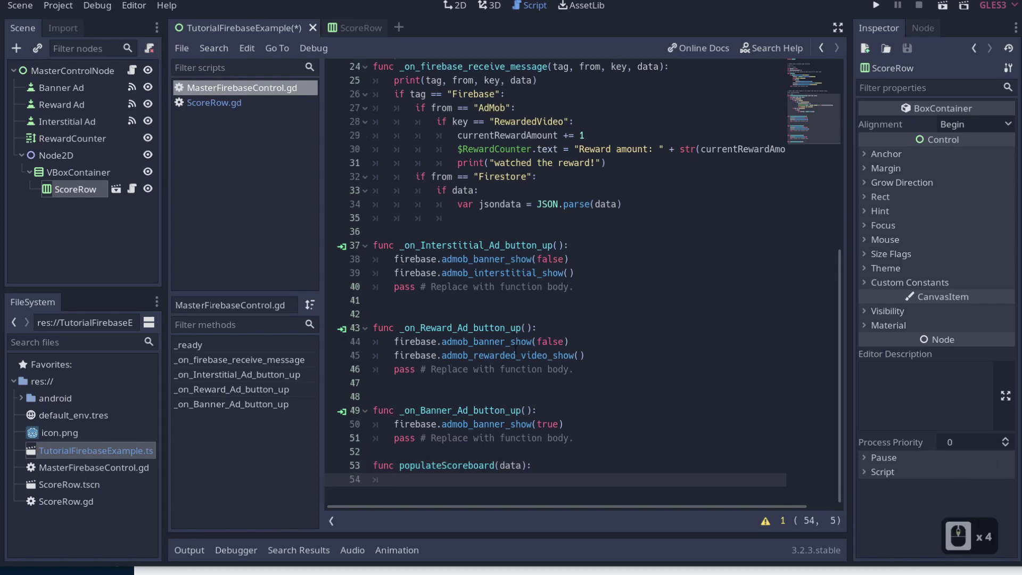
text(var scorard)
text(w)
text(mplate)
text(=)
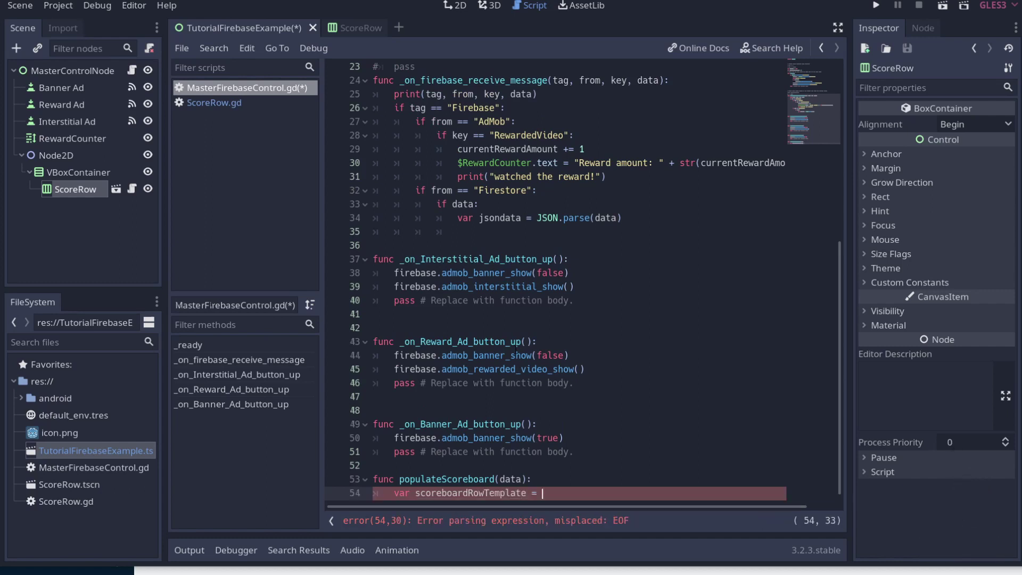
text(load)
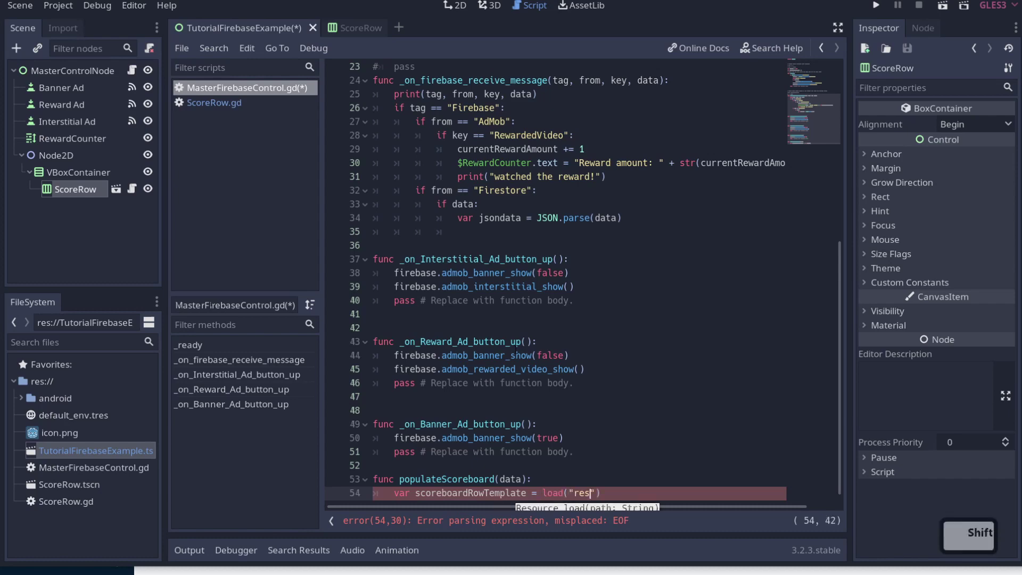
key(/)
key(/)
key(shift+s)
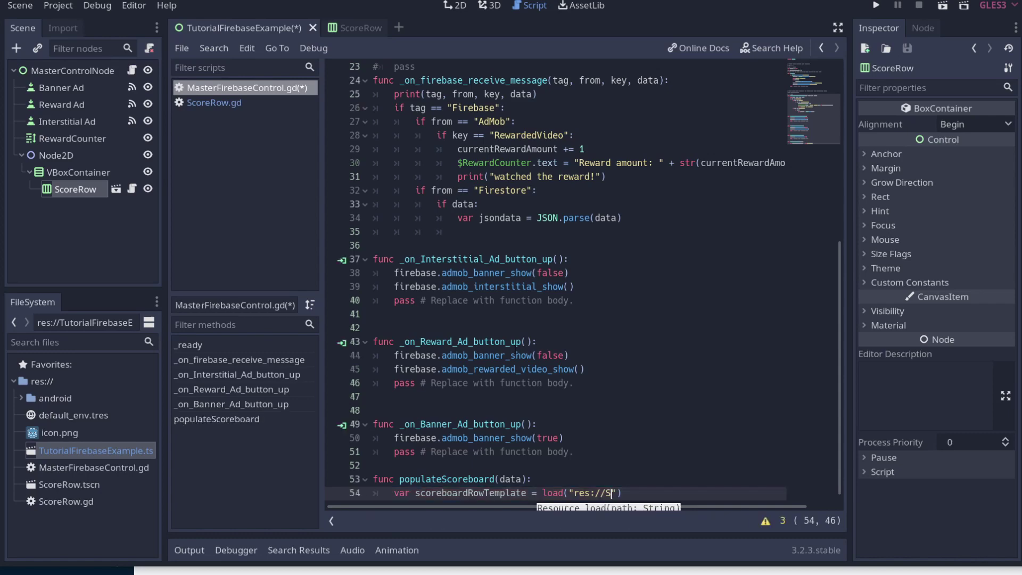
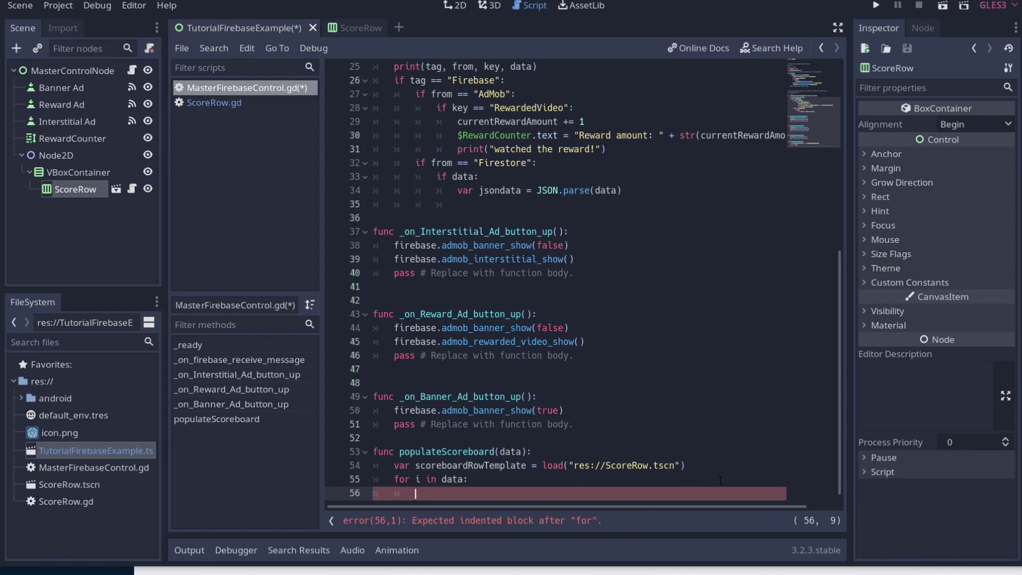
- Inside the loop add var currentScoreRow = scoreboardRowTemplate.instance()
text(var currnet)
key(BackSpace)
key(r)
key(=)
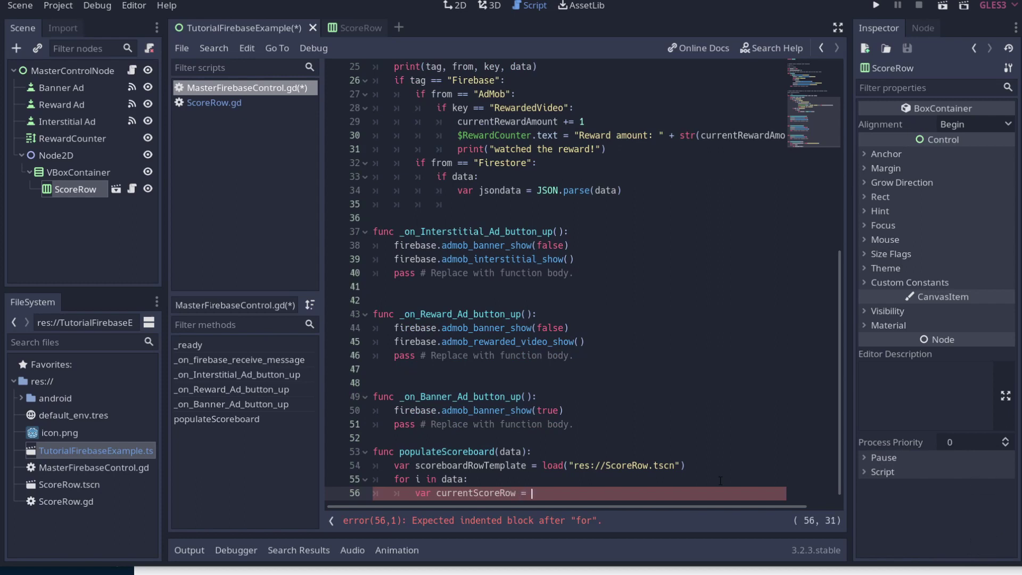
text(scoreboard)
key(Tab)
key(.)
text(.ins)
text(;)
key(BackSpace)
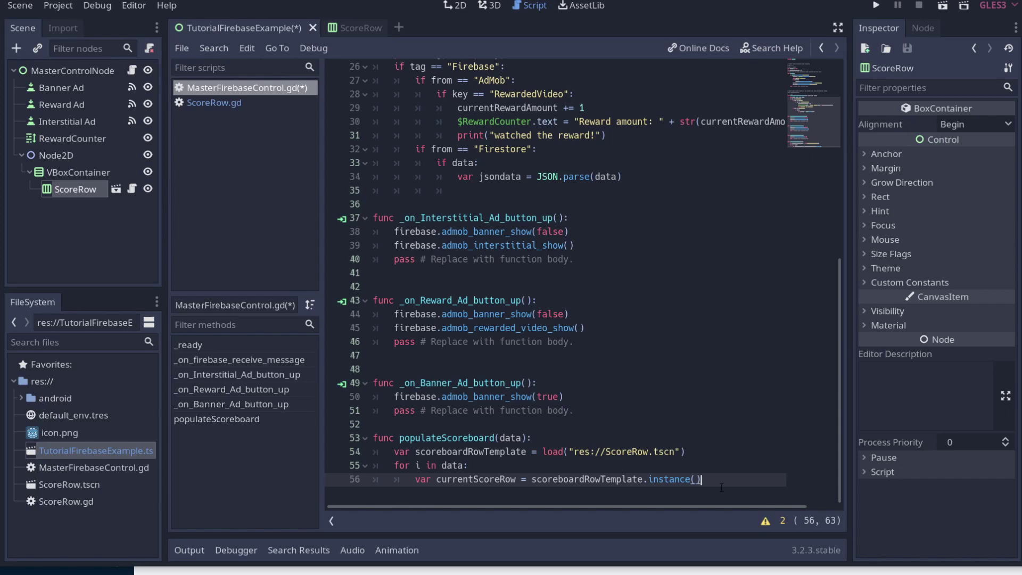
key(Return)
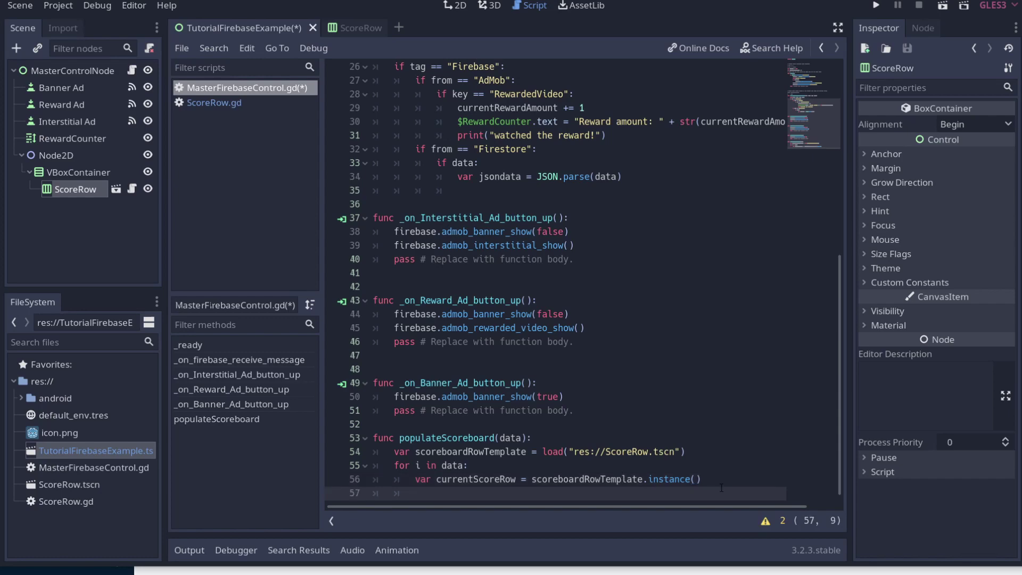
- Add add_child_below_node($Node2D/VBoxContainer, currentScoreRow) in the loop
text(add)
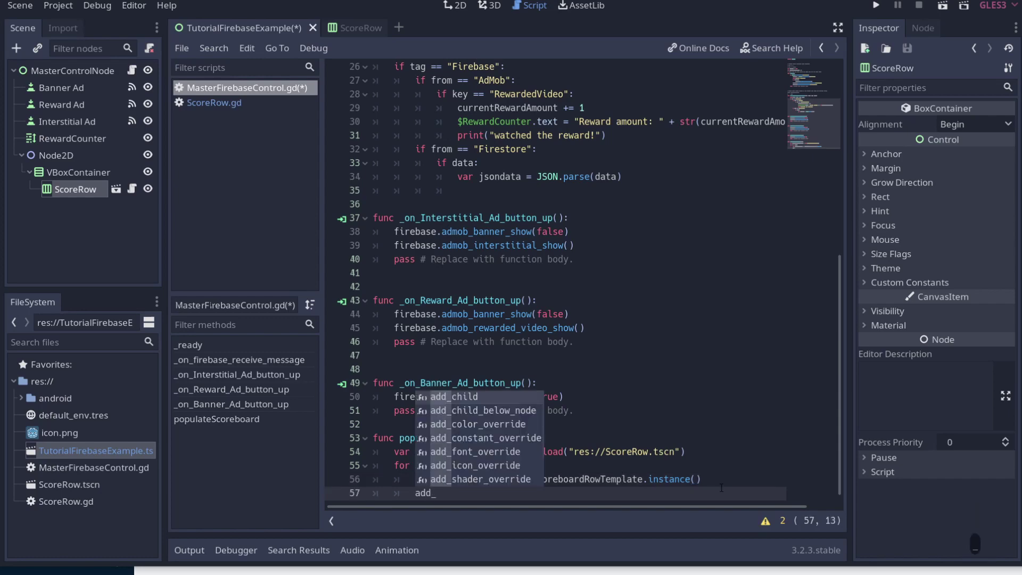
text(hild)
key(Down)
key(Return)
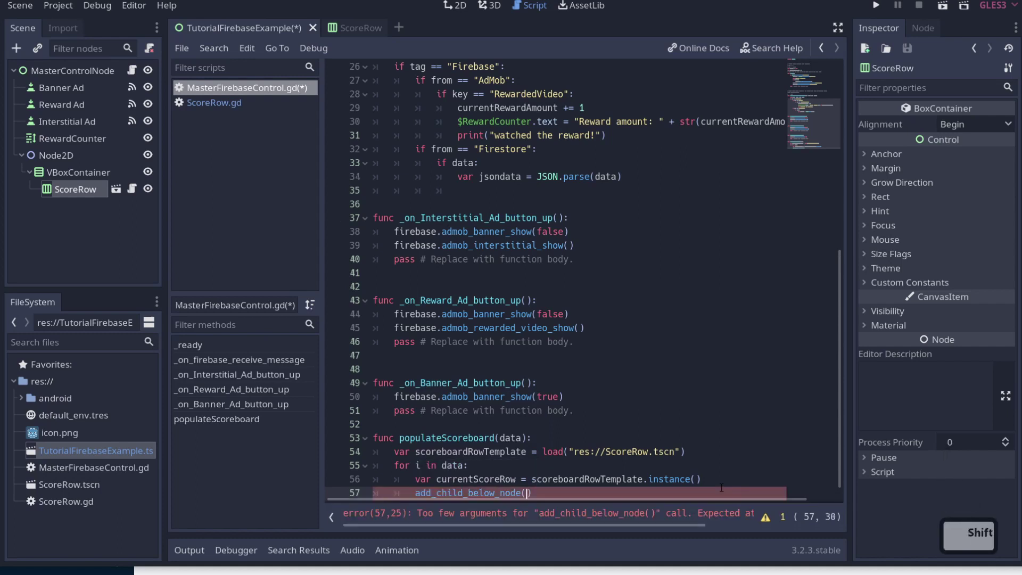
text($)
text(od)
key(Down)
key(Return)
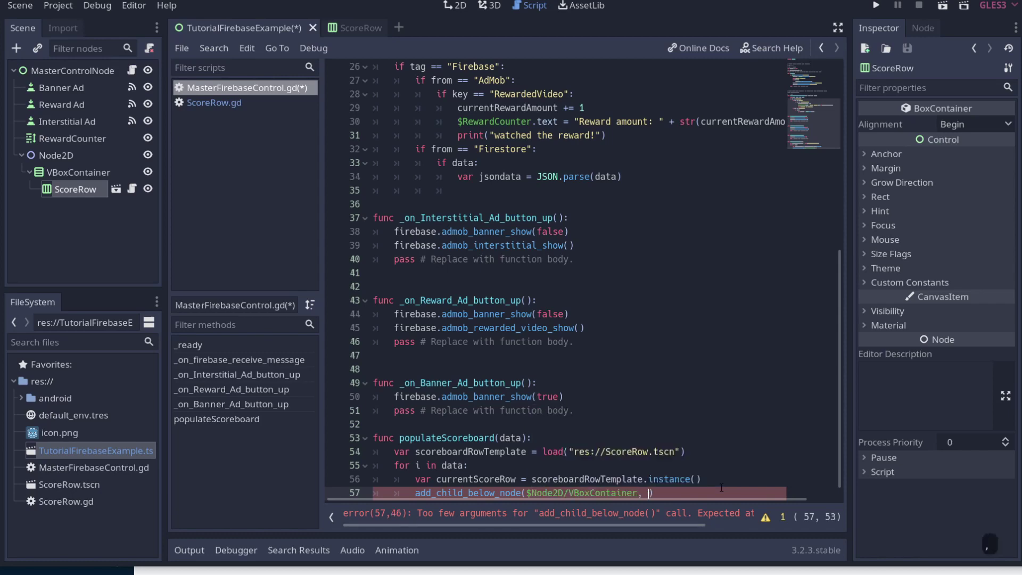
text(cur)
key(Down)
key(Left)
key(Right)
text(rr)
key(Down)
key(BackSpace)
key(Return)
key(Right)
key(Return)
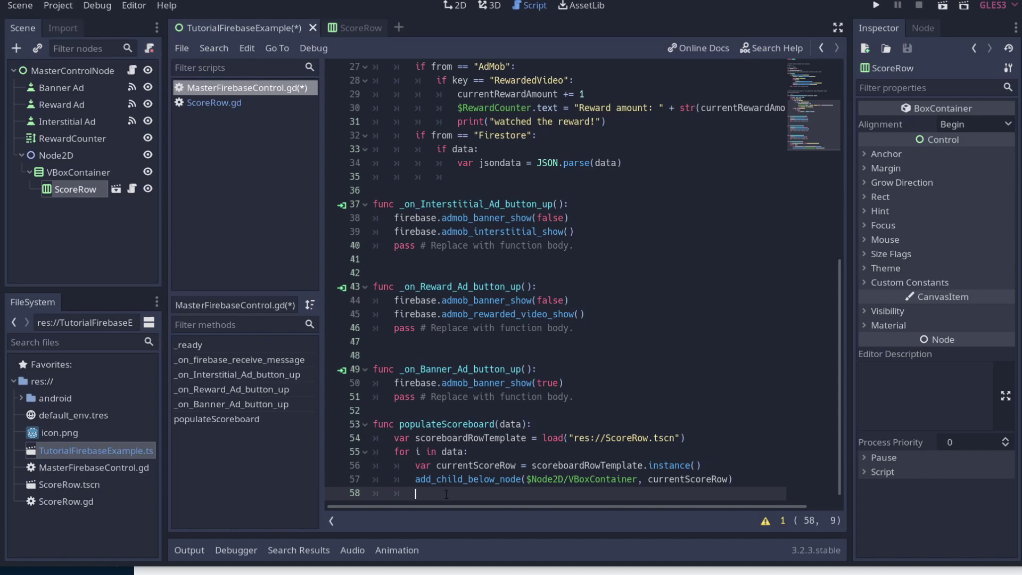
- Add currentScoreRow.PopulateScoreRow(data) below the add call
text(curr)
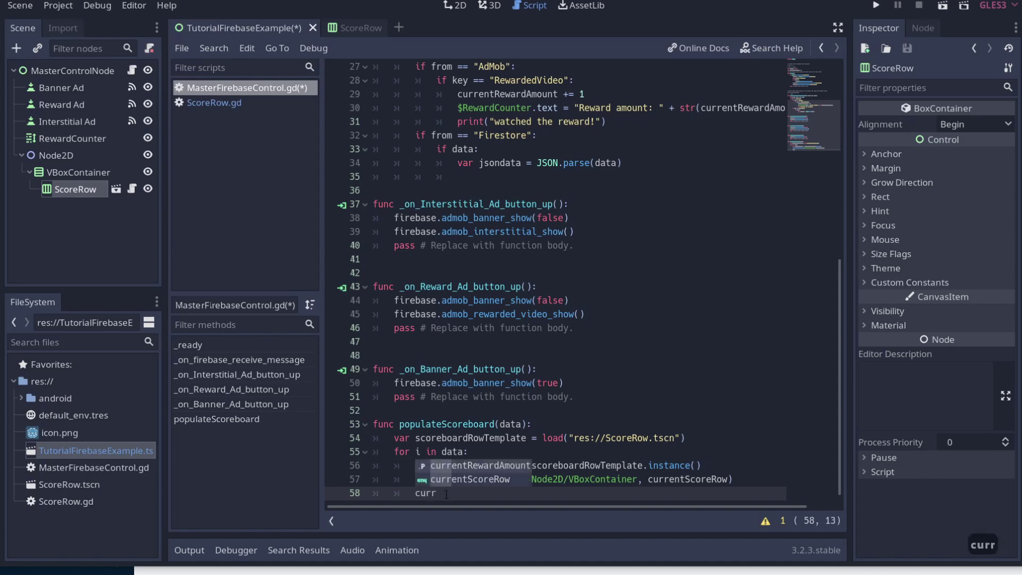
key(Down)
key(Return)
text(.poate)
key(shift+s)
text(ore)
text(w)
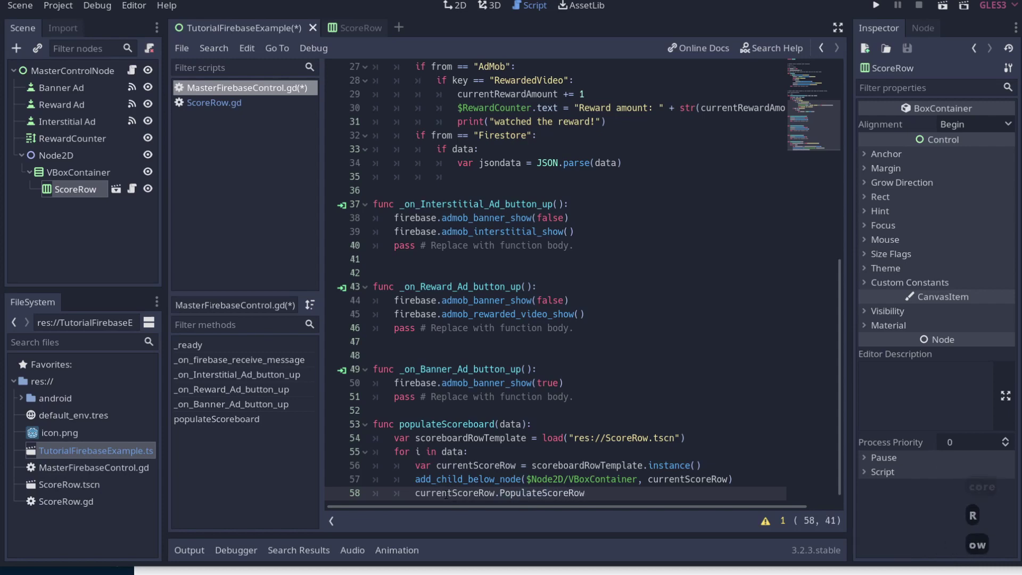
text(data)
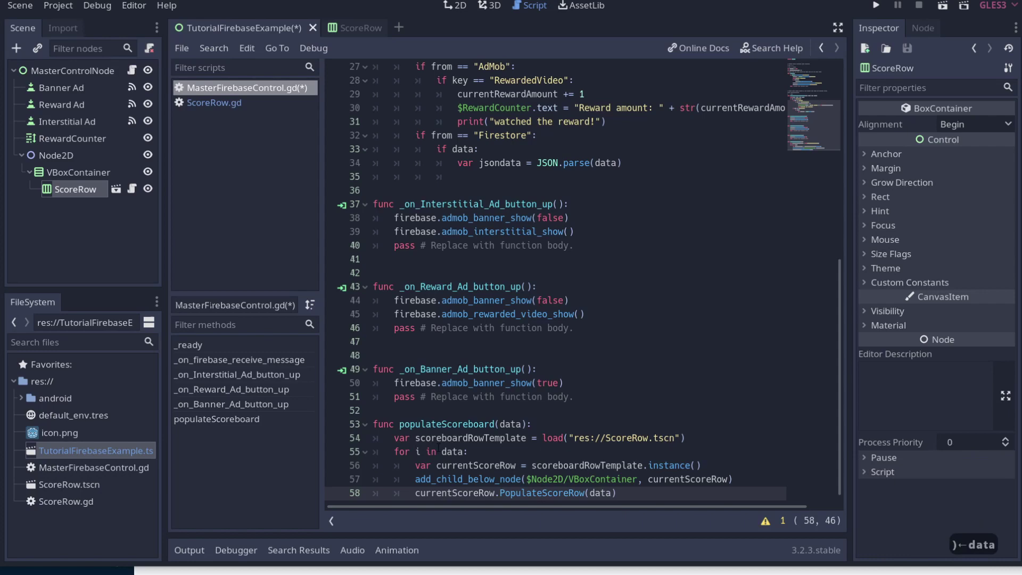
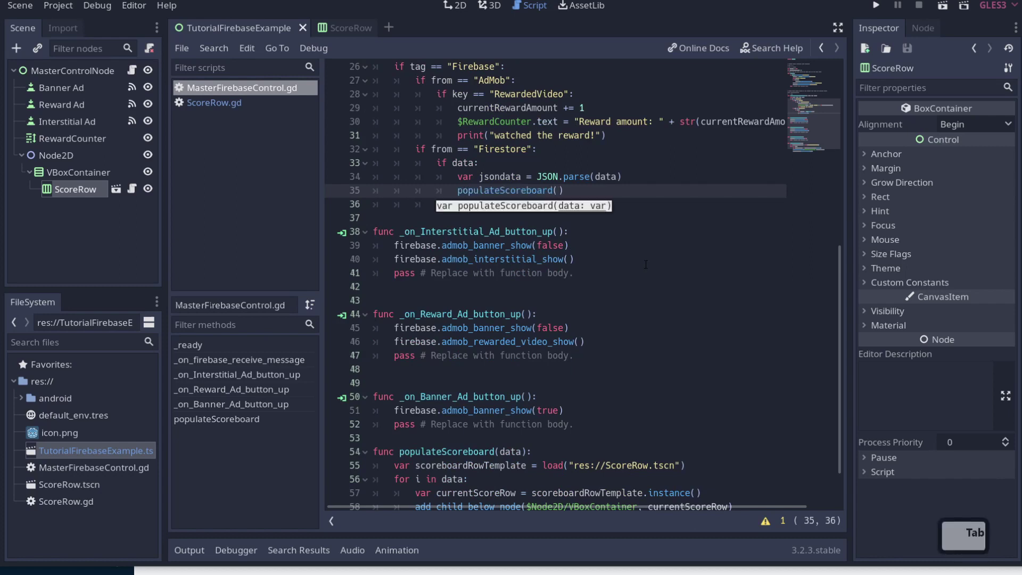
- Start typing jsondata.result as the argument of the Firestore branch's populateScoreboard call
key(Tab)
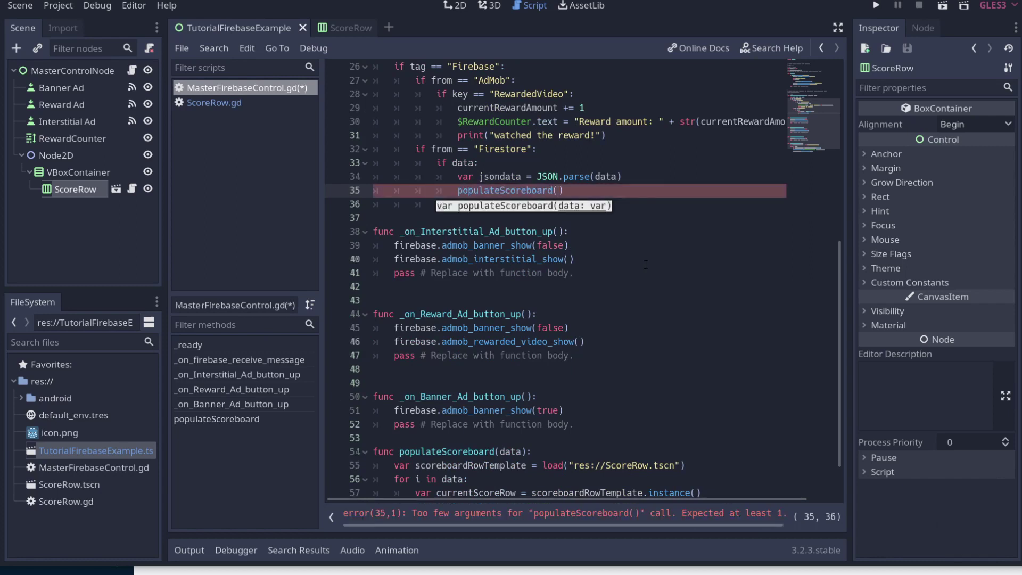
text(jscon)
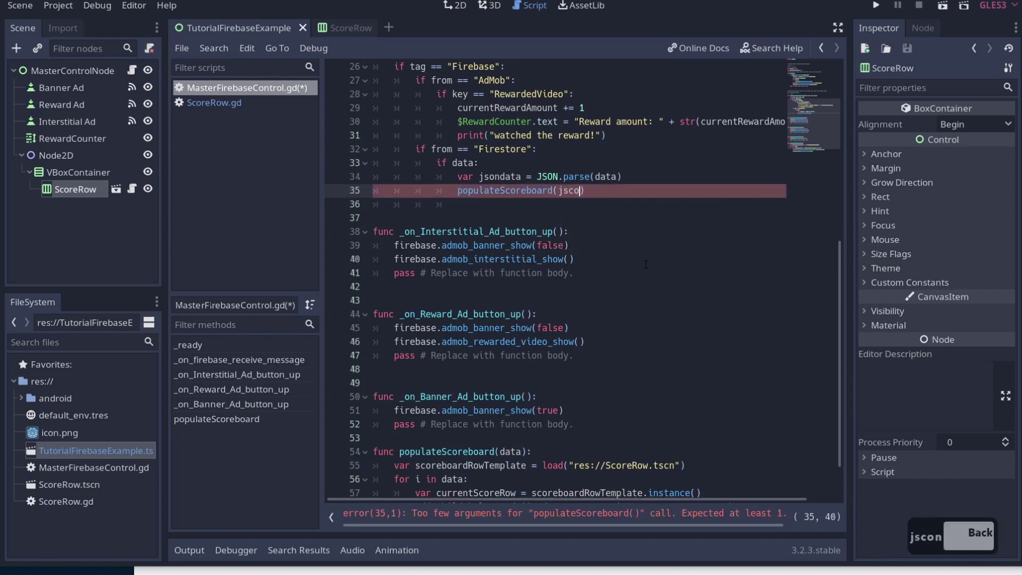
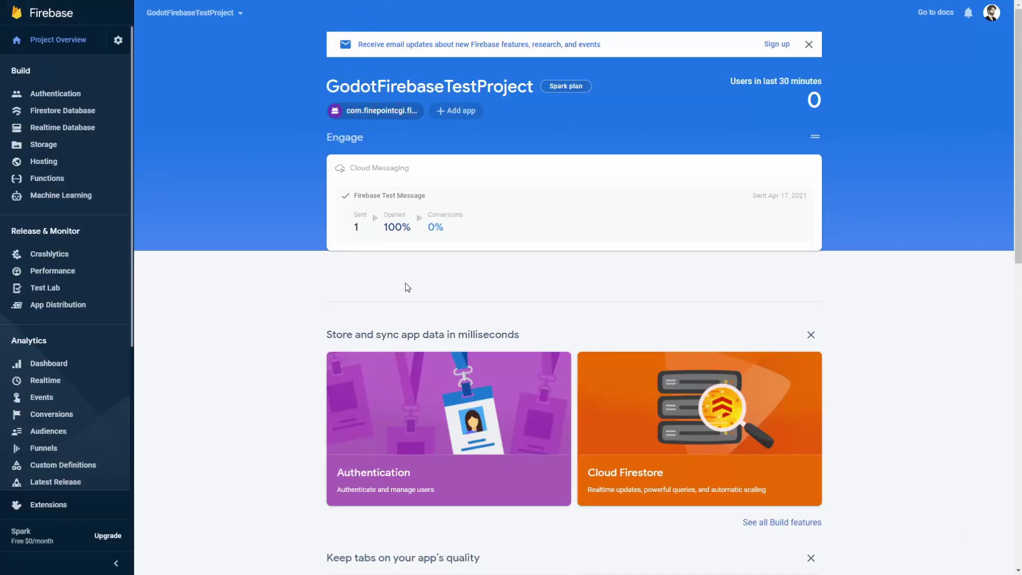
- Open the Analytics Events report for GodotFirebaseTestProject from the Firebase sidebar
middle_click(65, 358)
middle_click(63, 360)
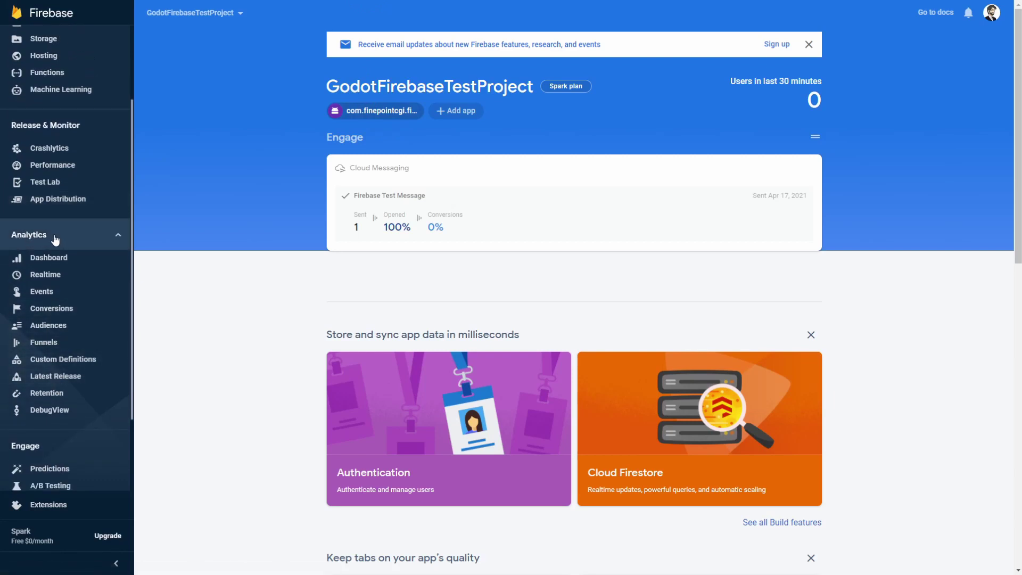
click(47, 297)
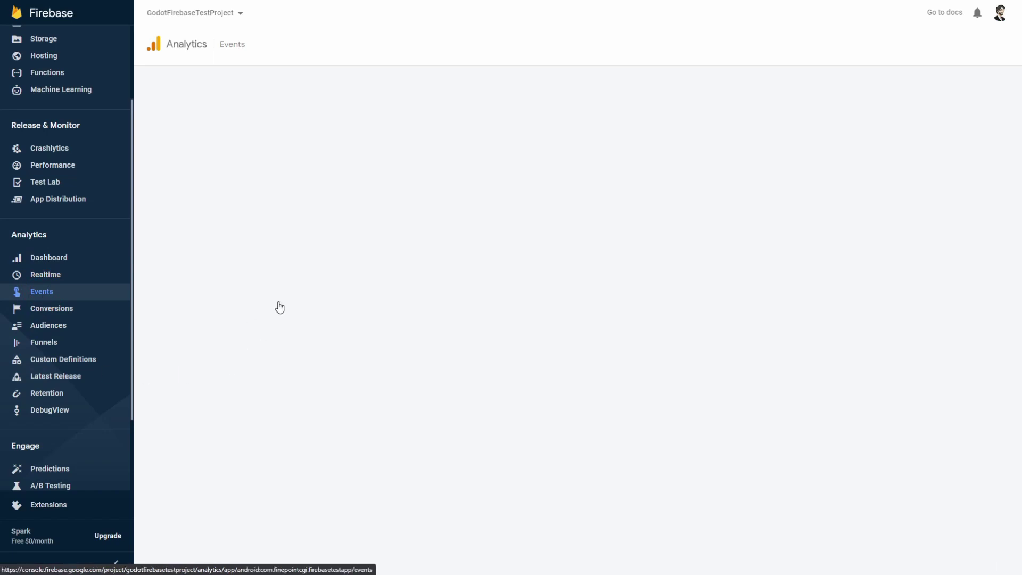
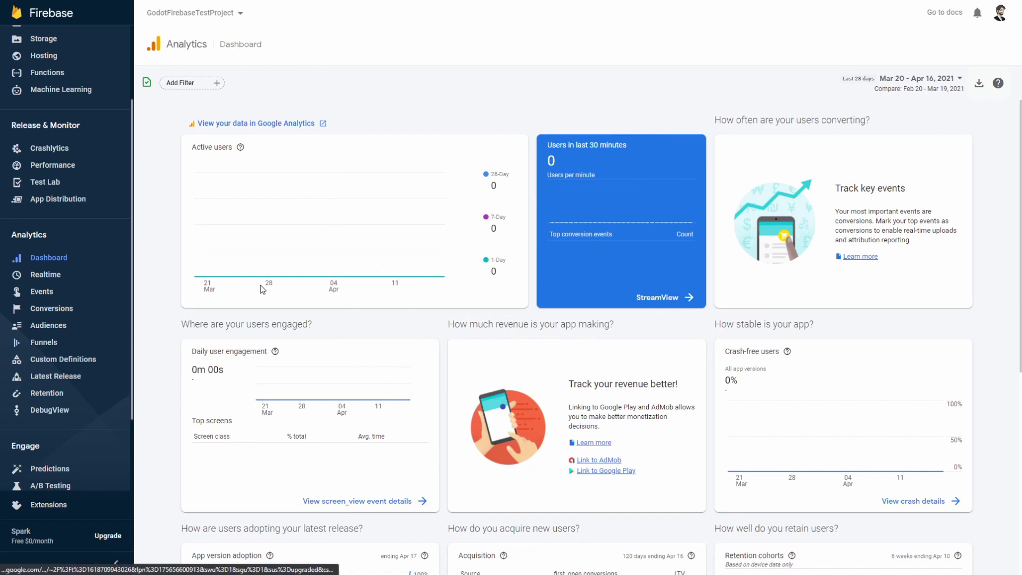
- Switch back to Godot and start a firebase. call below the Scoreboard document load in _ready
key(alt+Tab)
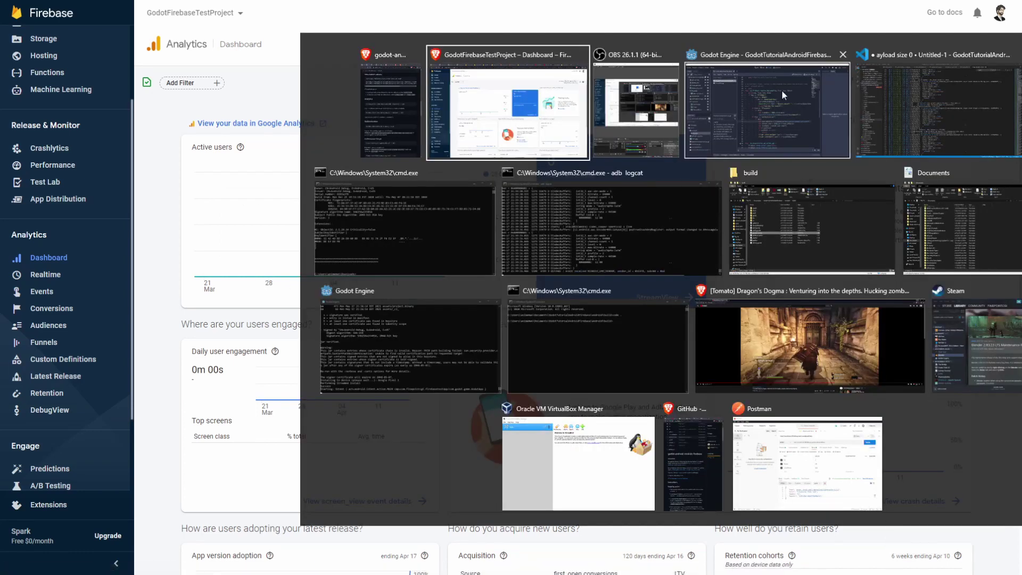
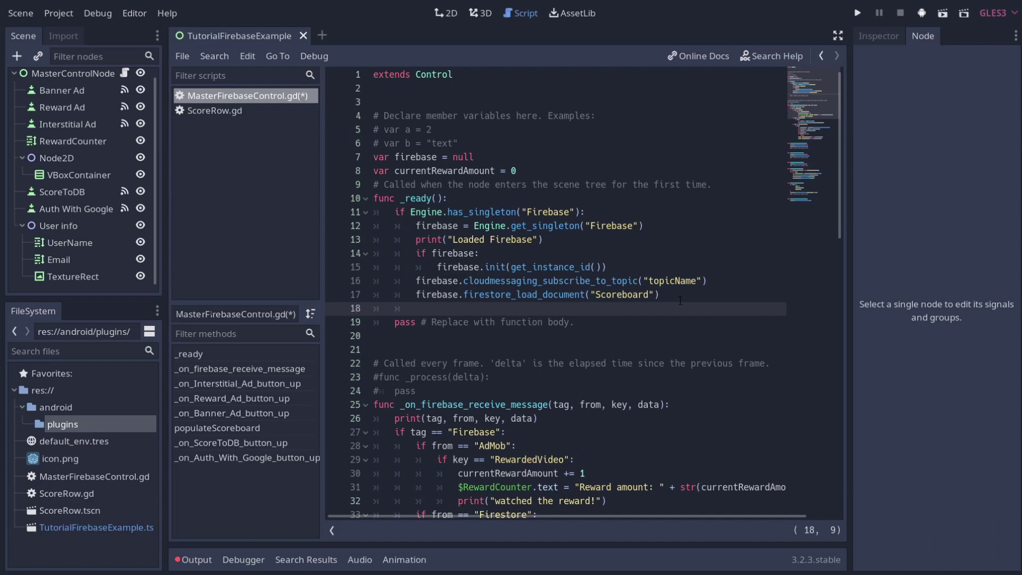
text(firebase.)
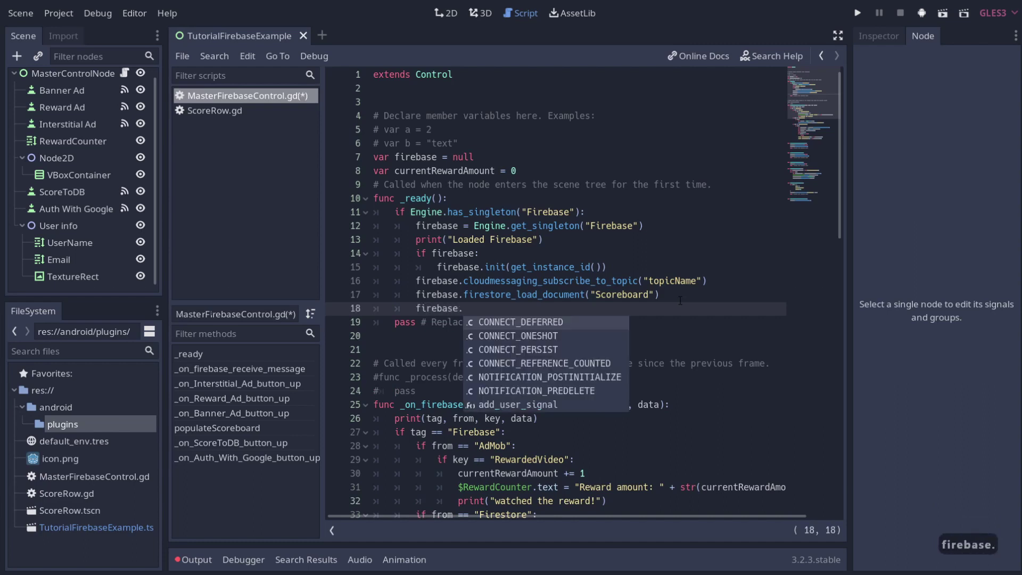